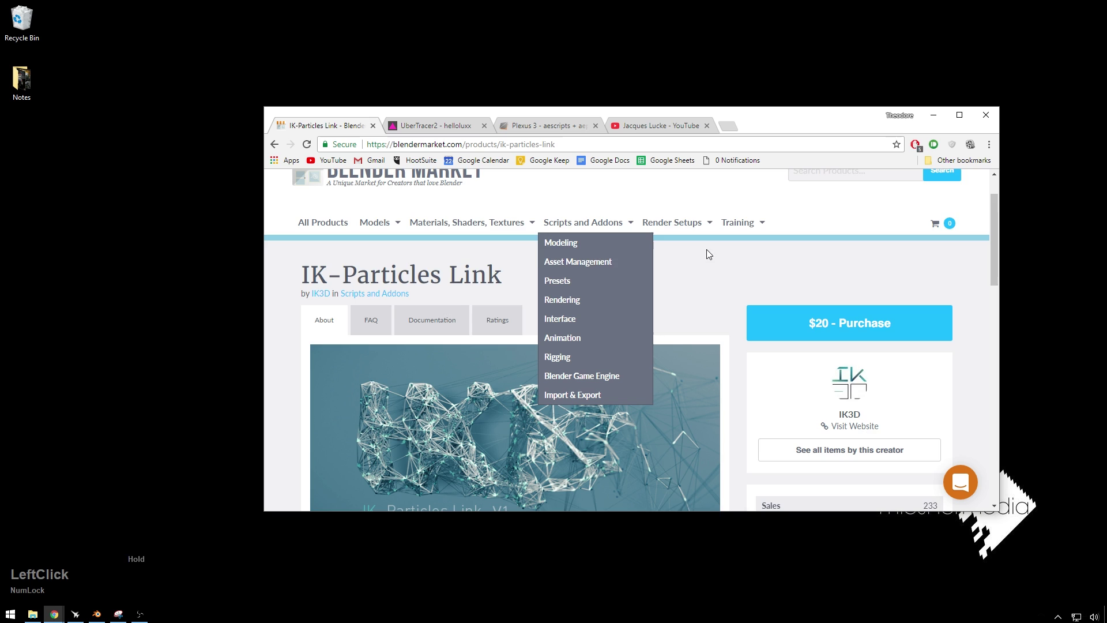
Step: Scroll through the Blender Market tab, then review the UberTracer2 reference page
scroll("down", 3)
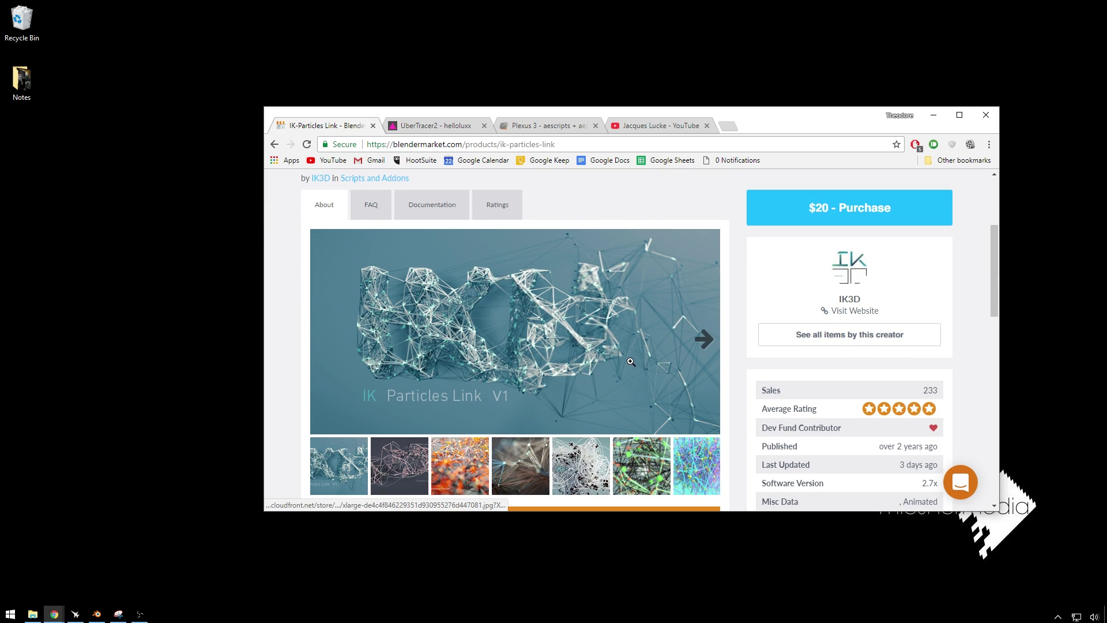
scroll("down", 3)
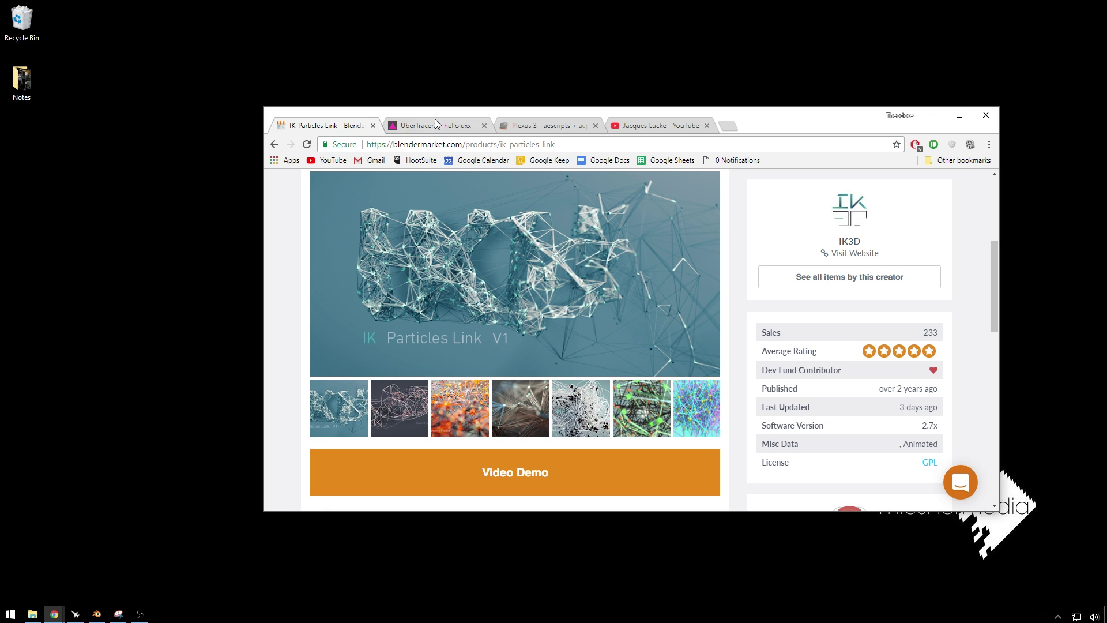
left_click(437, 123)
scroll("up", 3)
scroll("down", 3)
scroll("up", 3)
scroll("down", 3)
scroll("up", 3)
scroll("up", 3)
Step: Review the Plexus 3 reference page, then switch over to the empty Blender scene
left_click(543, 128)
scroll("up", 3)
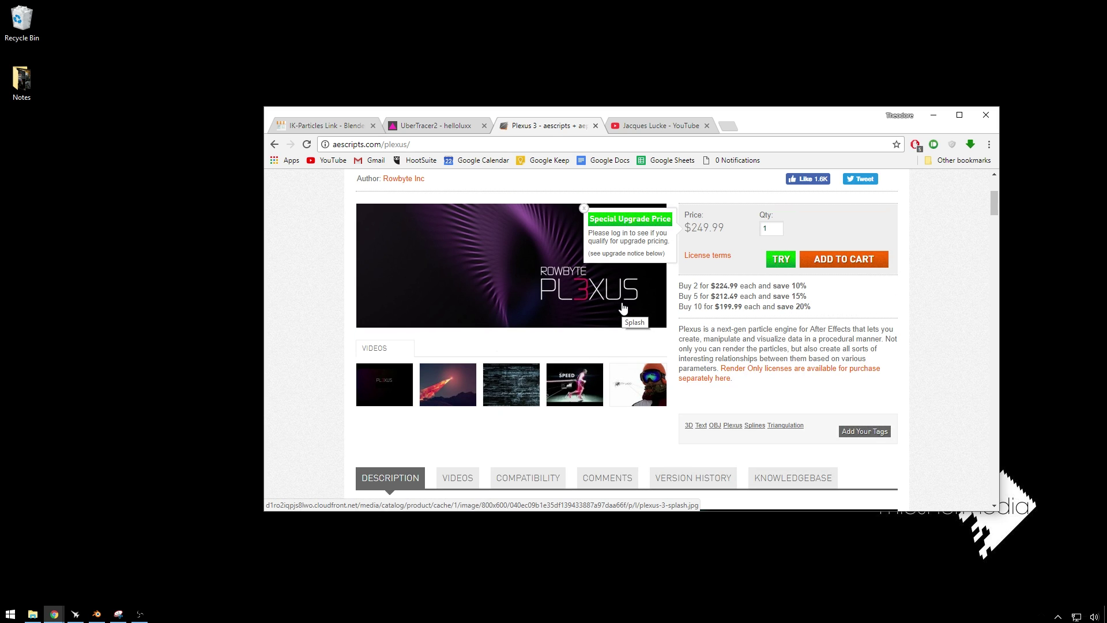
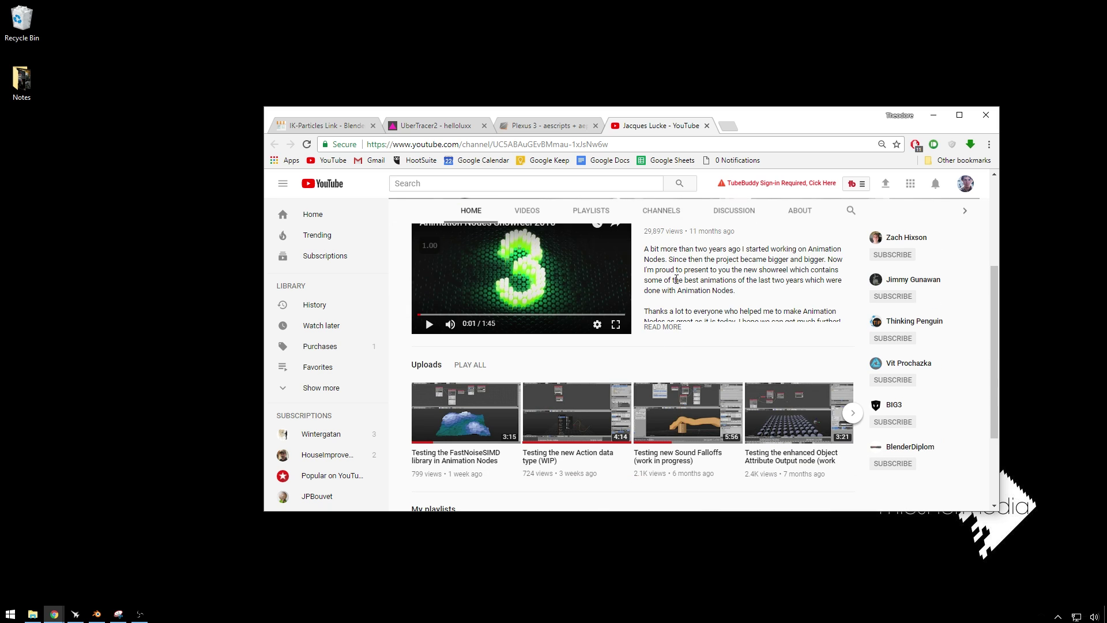
scroll("up", 3)
left_click(933, 117)
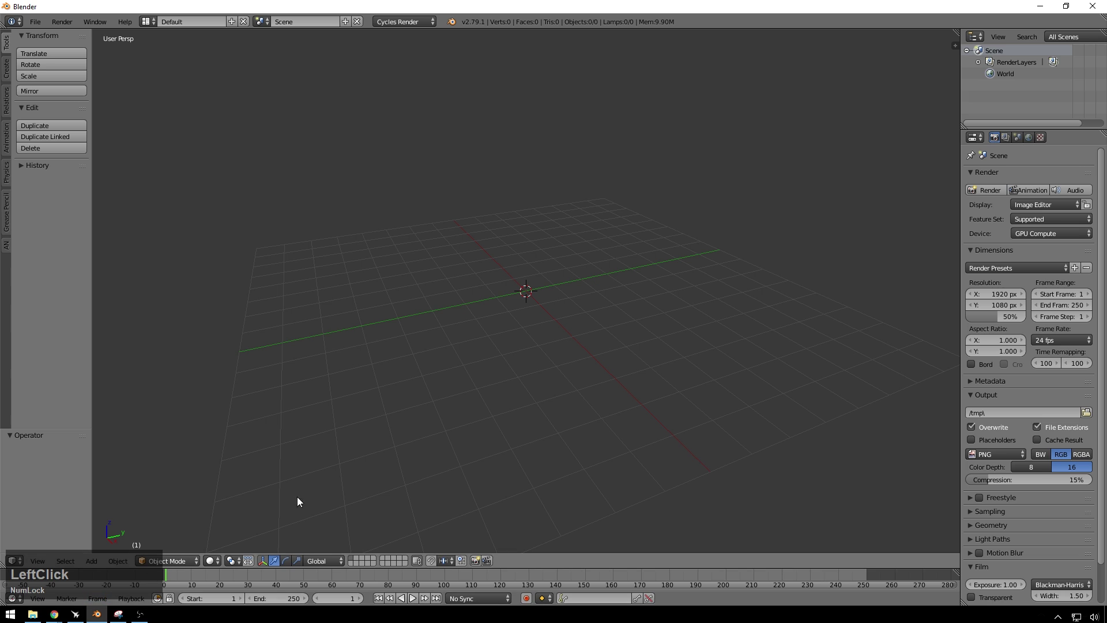
Step: Add an ico sphere at the scene centre and orbit down to a side-on view of it
middle_click(440, 270)
scroll("up", 3)
left_click(597, 271)
key("a")
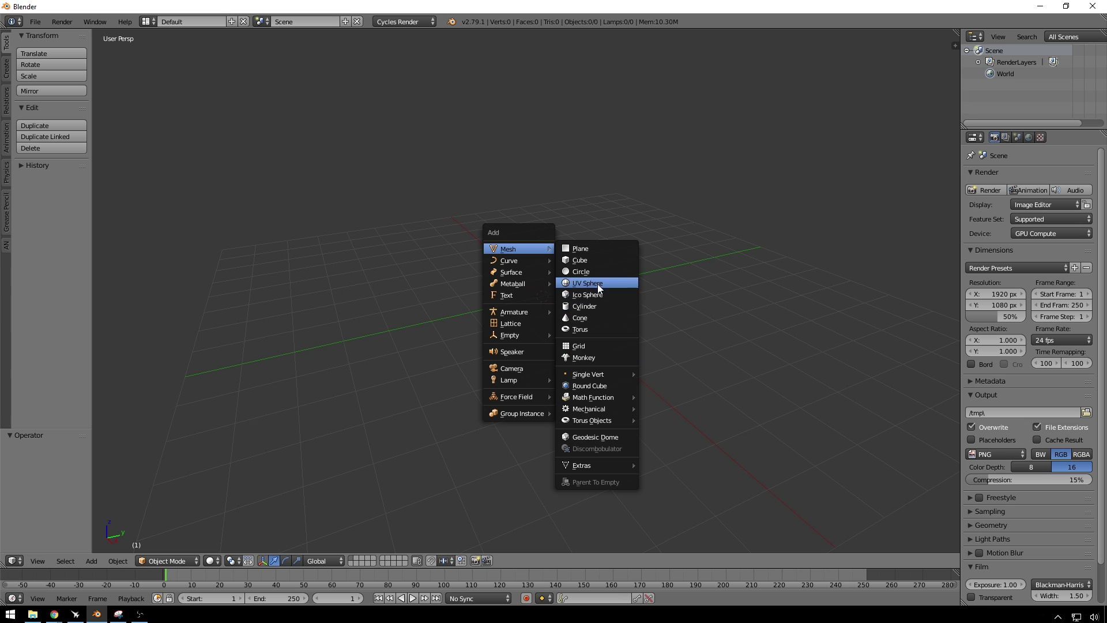
left_click(597, 297)
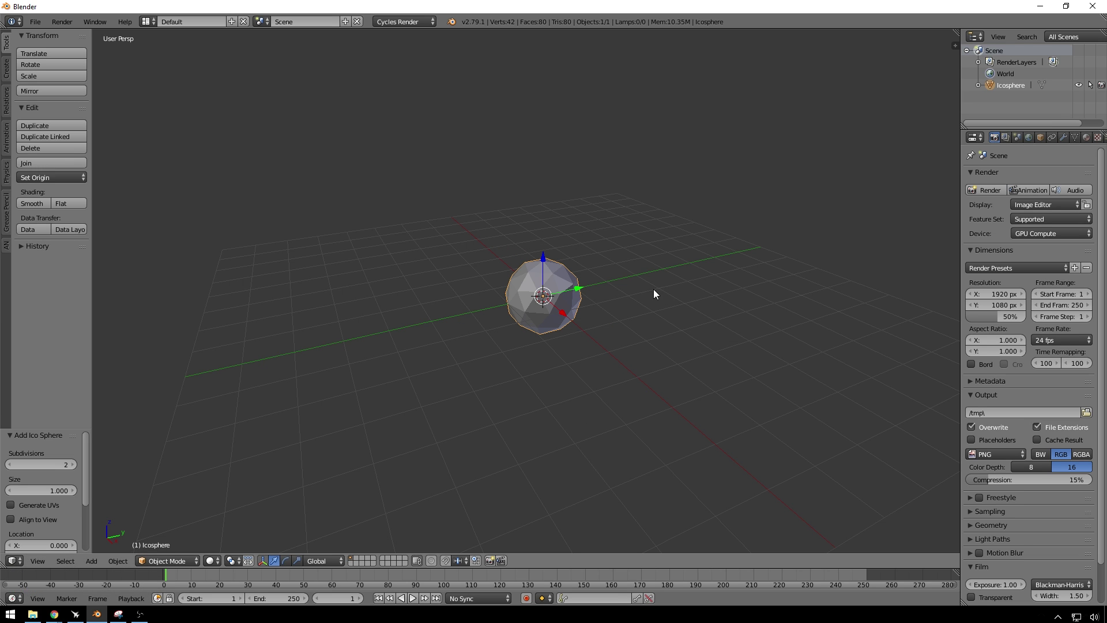
middle_click(641, 287)
scroll("up", 3)
middle_click(539, 289)
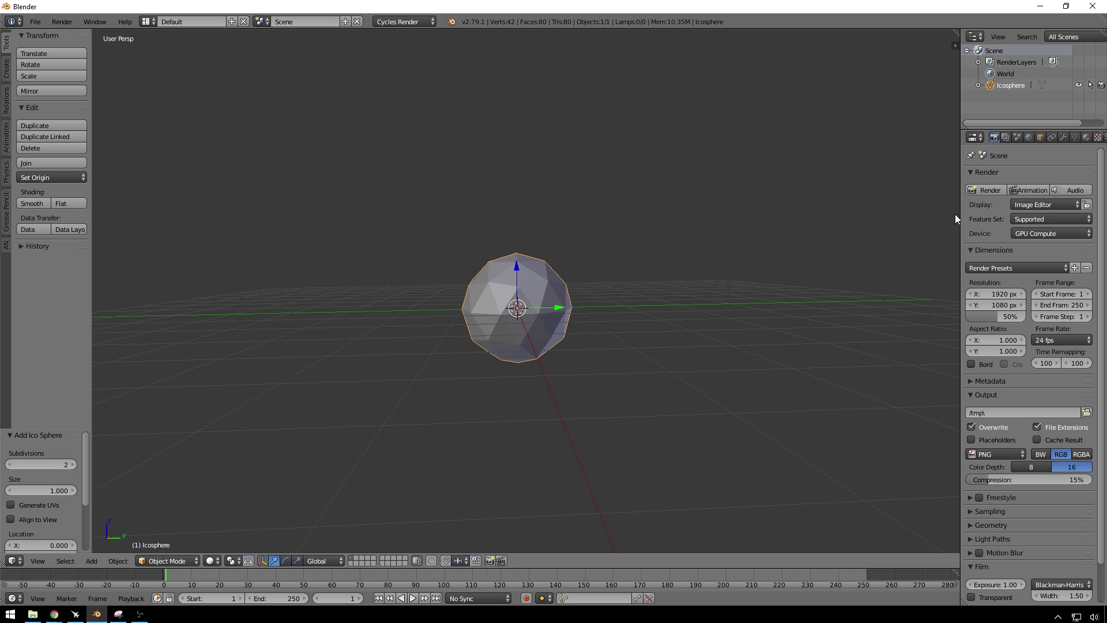
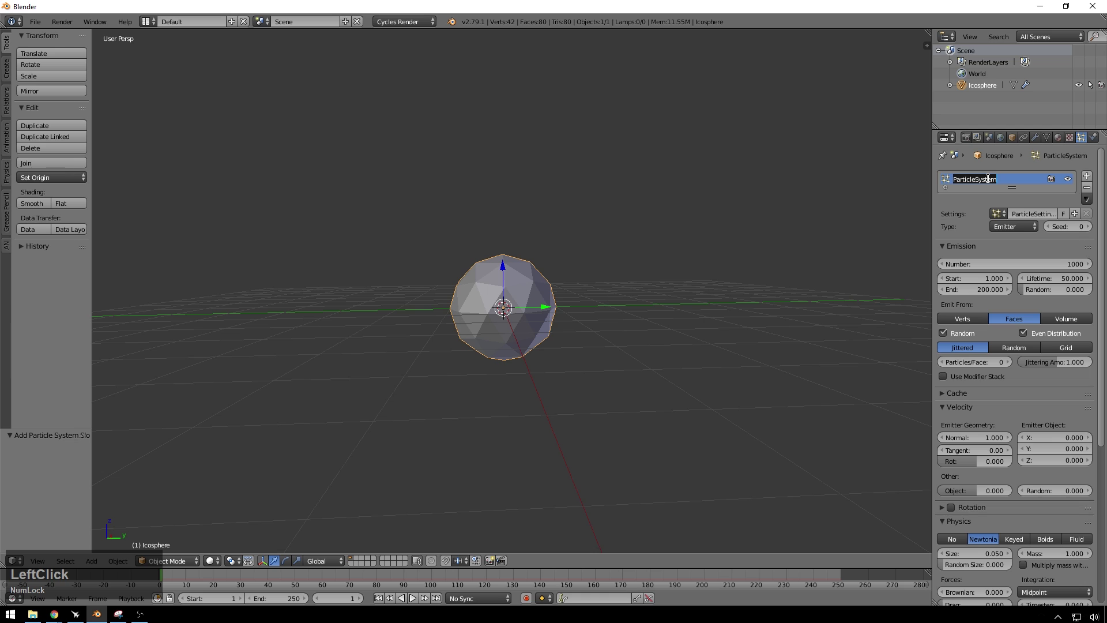
Step: Name the new particle system WebSystem and set its particle count to 250
key("w")
type("ebsystem")
key("Return")
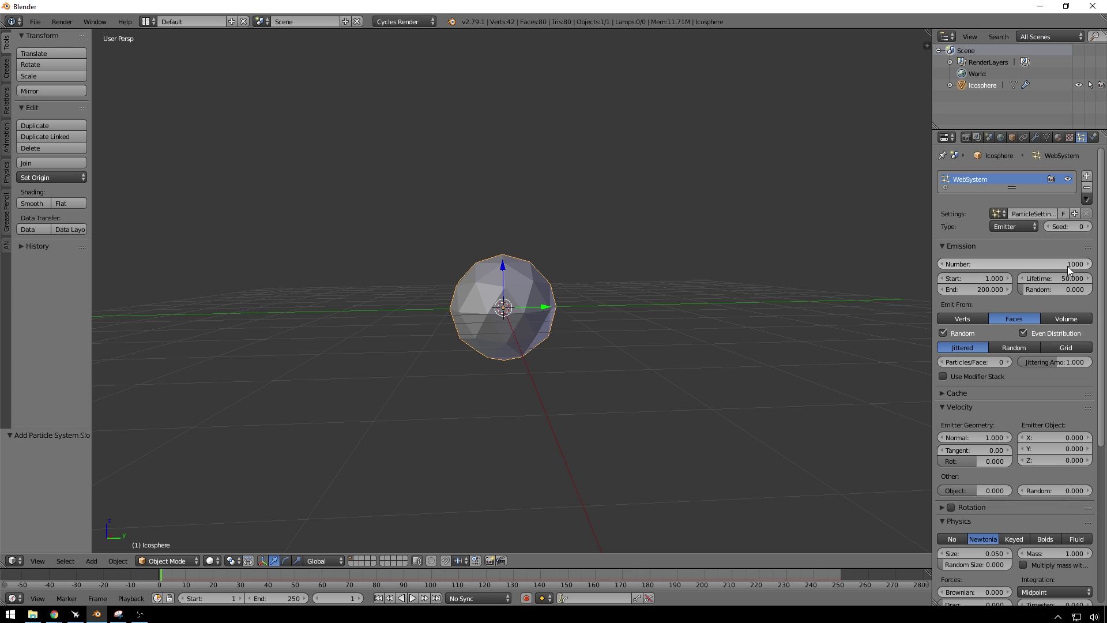
left_click(1069, 268)
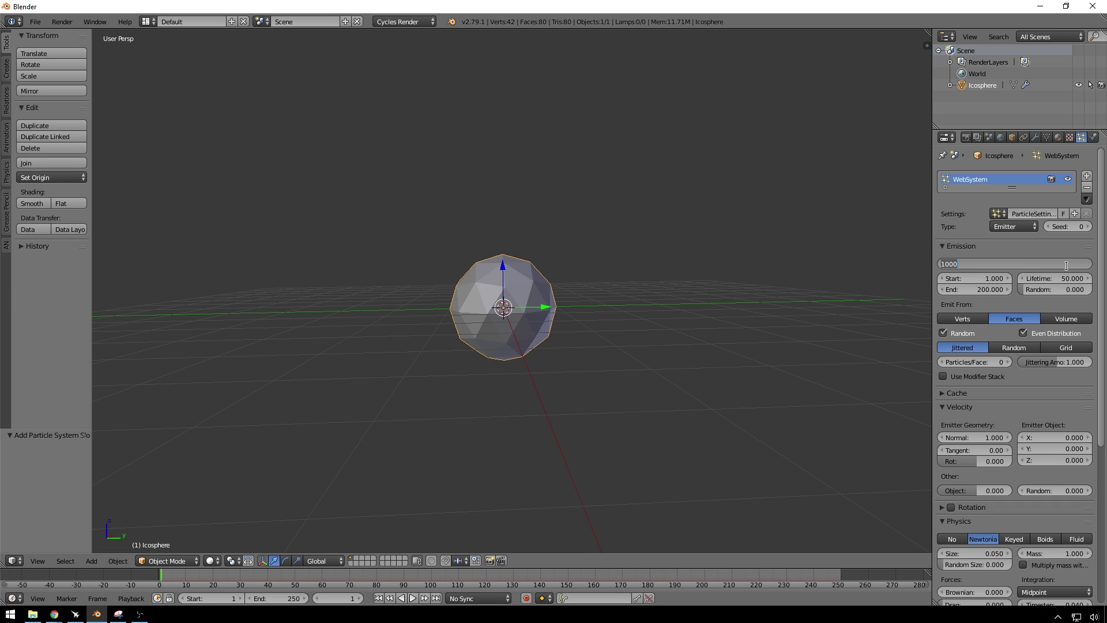
key("KP_2")
key("KP_5")
key("KP_0")
key("KP_Enter")
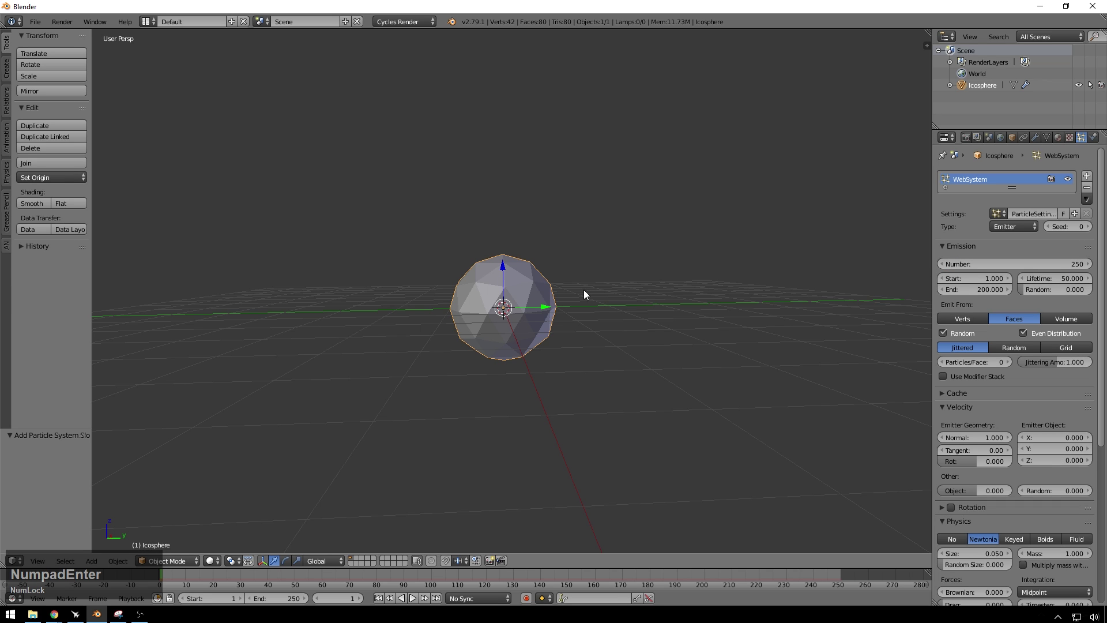
Step: Frame the sphere from the side, set the timeline value to 90 and expand Field Weights
scroll("up", 3)
middle_click(547, 279)
middle_click(535, 269)
middle_click(486, 265)
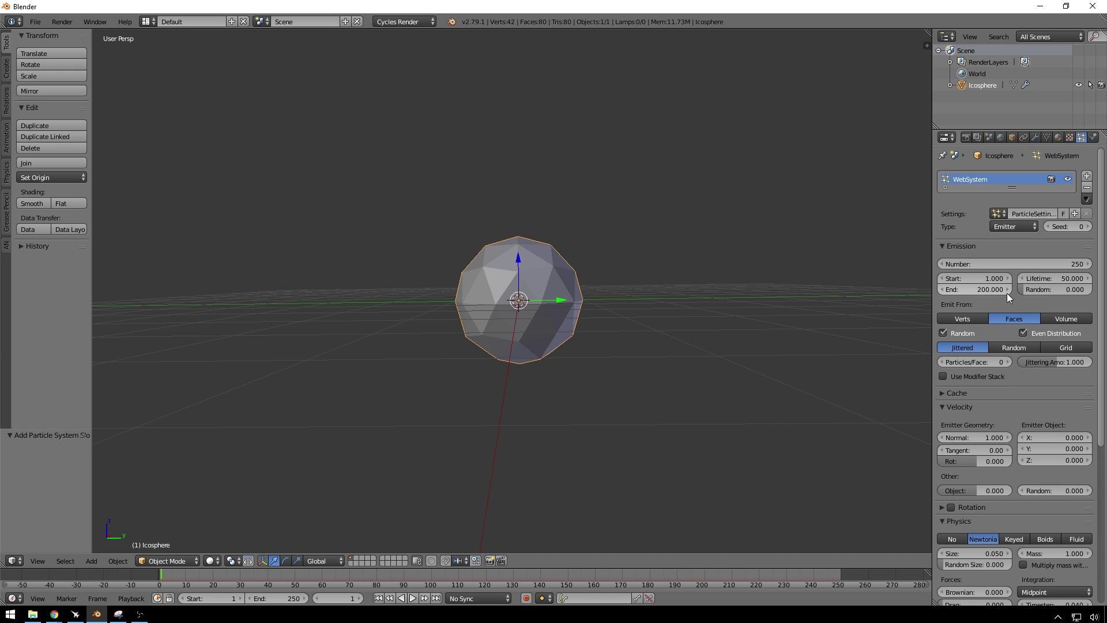
left_click(294, 607)
key("KP_9")
key("KP_0")
key("KP_Enter")
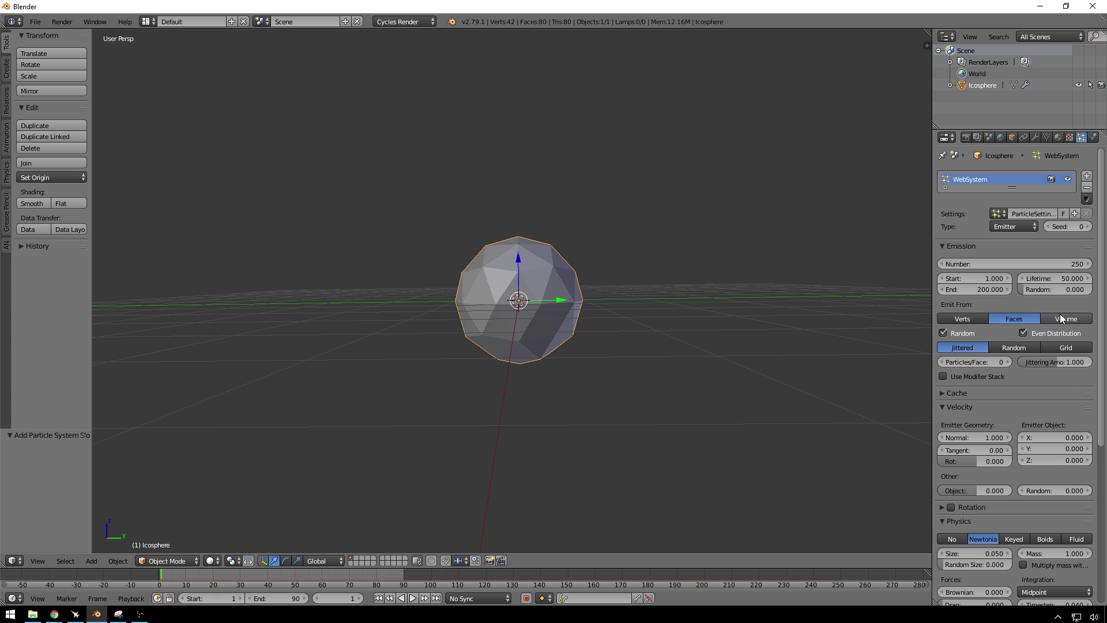
scroll("down", 3)
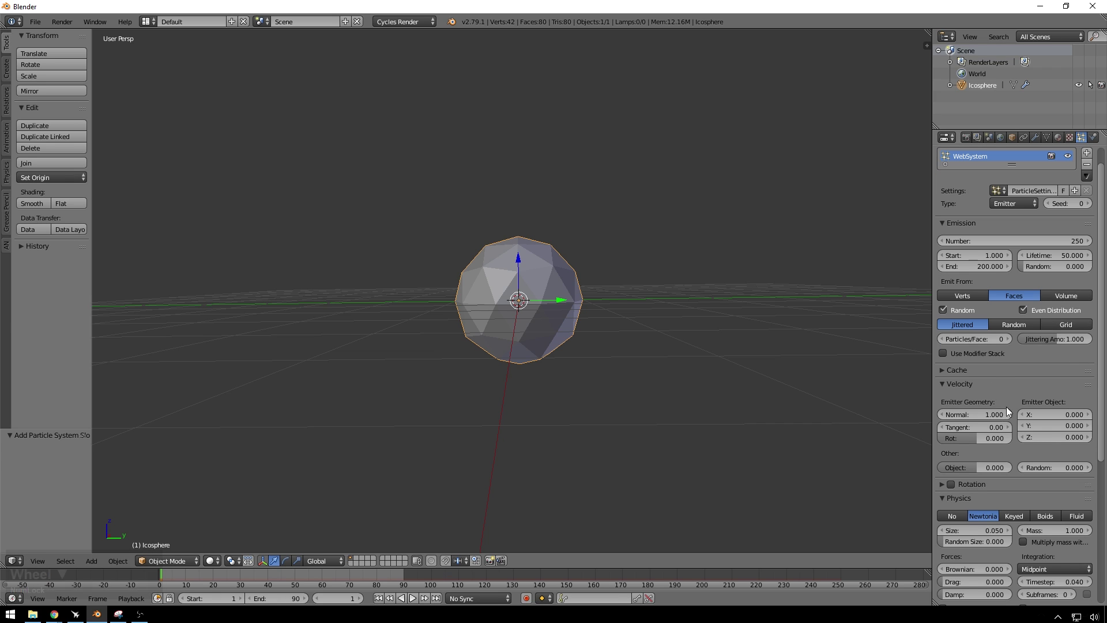
scroll("down", 3)
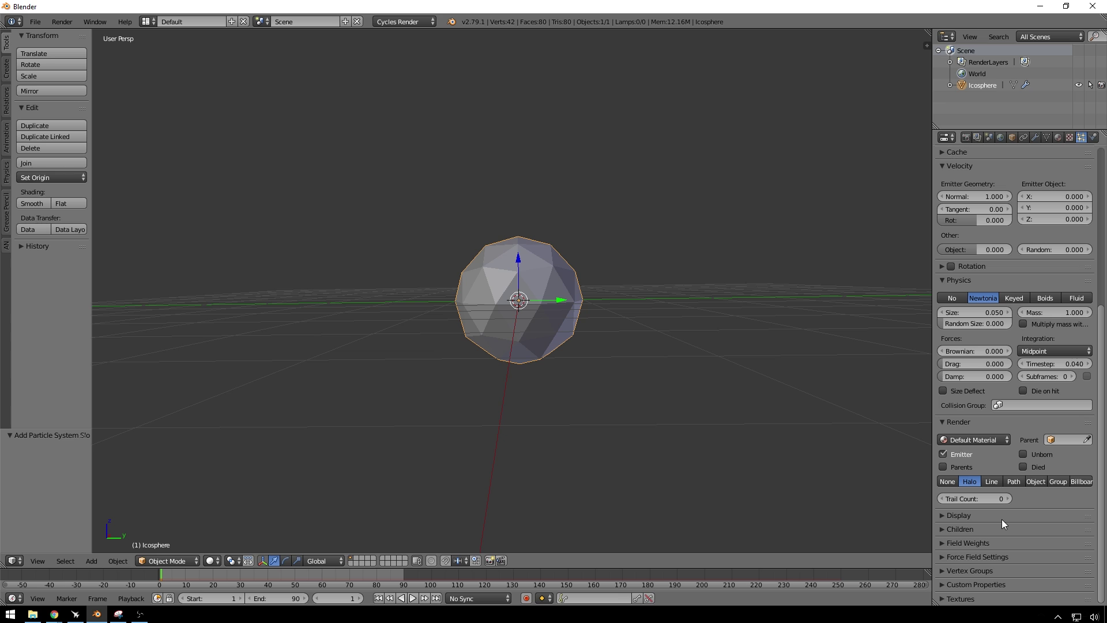
left_click(942, 548)
Step: Set the particle gravity weight to 0 and play the weightless emission
scroll("down", 3)
left_click(973, 506)
key("KP_0")
key("KP_Enter")
left_click(782, 301)
key("alt+a")
middle_click(647, 258)
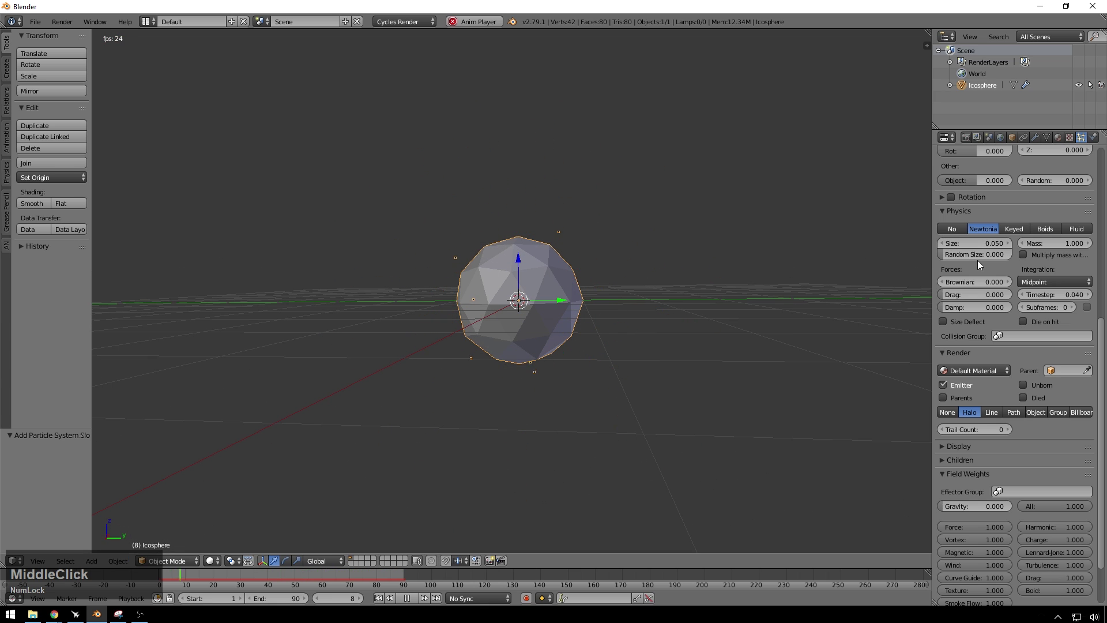
Step: Raise the particle Brownian force to 1.08 while playback runs
left_click(1000, 288)
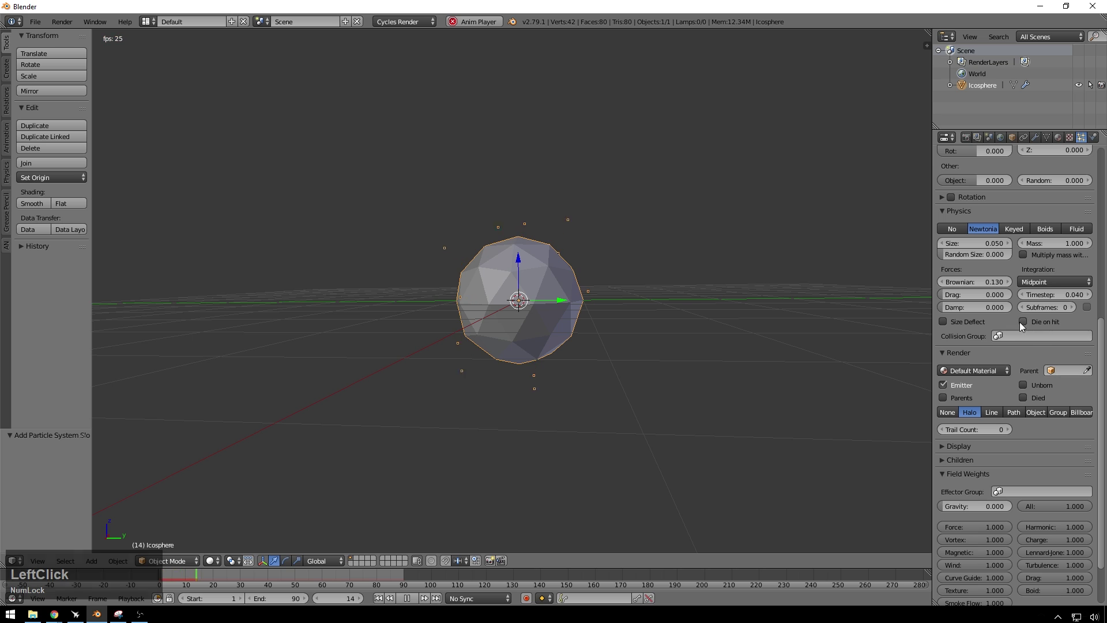
left_click(997, 282)
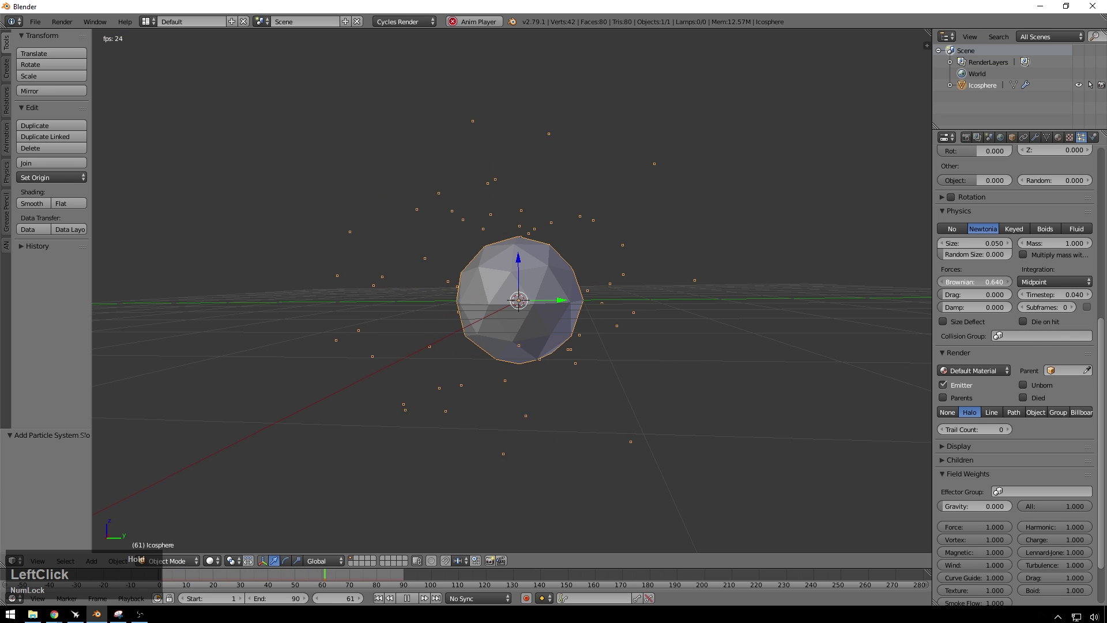
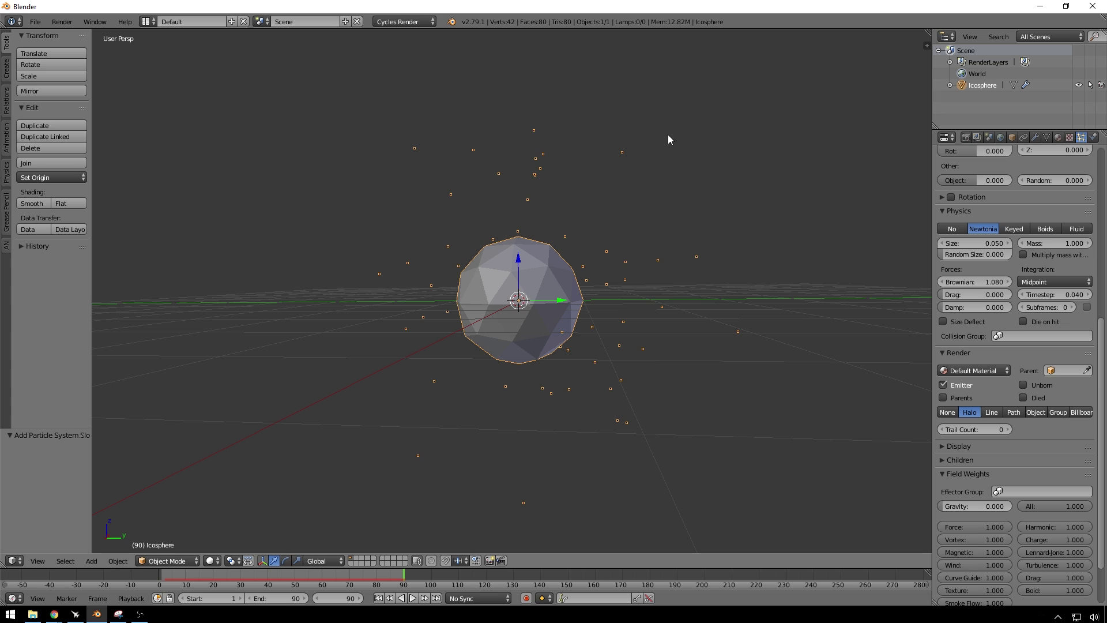
left_click(988, 302)
key("a")
key("alt+Num_Lock")
key("alt+a")
Step: Increase the particle drag to 0.364
left_click(741, 258)
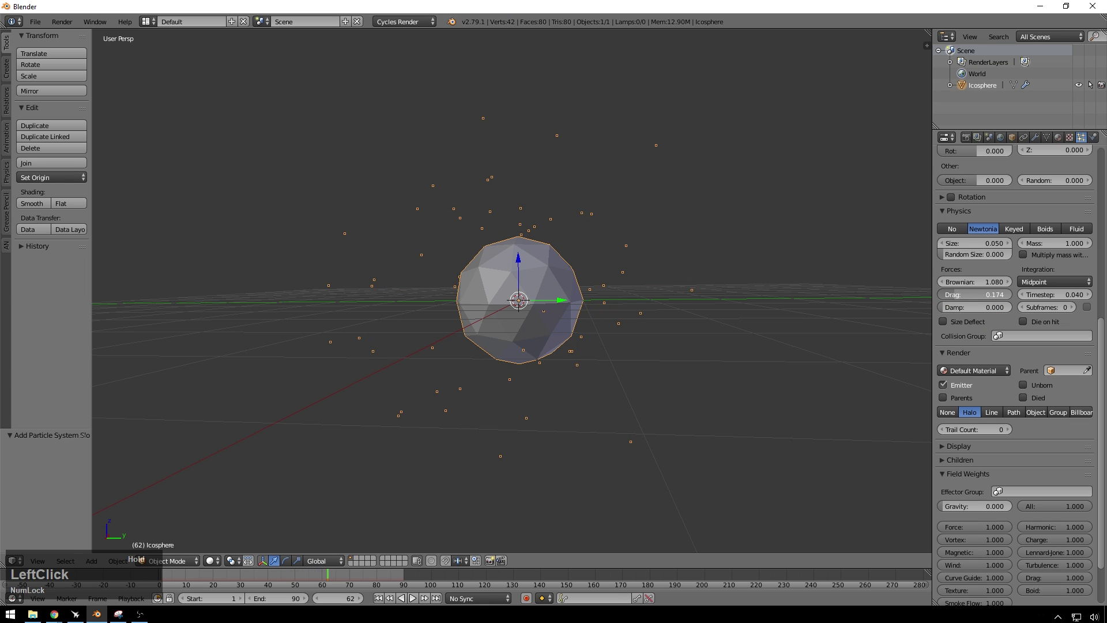
key("shift+z")
left_click(755, 284)
key("z")
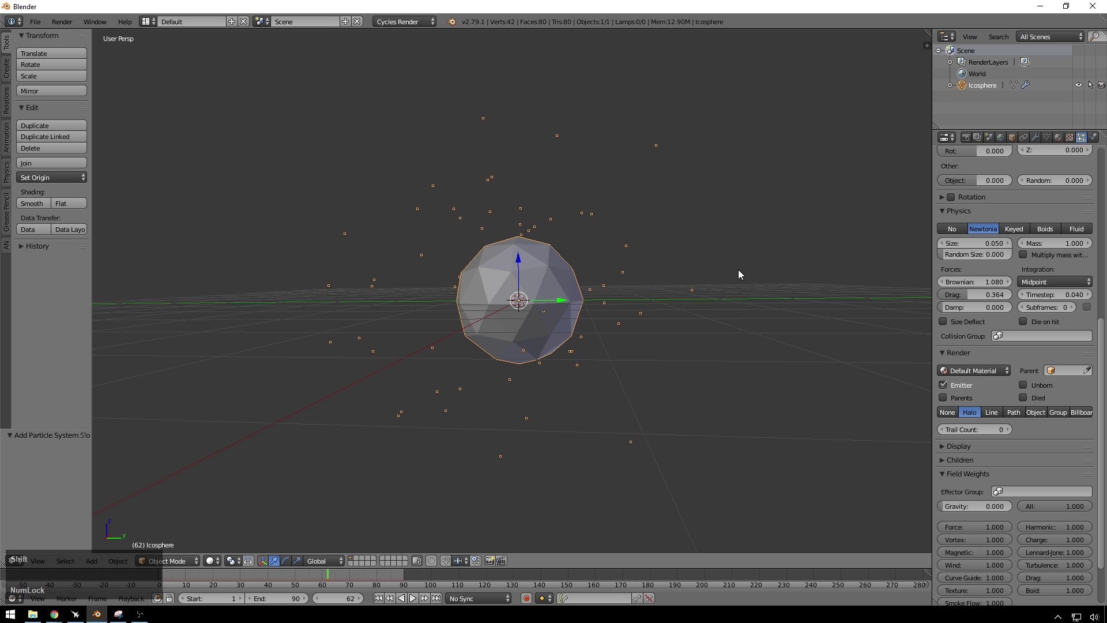
key("shift+a")
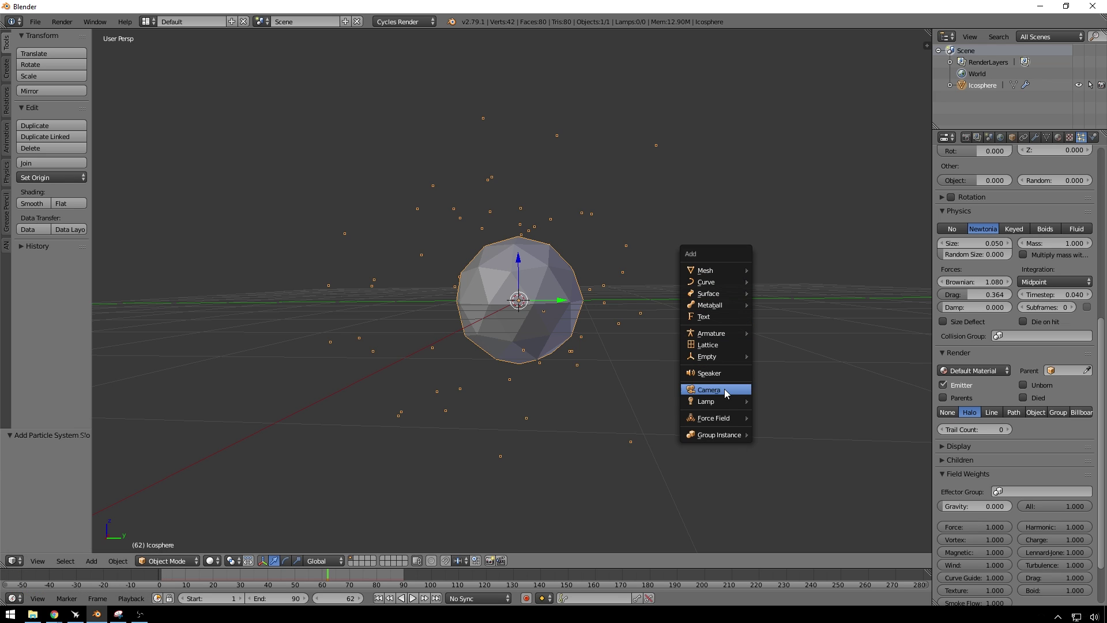
Step: Add a Turbulence force field with strength 7, size 5 and flow 3.1, then play the animation
left_click(736, 419)
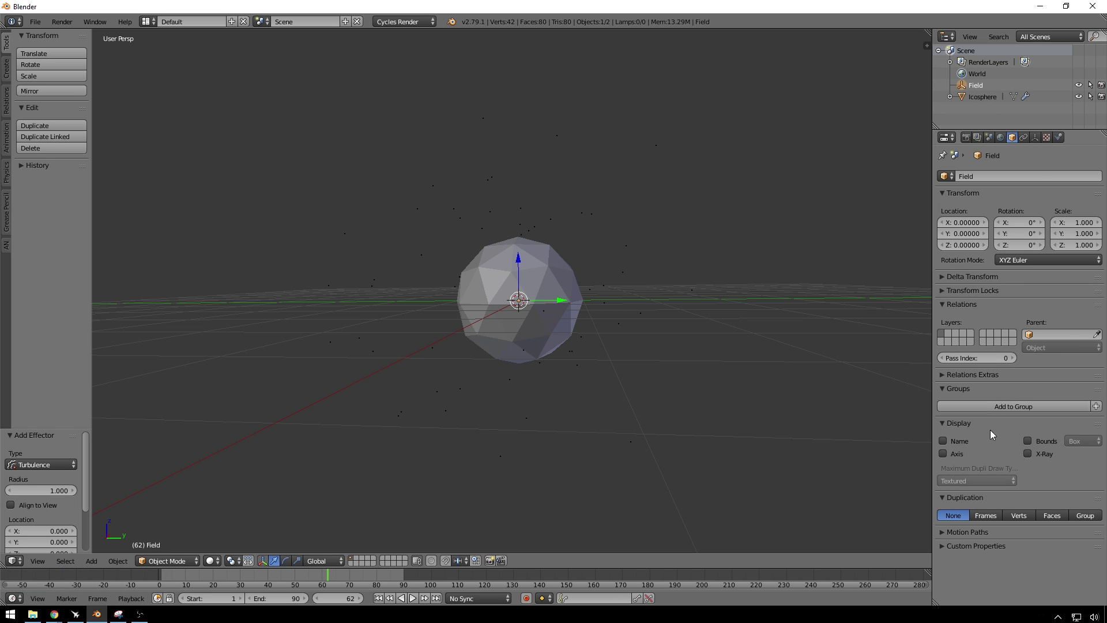
left_click(1056, 143)
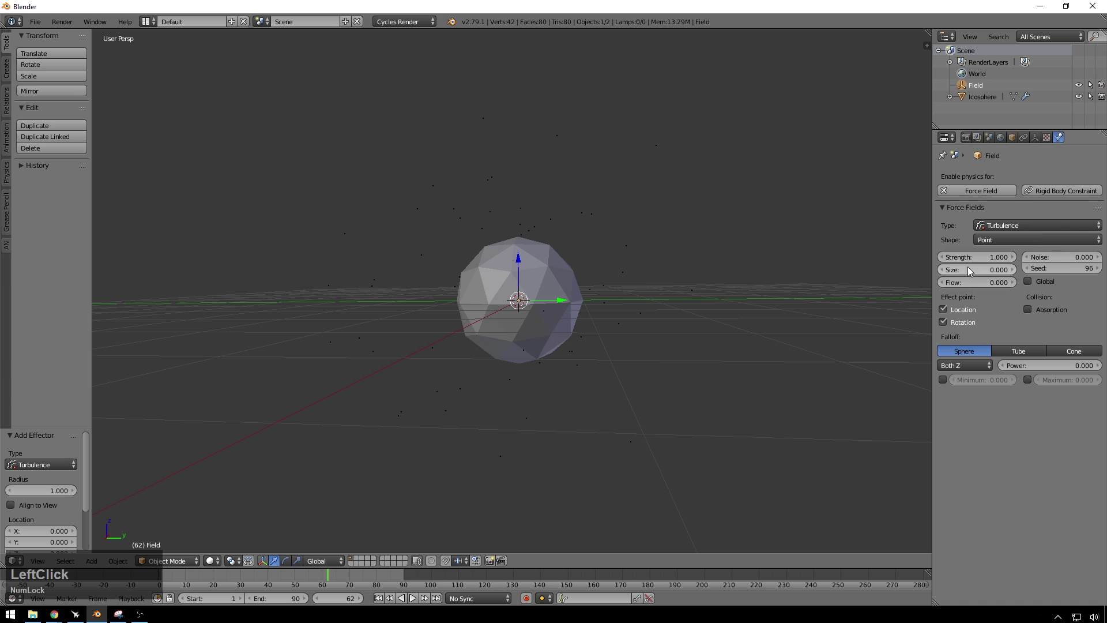
key("KP_7")
key("KP_Enter")
left_click(997, 273)
key("KP_5")
key("KP_Enter")
left_click(1005, 289)
key("alt+a")
left_click(734, 256)
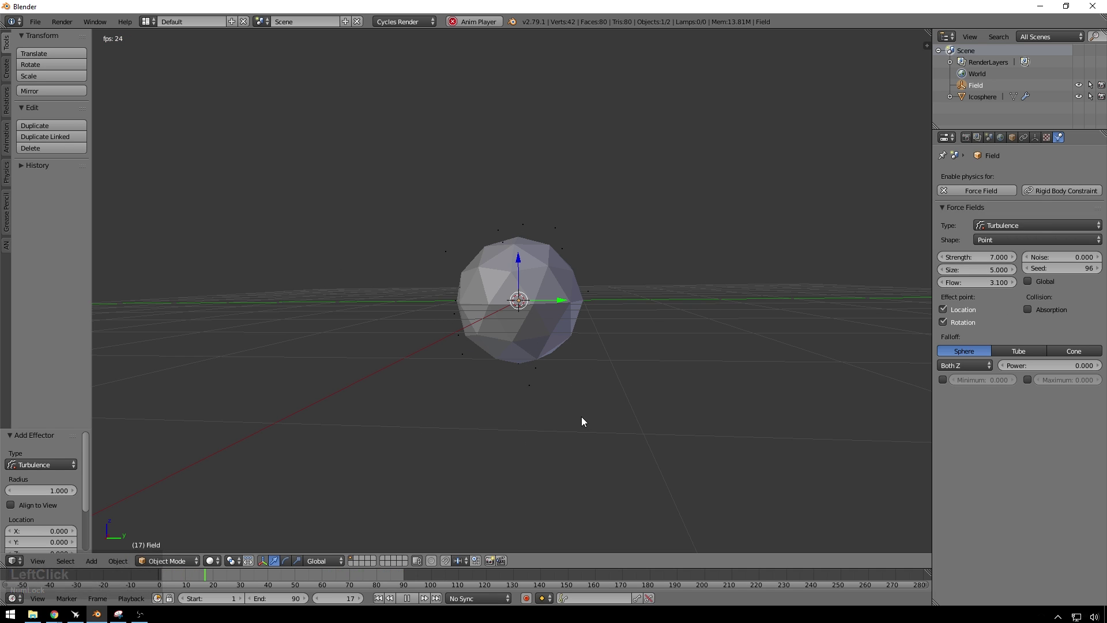
Step: Select the ico sphere emitter and lower its particle drag to 0.215
left_click(573, 252)
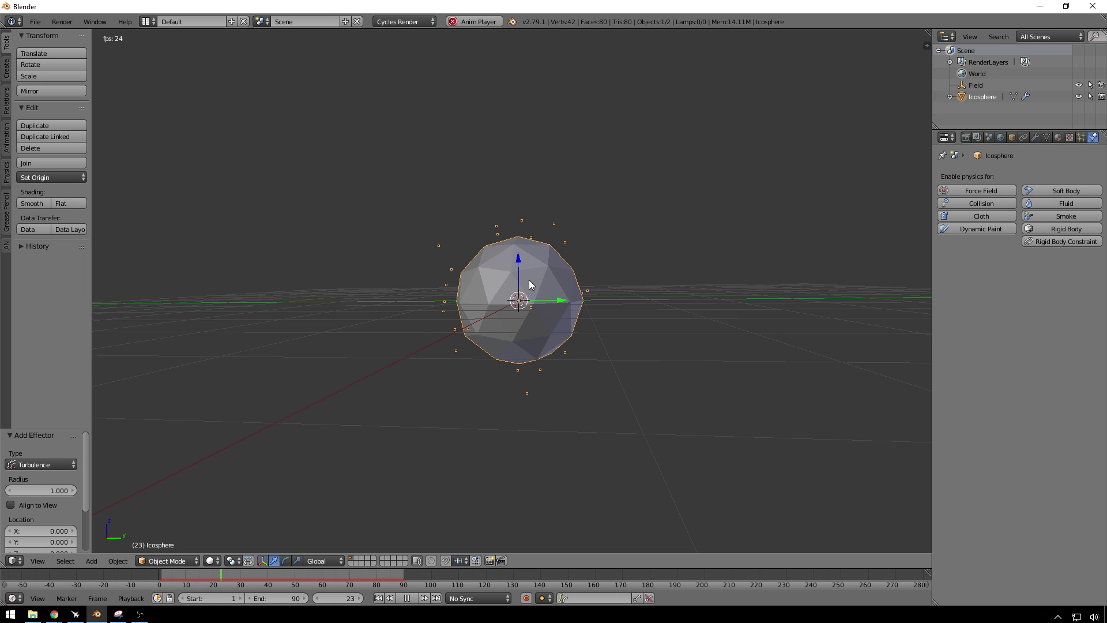
left_click(535, 278)
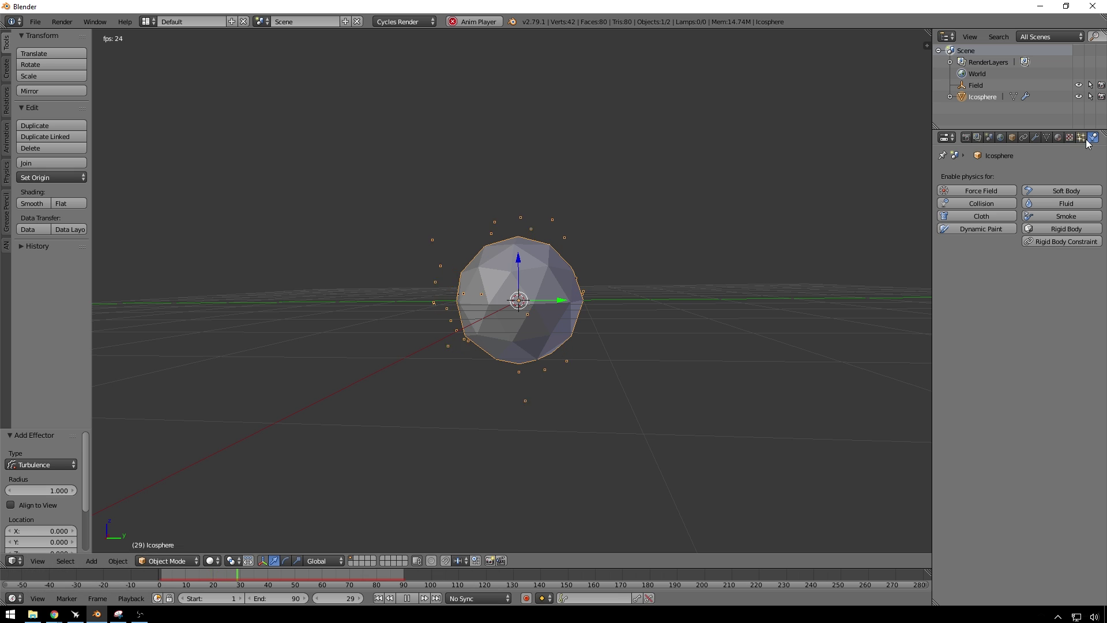
left_click(1080, 140)
key("s")
left_click(677, 342)
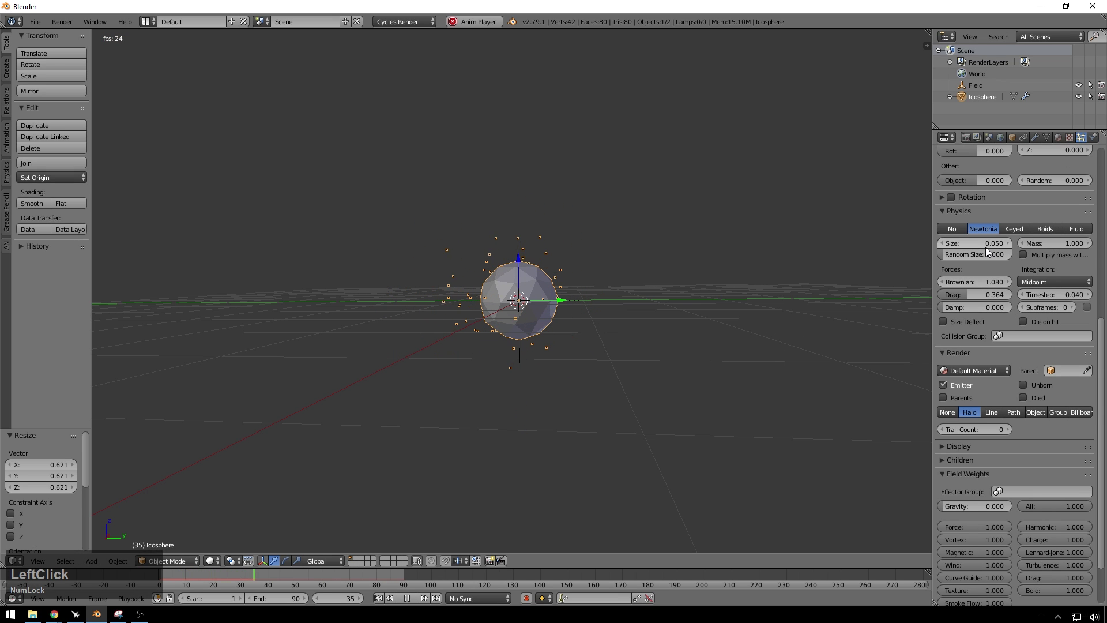
scroll("up", 3)
left_click(998, 218)
key("KP_2")
key("KP_Enter")
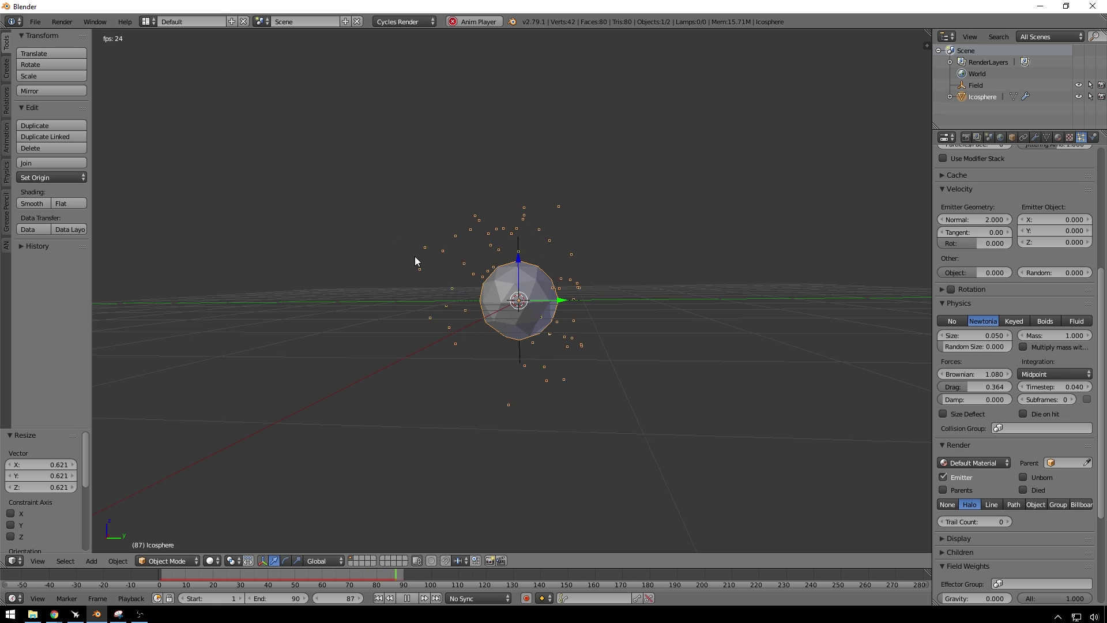
left_click(970, 392)
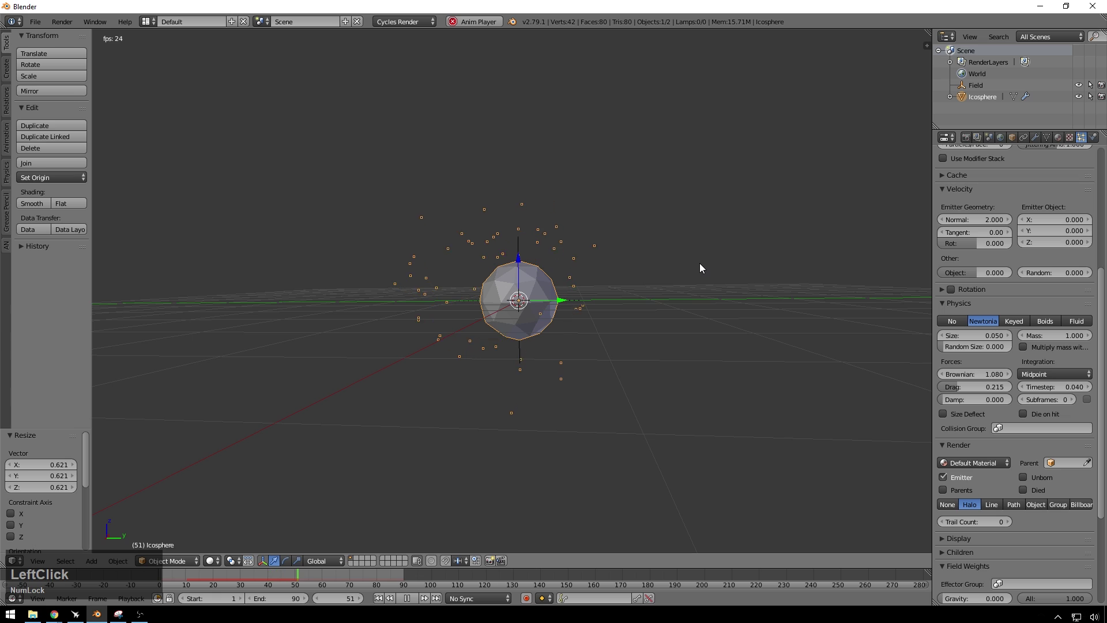
Step: Halt playback and bring up the Save As browser for the scene
left_click(715, 260)
key("a")
left_click(710, 248)
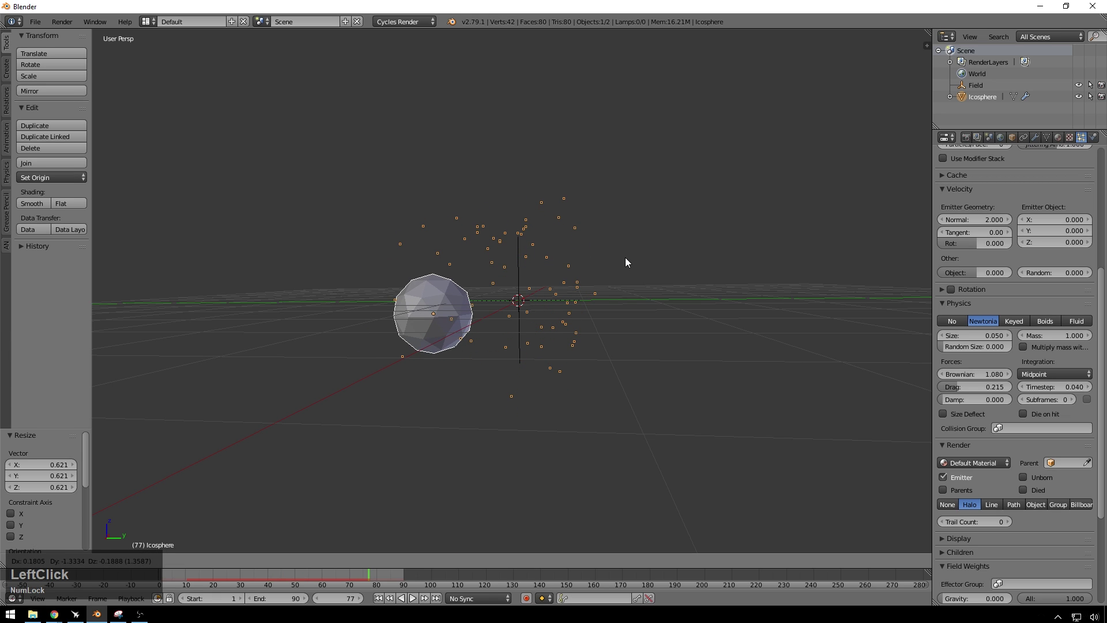
key("Escape")
left_click(686, 216)
key("Escape")
left_click(756, 199)
key("ctrl+shift+Num_Lock")
key("ctrl+shift+s")
key("ctrl+shift+s")
Step: Create the UberTracerBlender folder under Tuts and save the scene as UberTracerBlender_Tut_BL01.blend
left_click(53, 107)
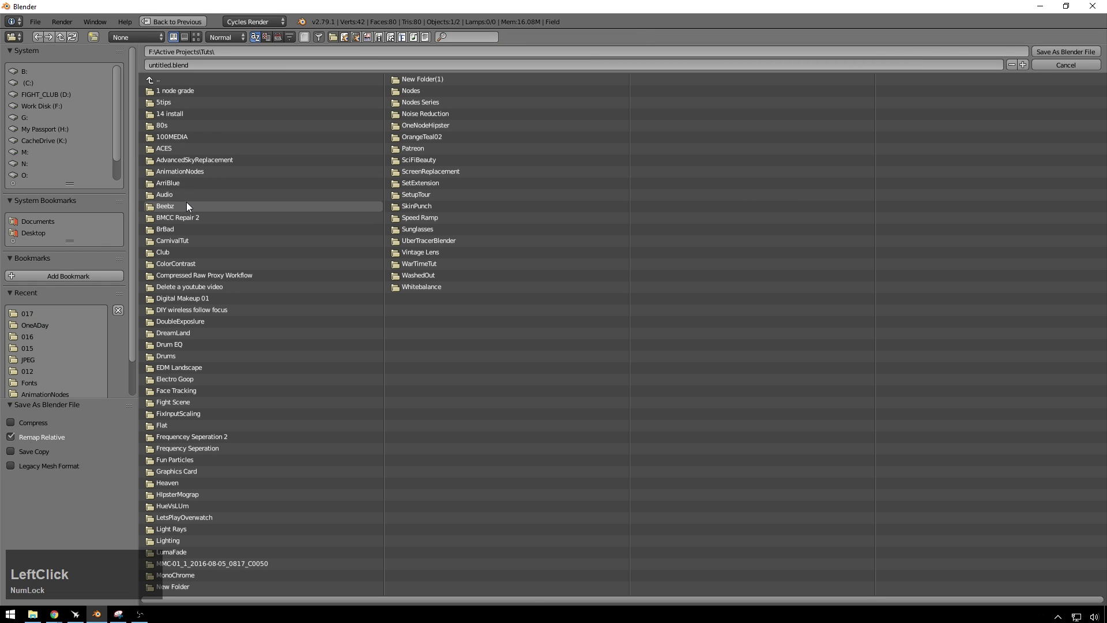
left_click(437, 238)
key("shift+u")
type("ubertracerblender")
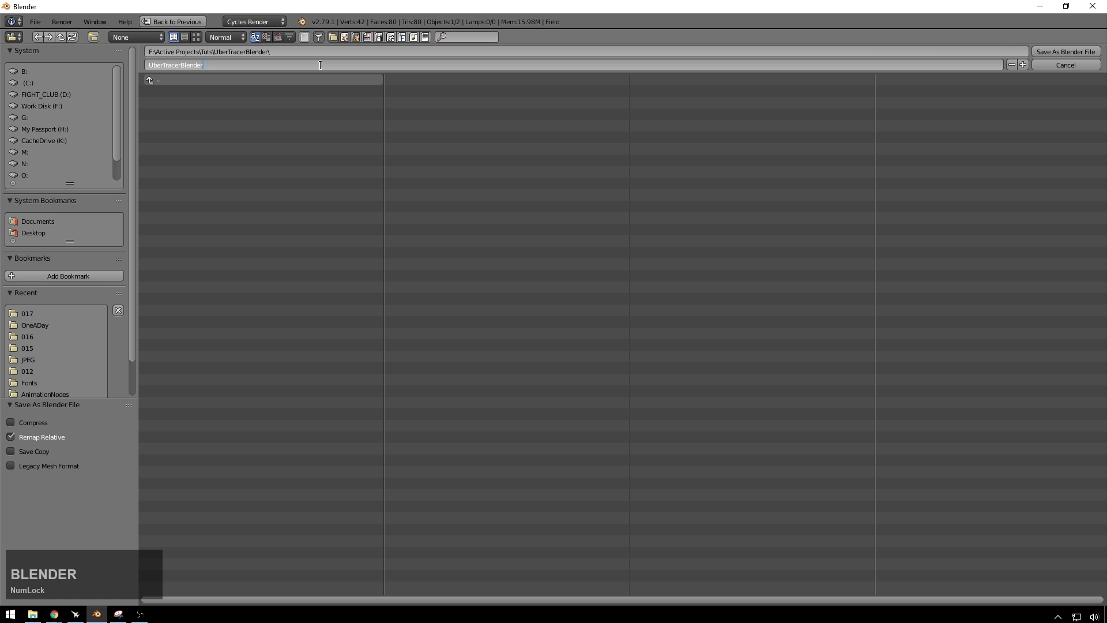
type("-tu0-")
key("BackSpace")
type("-bl")
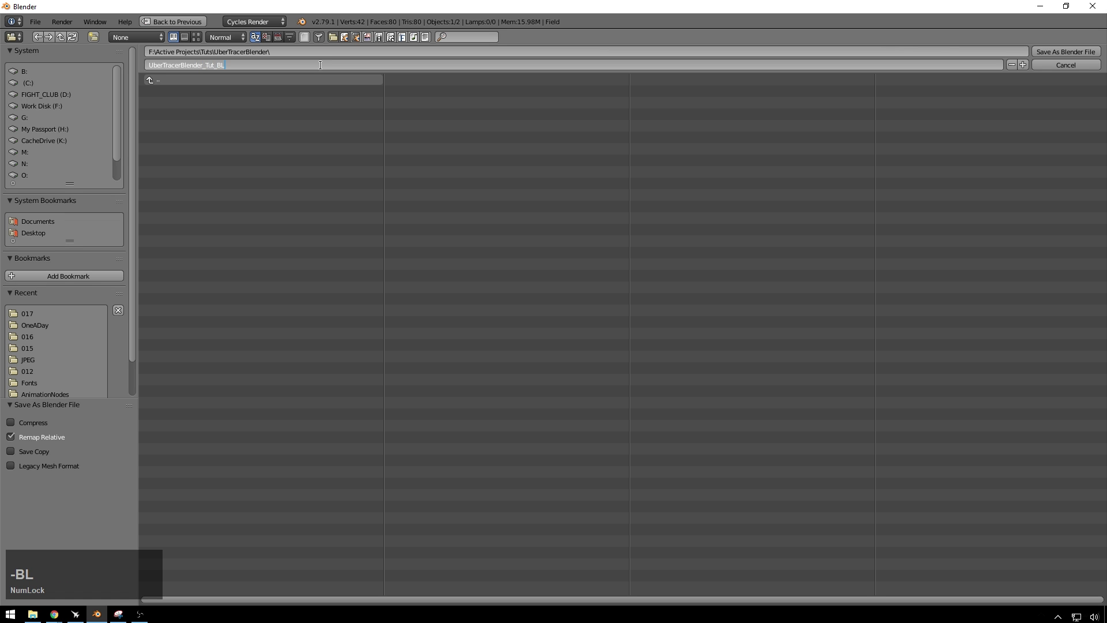
key("KP_0")
left_click(652, 239)
key("ctrl+s")
left_click(652, 239)
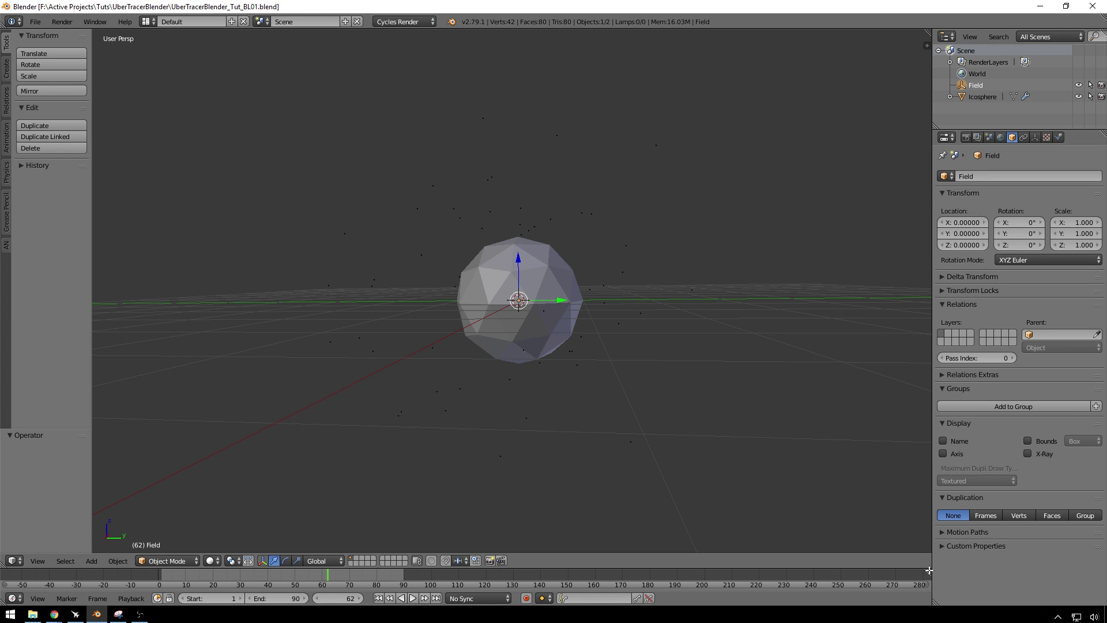
Step: Enlarge the lower area into an Animation Node Editor and create a new node tree
left_click(926, 567)
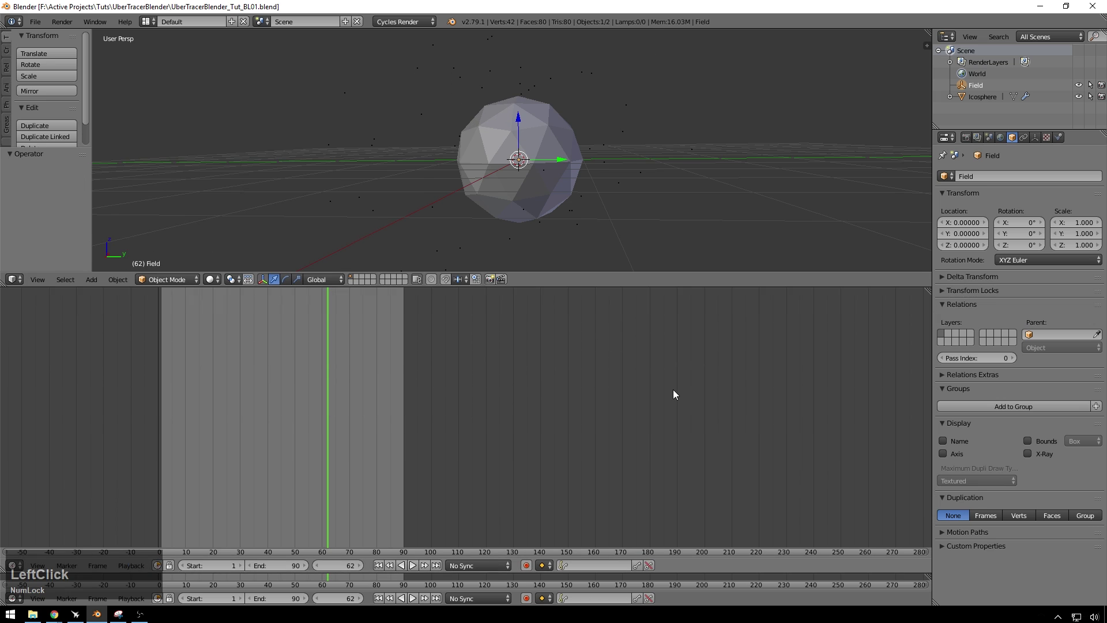
key("3")
left_click(644, 380)
key("F3")
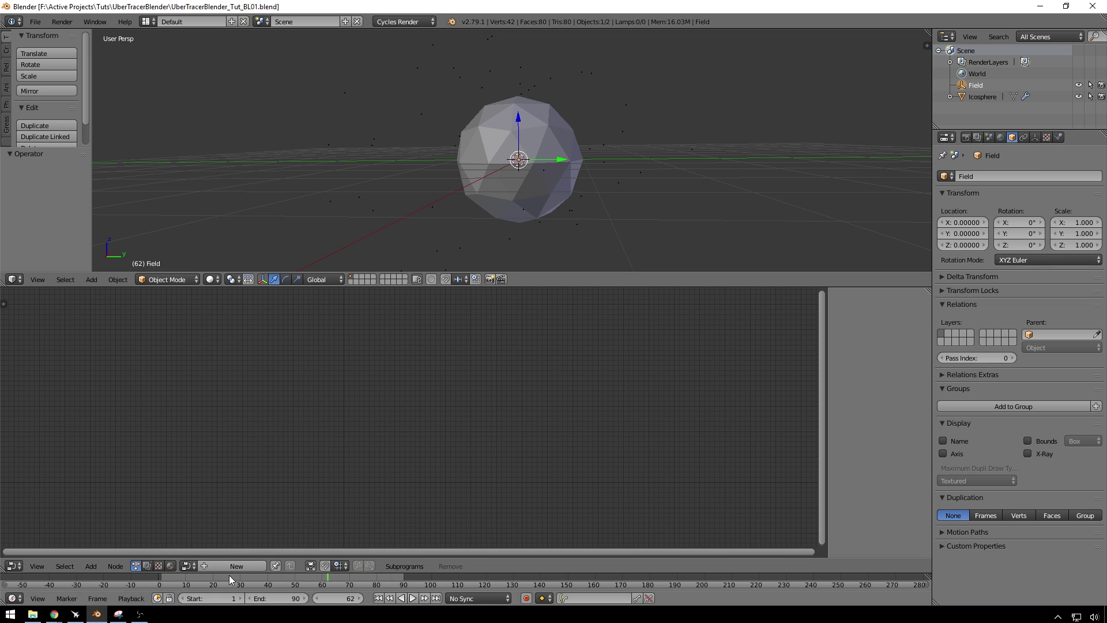
left_click(229, 569)
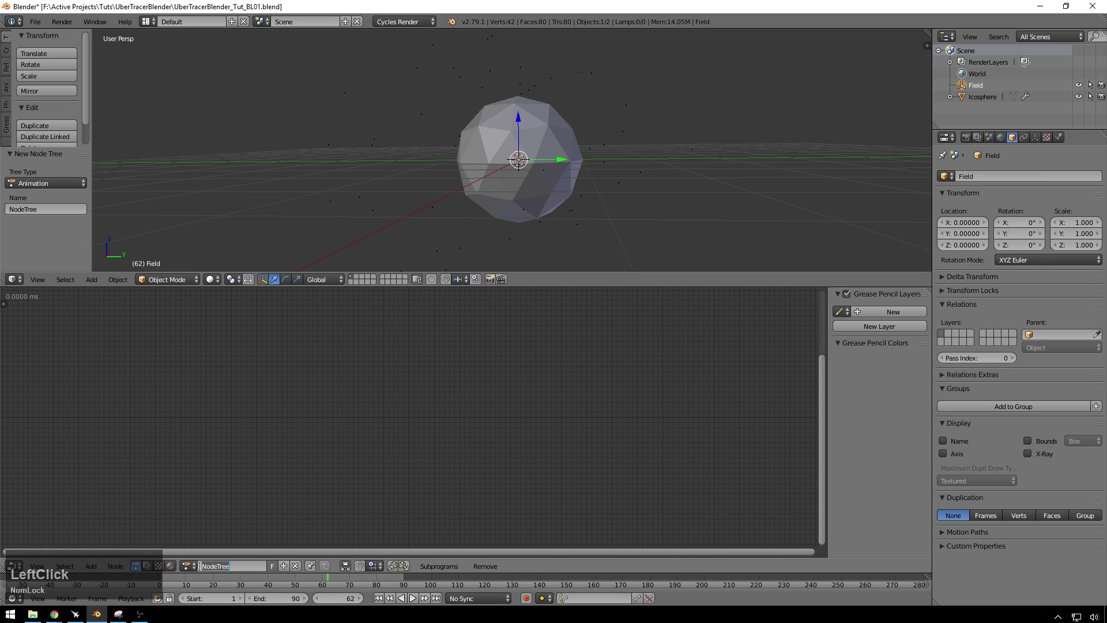
type("ubertracer")
key("Return")
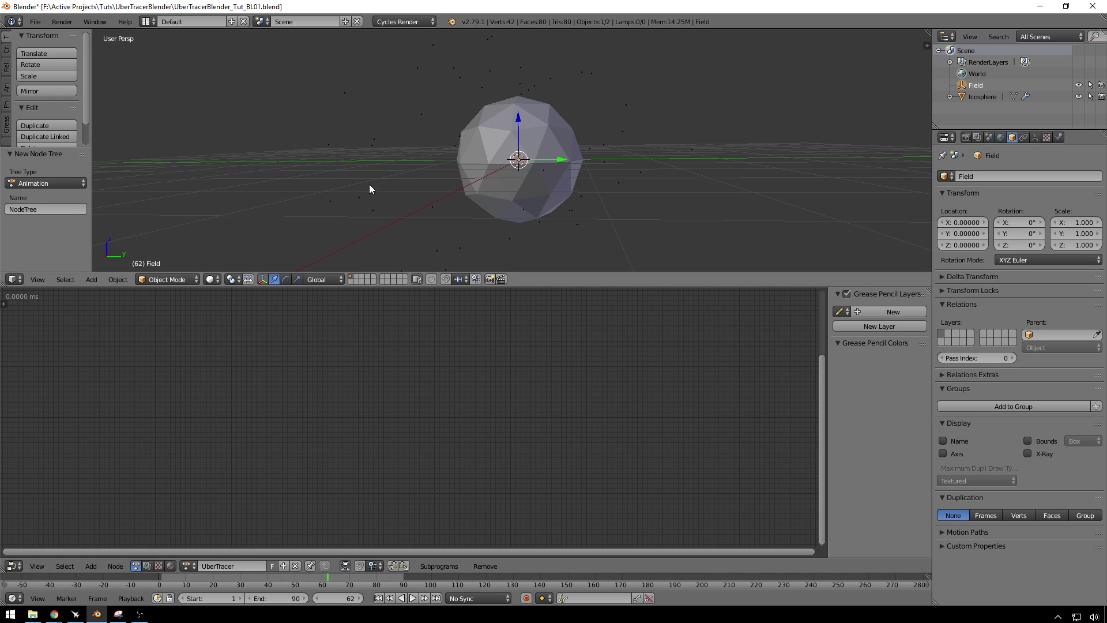
Step: Select the icosphere emitter and bring up the add-node list
left_click(429, 212)
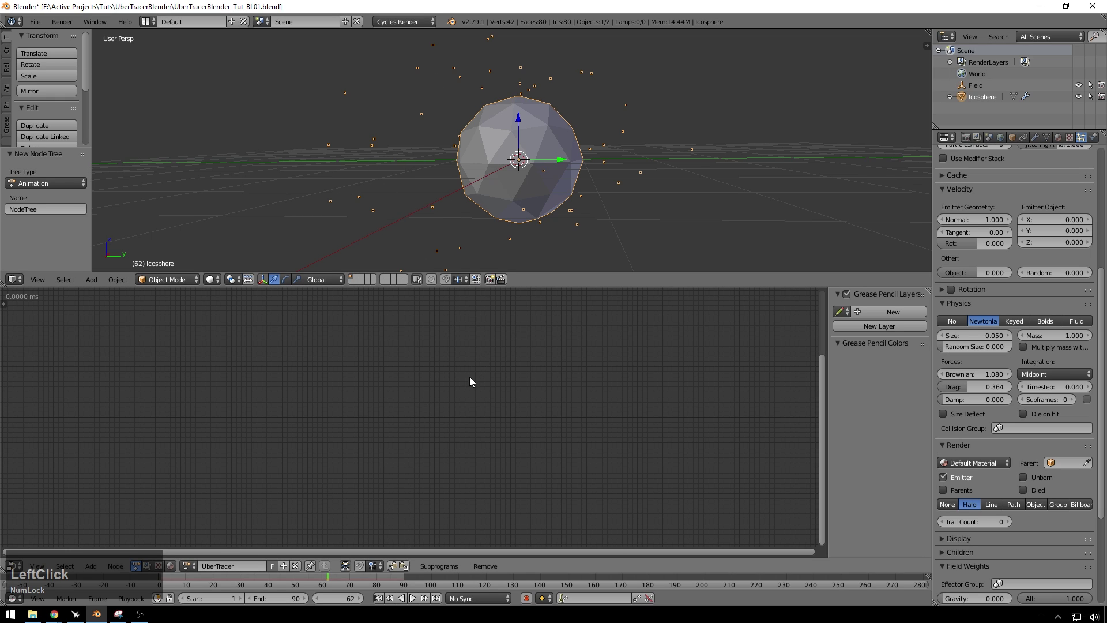
left_click(345, 389)
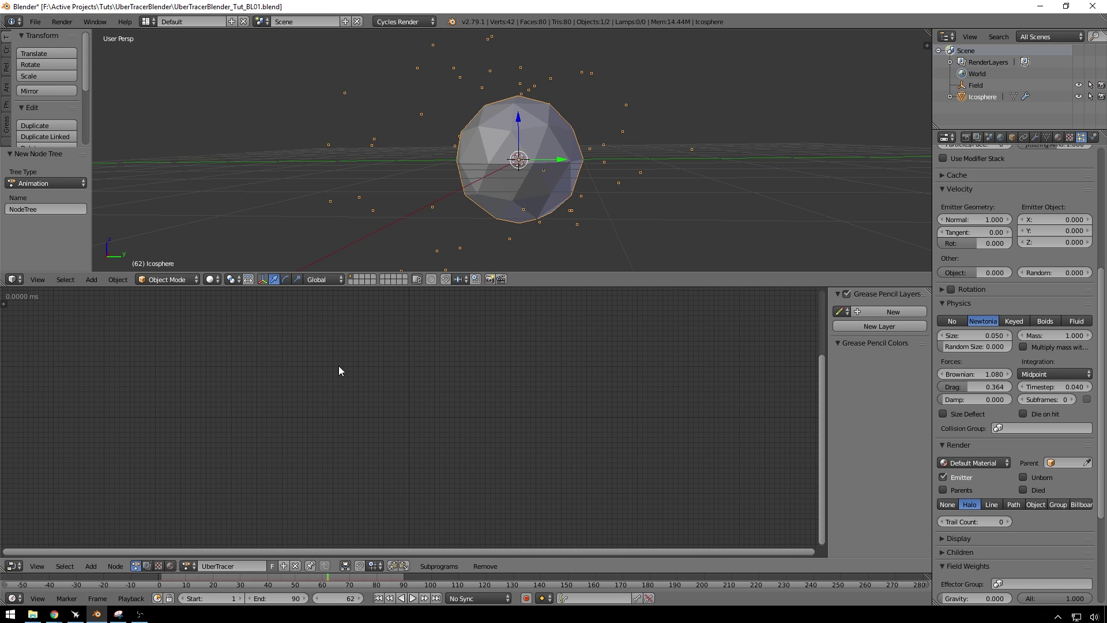
left_click(396, 381)
Step: Add a Particle Systems from Object node and rename the icosphere to Emitters
key("a")
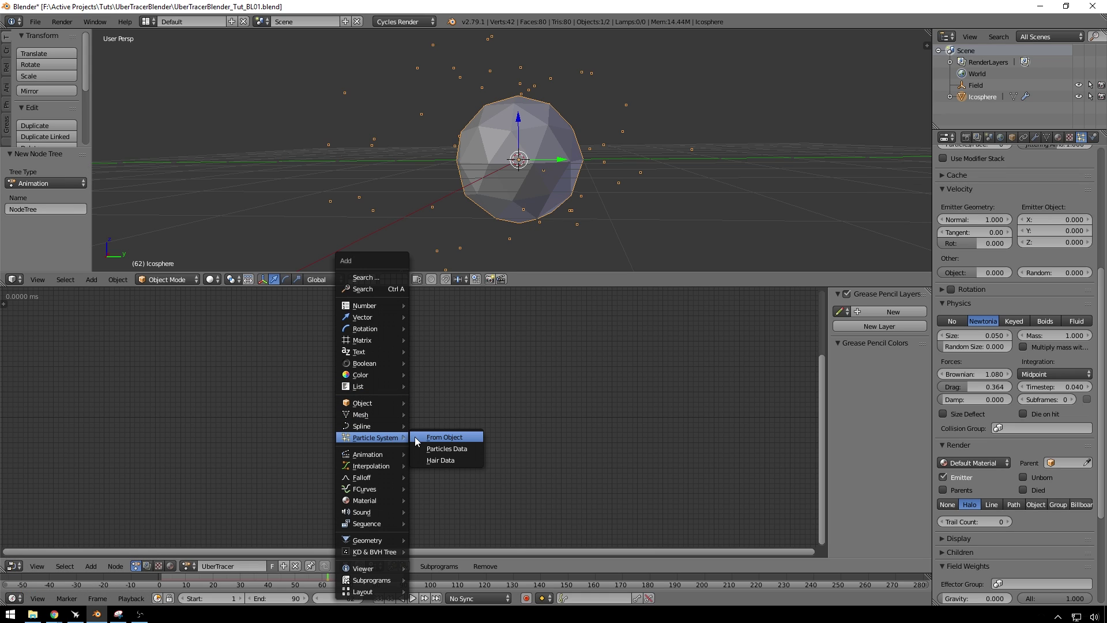
left_click(425, 441)
scroll("up", 3)
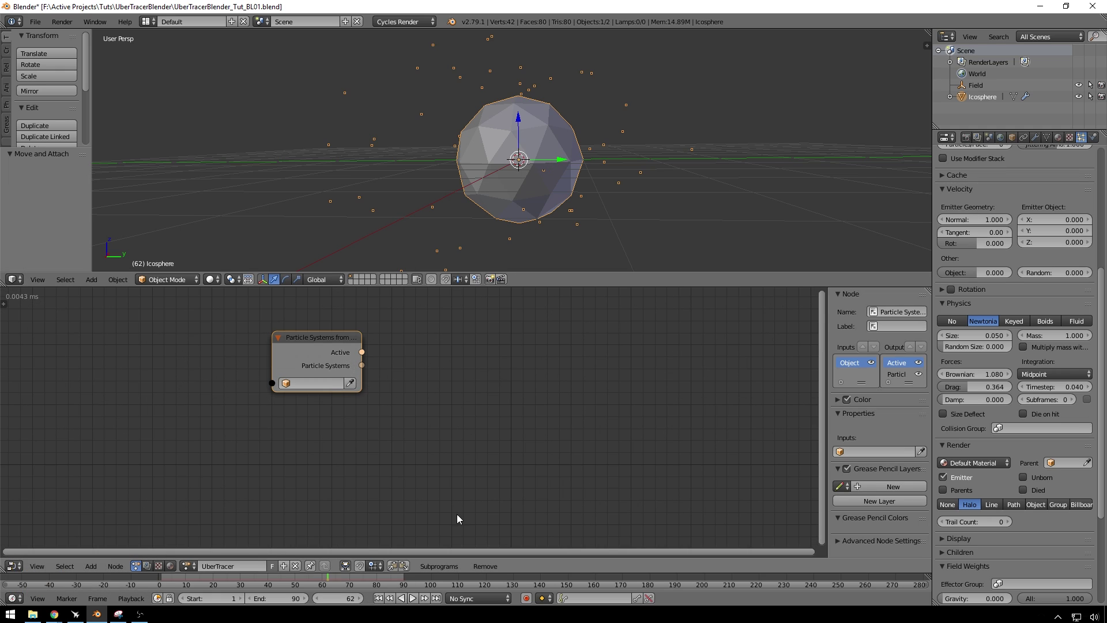
left_click(992, 97)
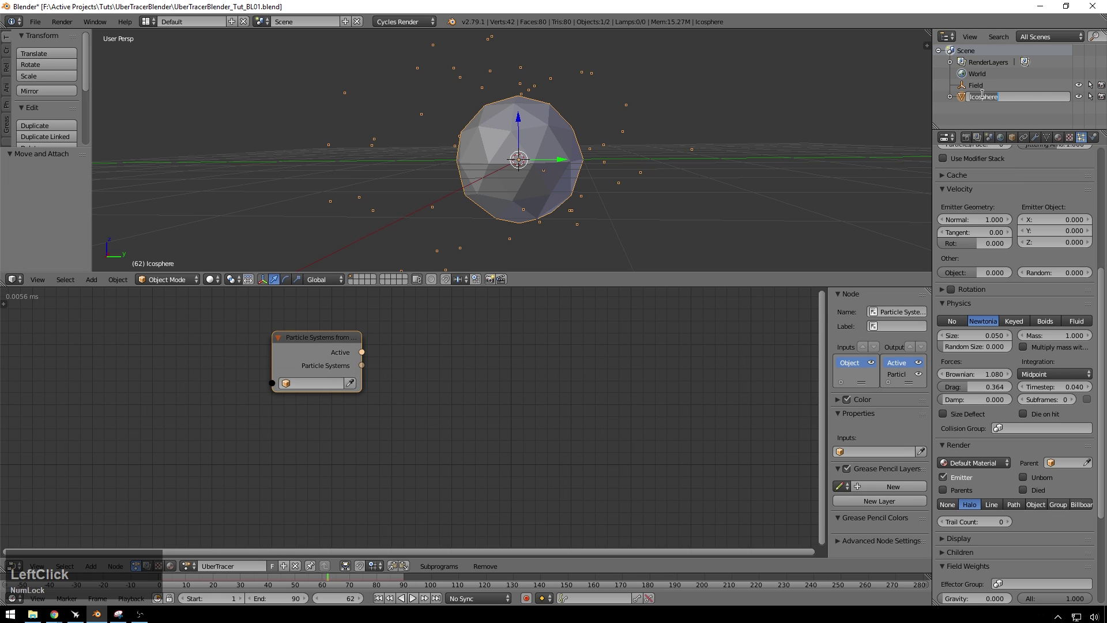
type("eitters")
key("Return")
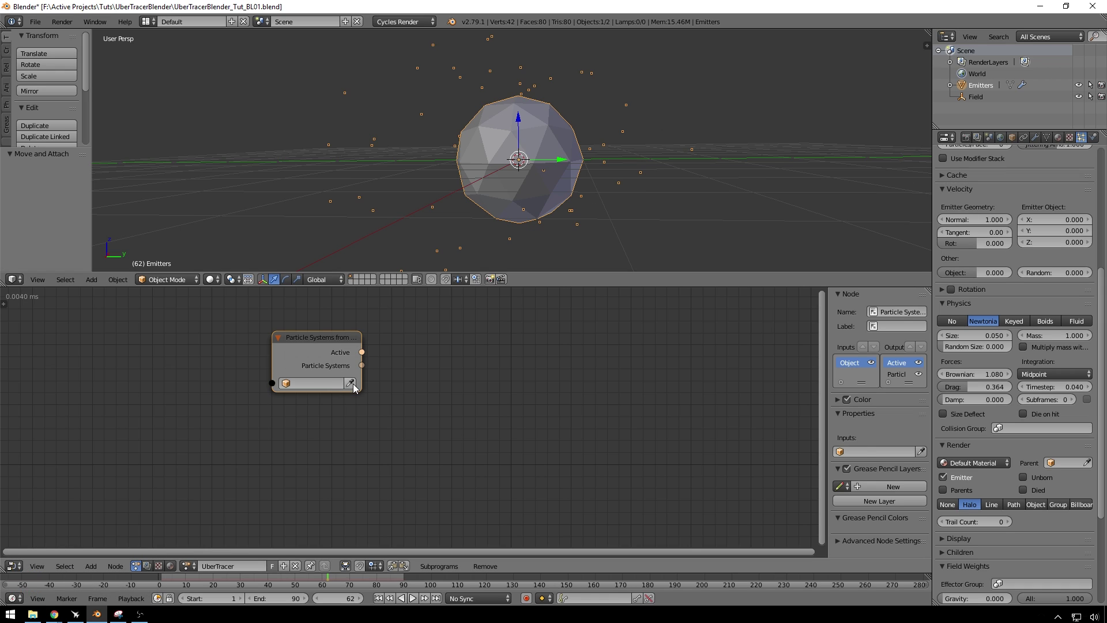
Step: Set Emitters as the node's source object
left_click(315, 337)
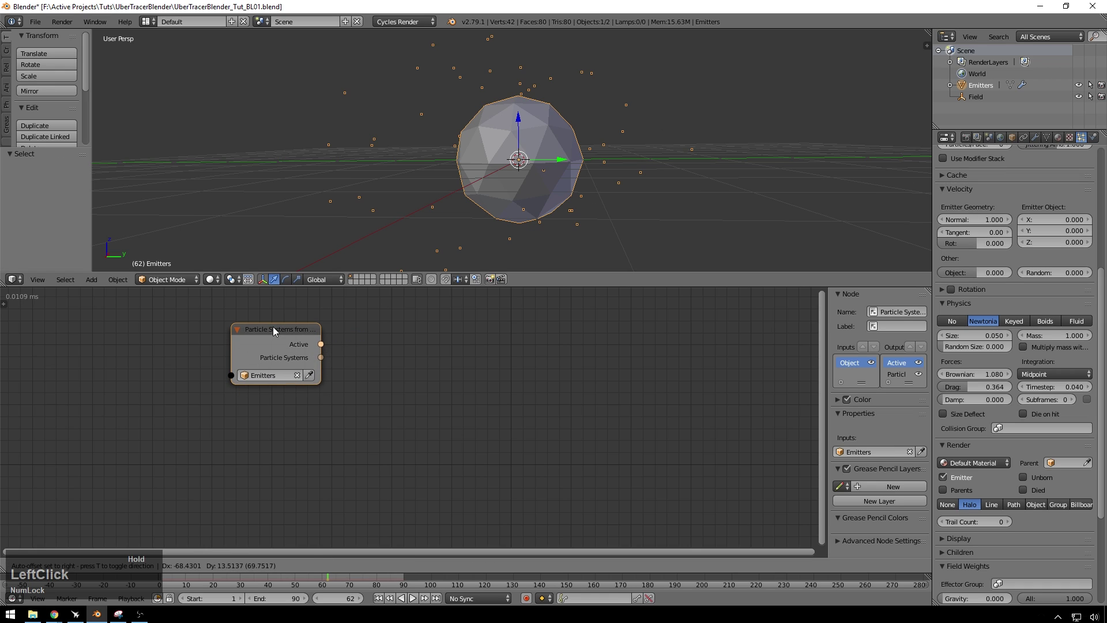
left_click_drag(324, 350, 382, 361)
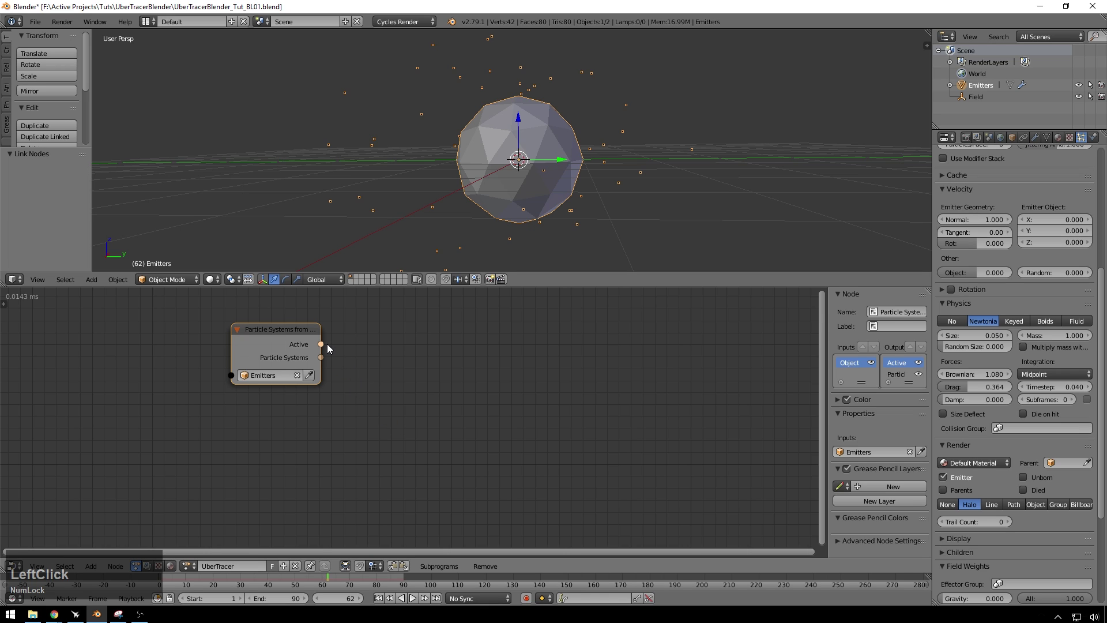
left_click(329, 346)
Step: Add a Particles Data node and connect the Active output to its Particle System input
key("a")
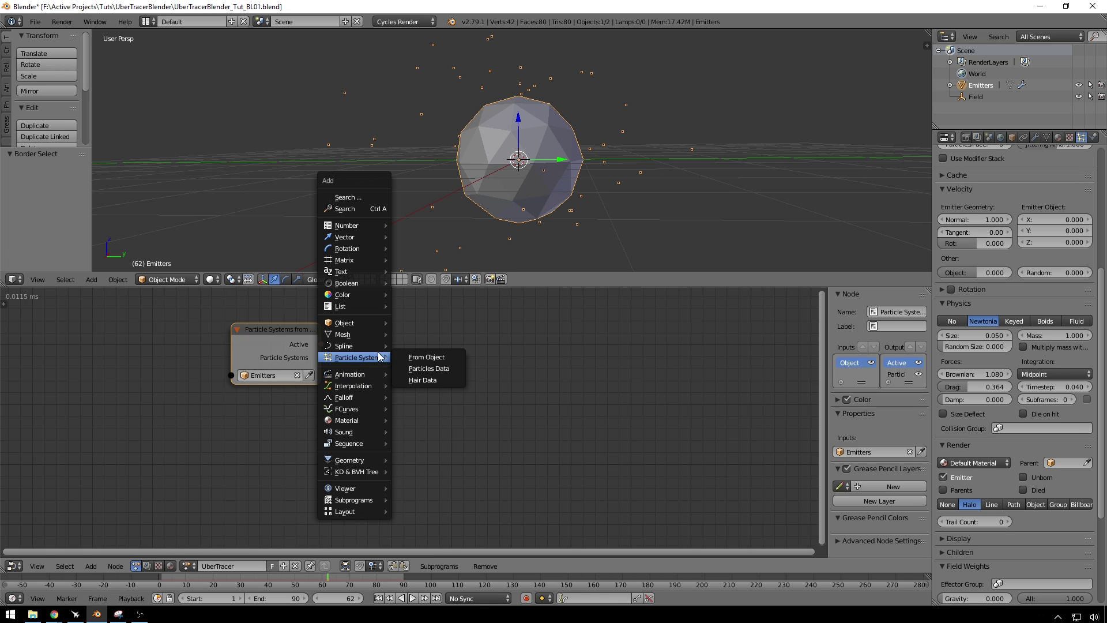
left_click(410, 371)
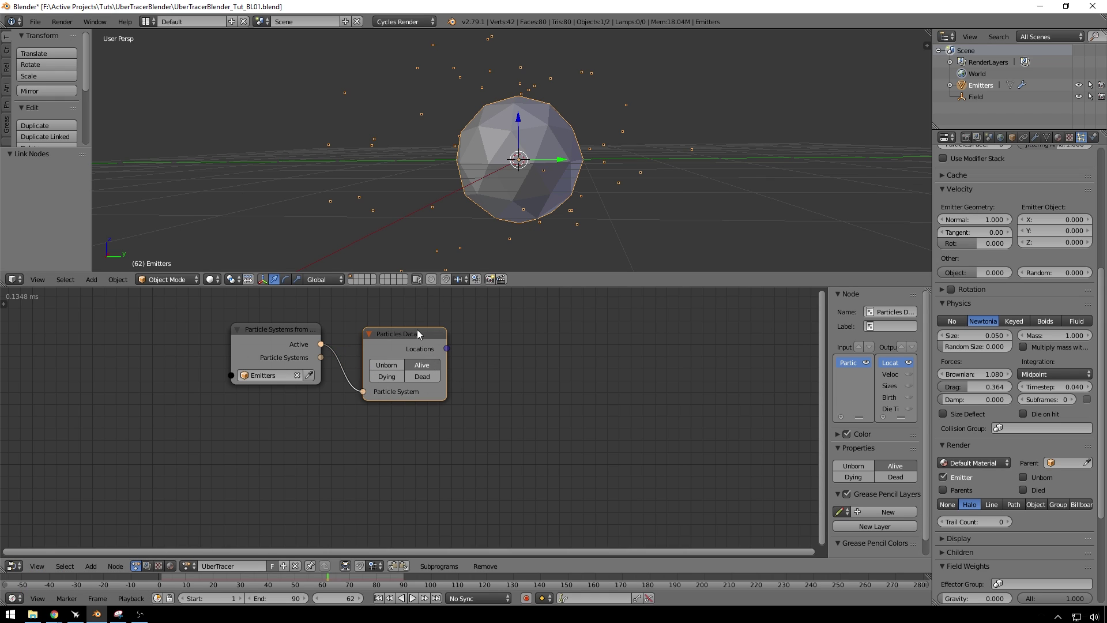
left_click(418, 338)
left_click(292, 350)
left_click(392, 320)
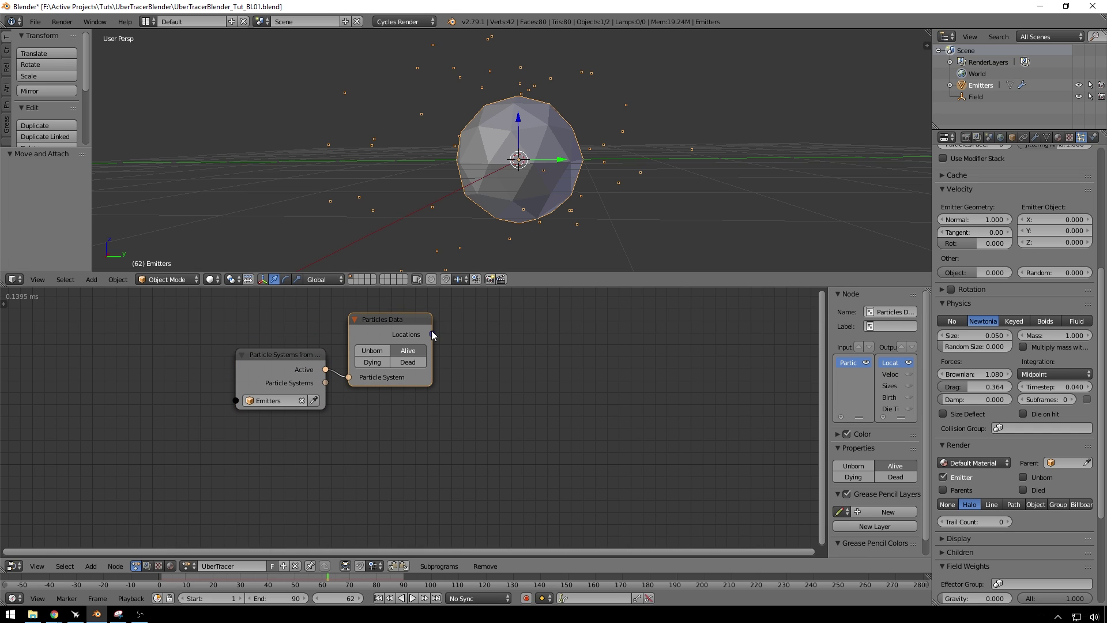
left_click(465, 337)
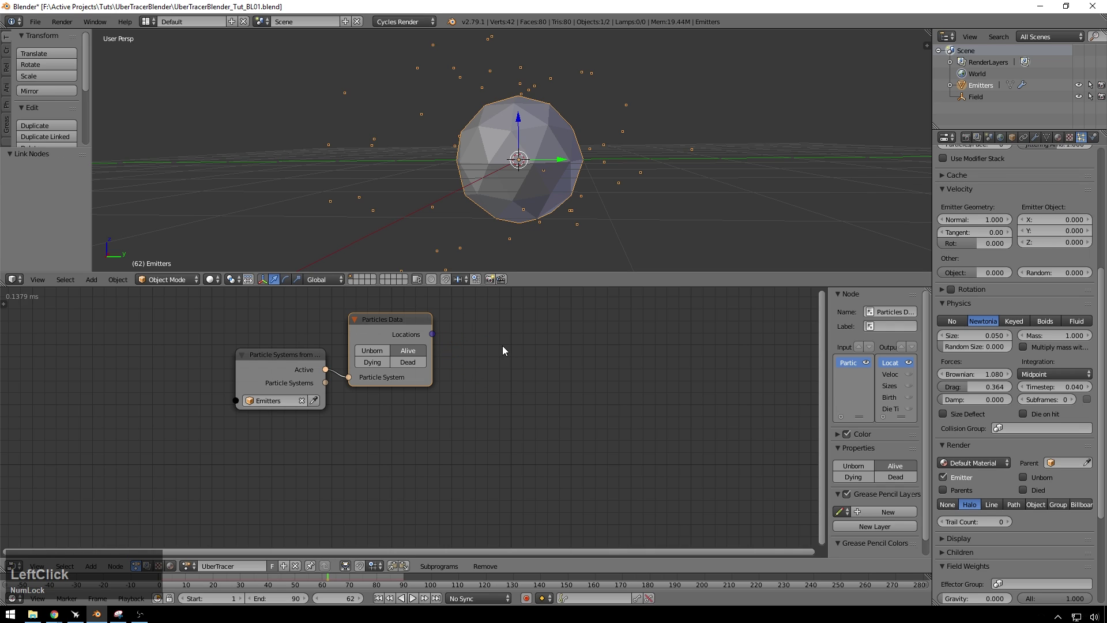
Step: Add a Find Close Points node via node search and place it beside the particle data
key("shift+a")
left_click(493, 200)
type("find")
key("space")
type("clos")
key("Return")
left_click(492, 341)
left_click(436, 337)
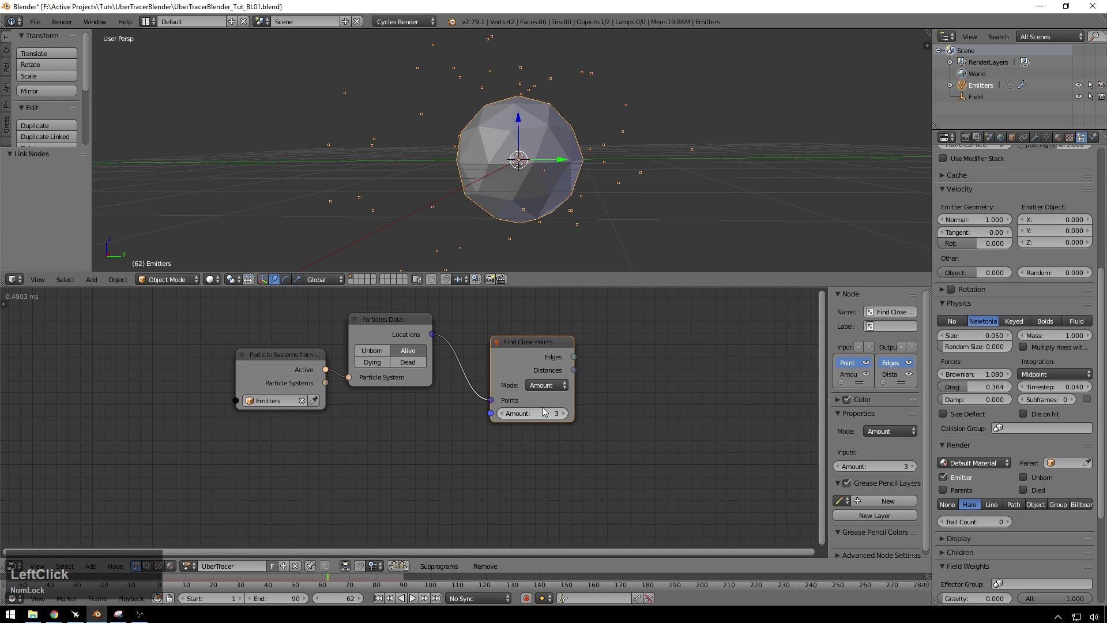
Step: Set the Find Close Points Amount to 4 and feed particle Locations into its Points
left_click(543, 411)
key("KP_4")
key("KP_Enter")
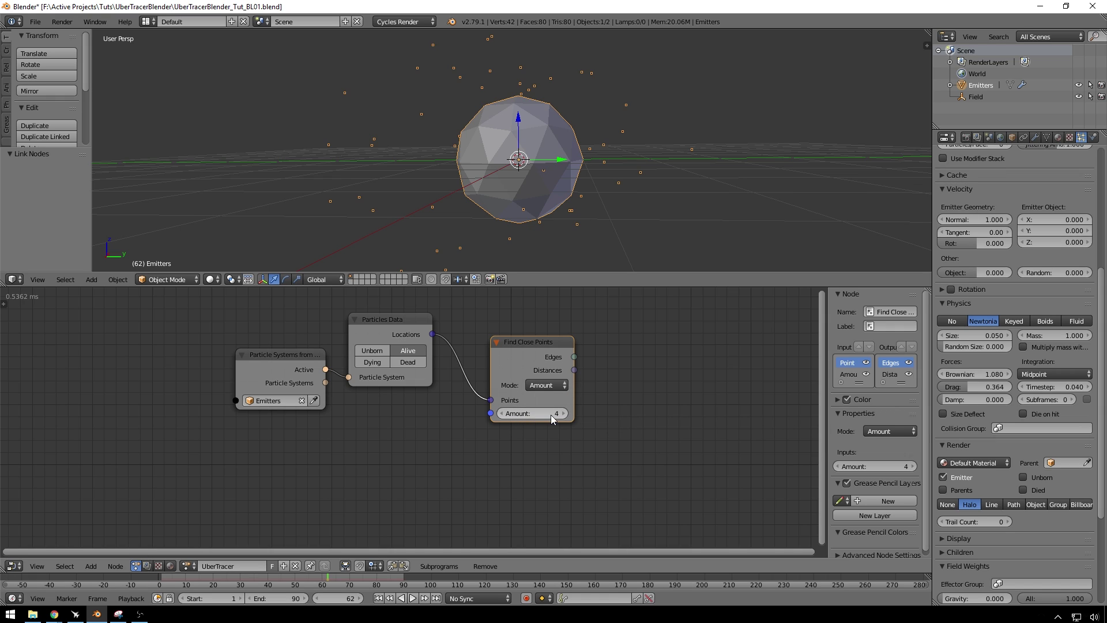
left_click(530, 352)
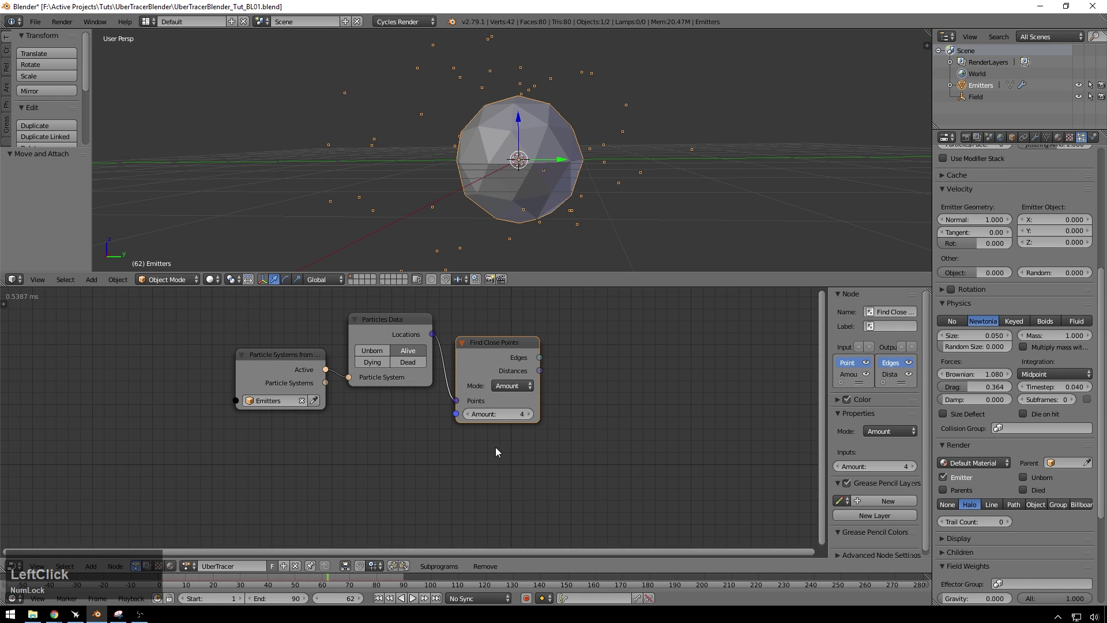
left_click(643, 389)
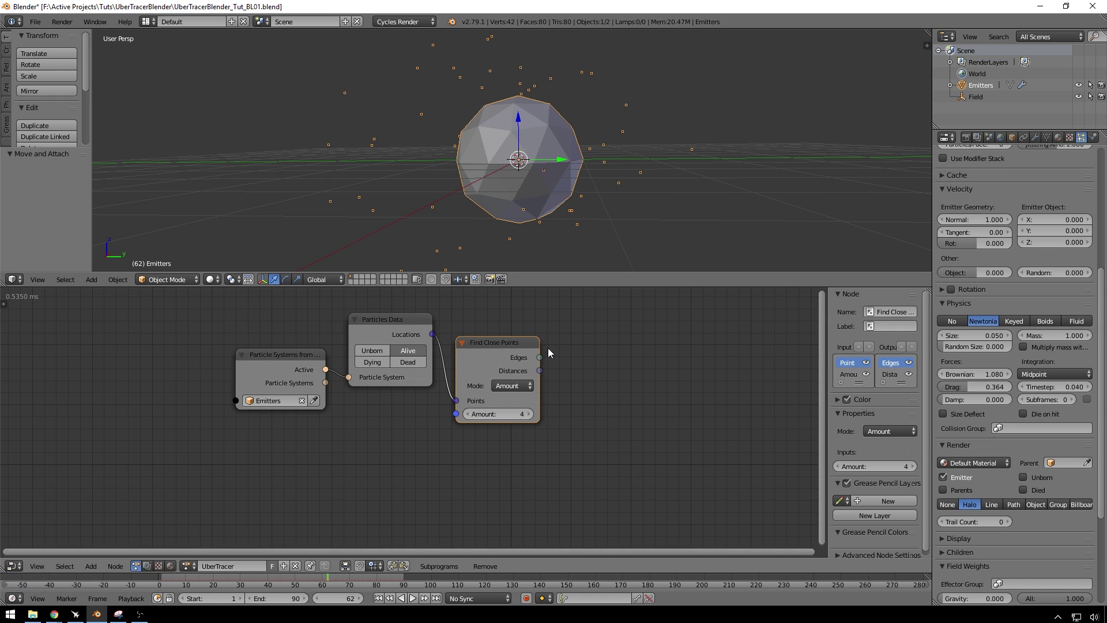
left_click(506, 349)
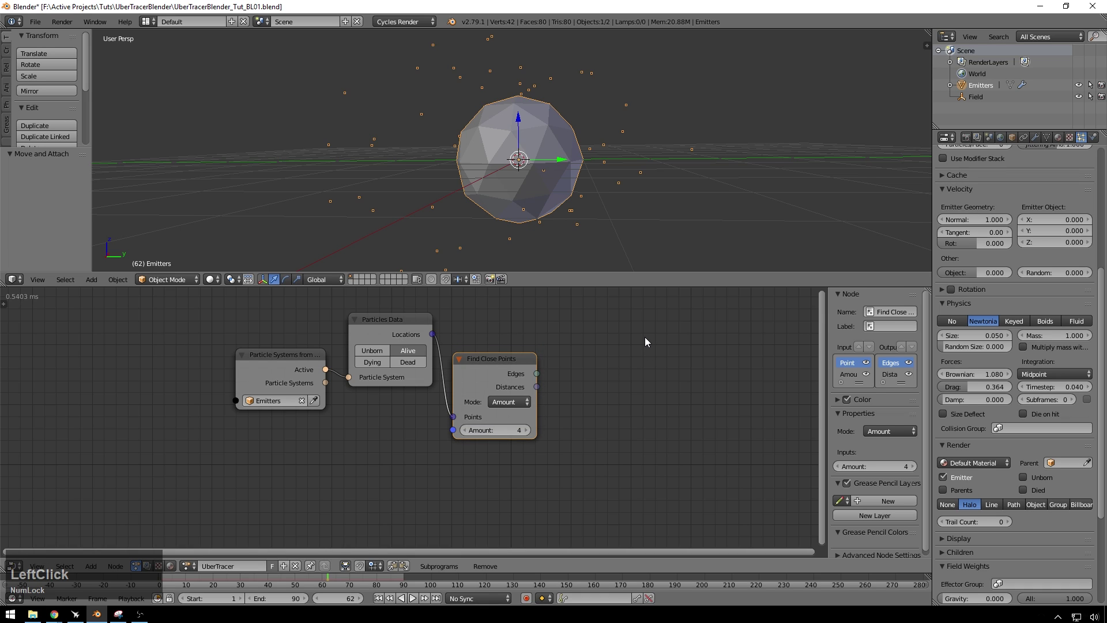
Step: Add a Splines from Edges node wired from particle Locations (Vertices) and close-point Edges (Edge Indices)
key("a")
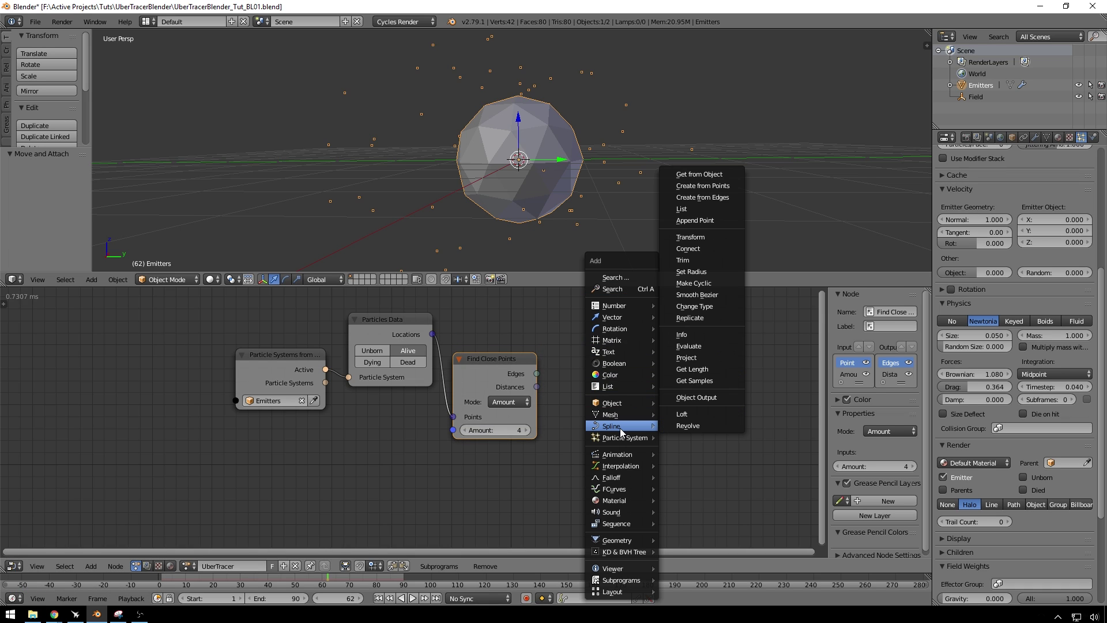
left_click(699, 205)
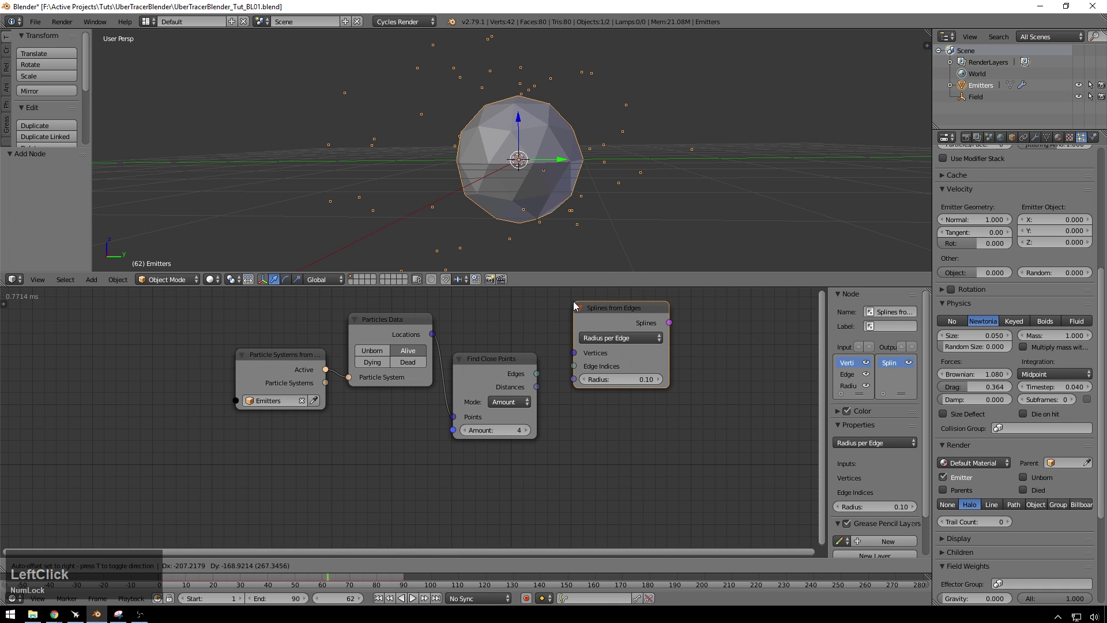
left_click(498, 360)
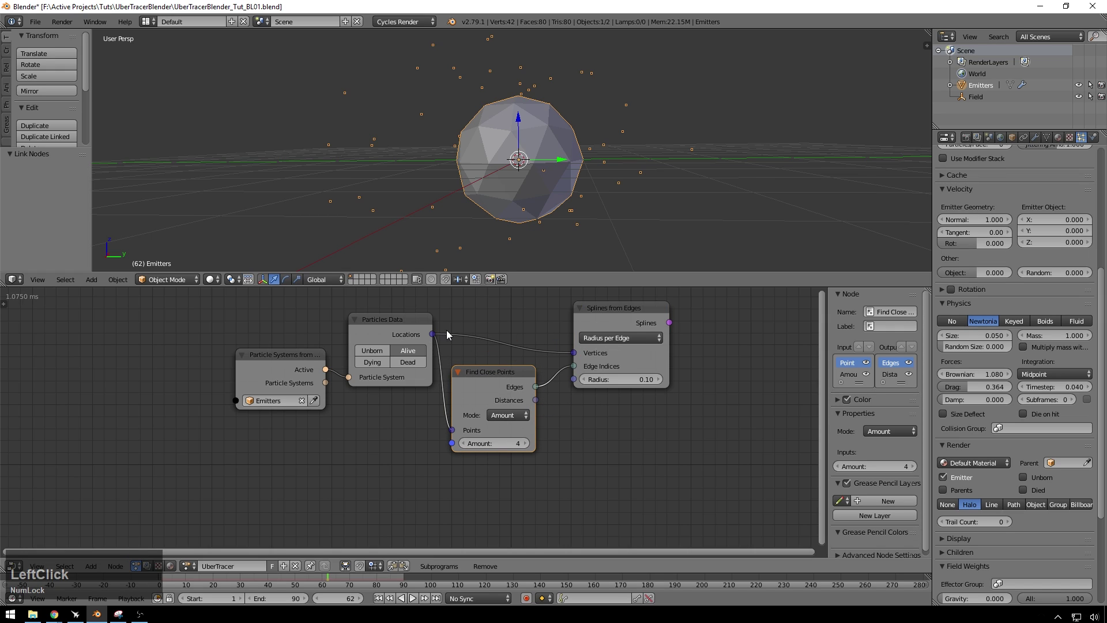
left_click(495, 378)
key("alt+a")
key("alt+a")
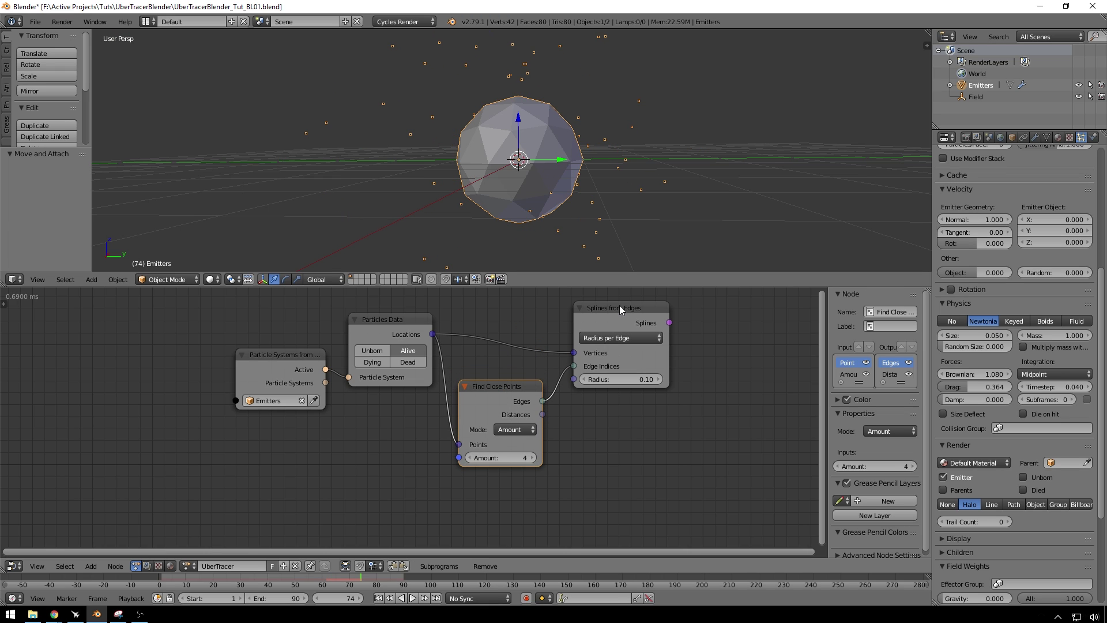
left_click_drag(622, 310, 611, 343)
left_click(676, 315)
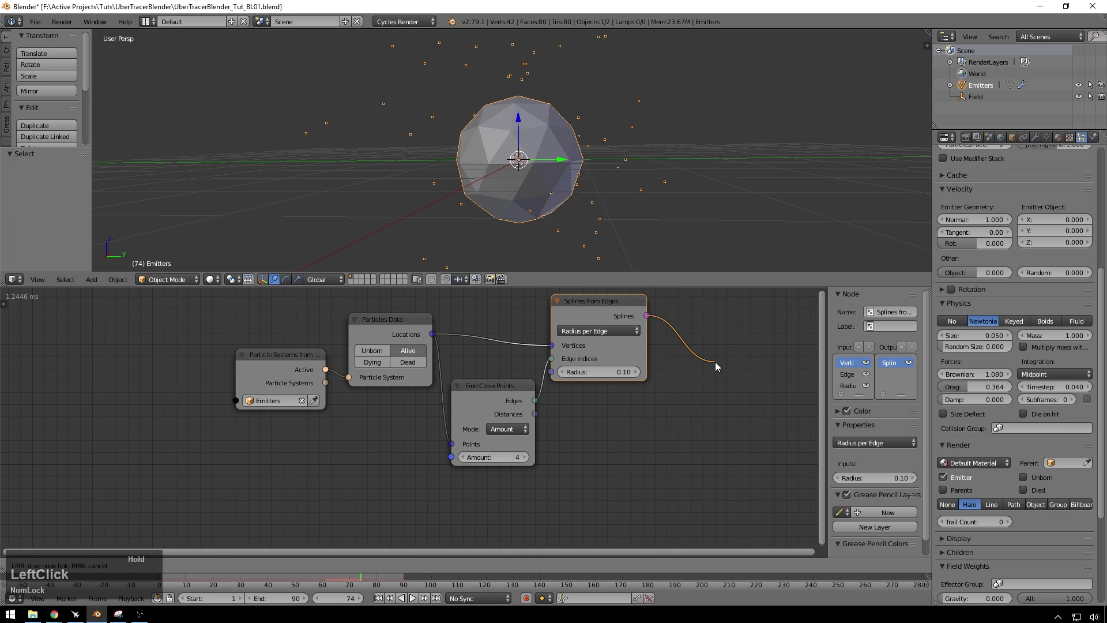
Step: Add a Curve Object Output node and connect the Splines output into it
key("a")
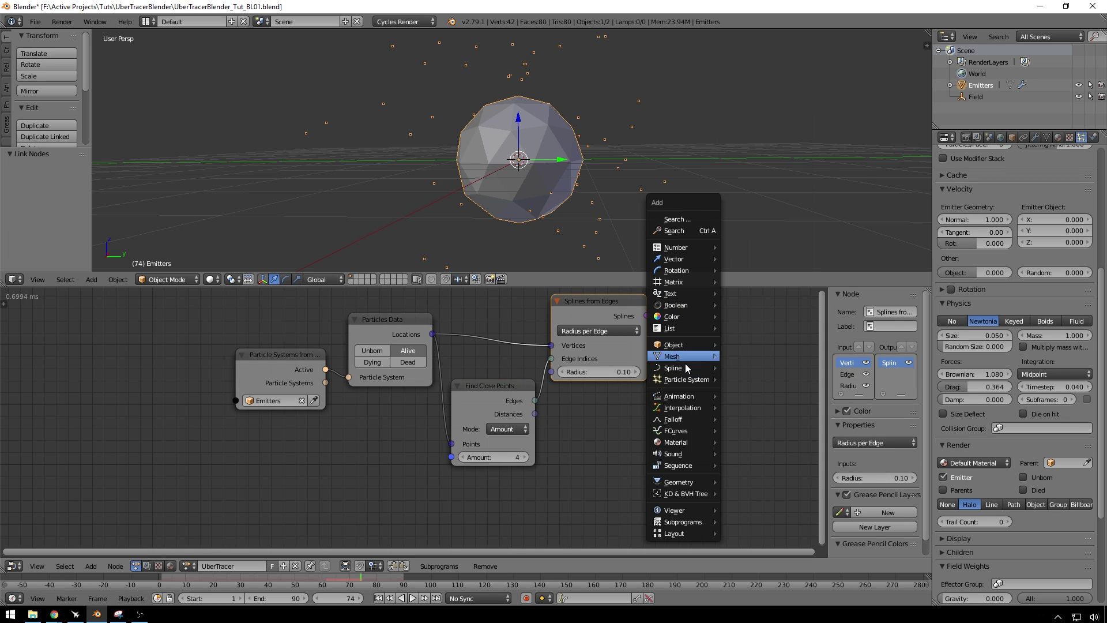
left_click(688, 374)
left_click(771, 341)
middle_click(669, 345)
left_click(563, 335)
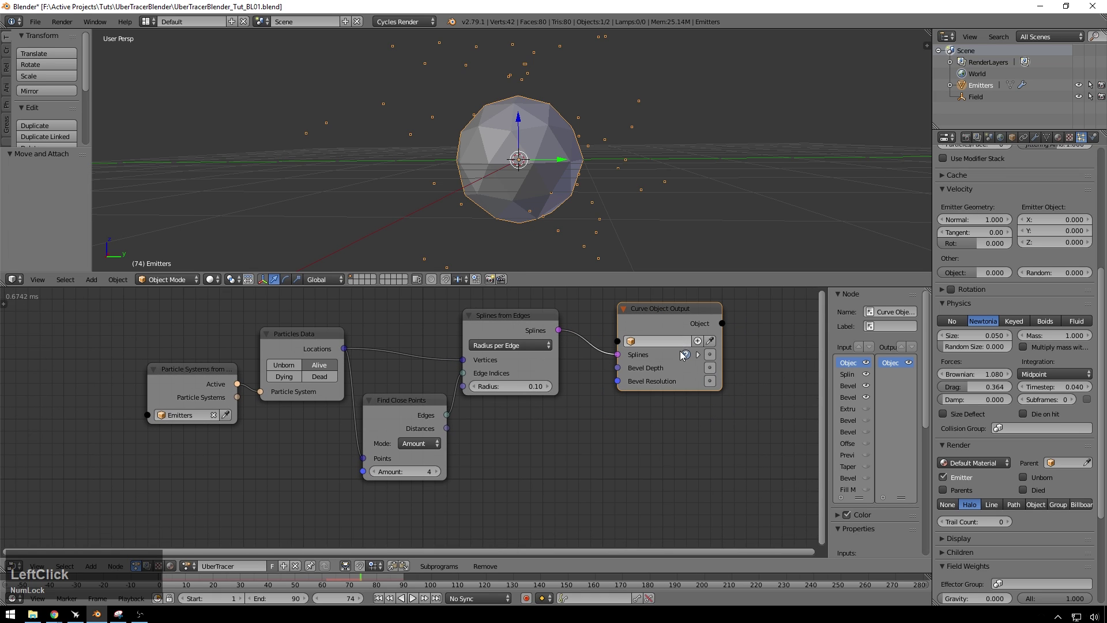
Step: Create a new Target curve object from the output and play the animation to see the web
left_click(711, 357)
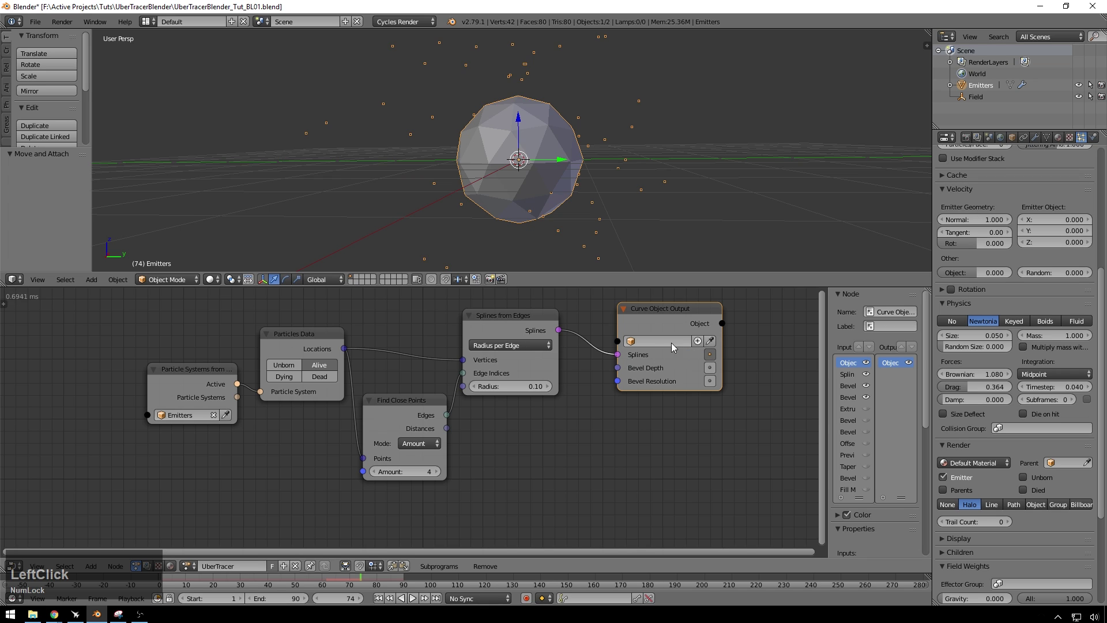
left_click(695, 344)
key("alt+Num_Lock")
key("alt+a")
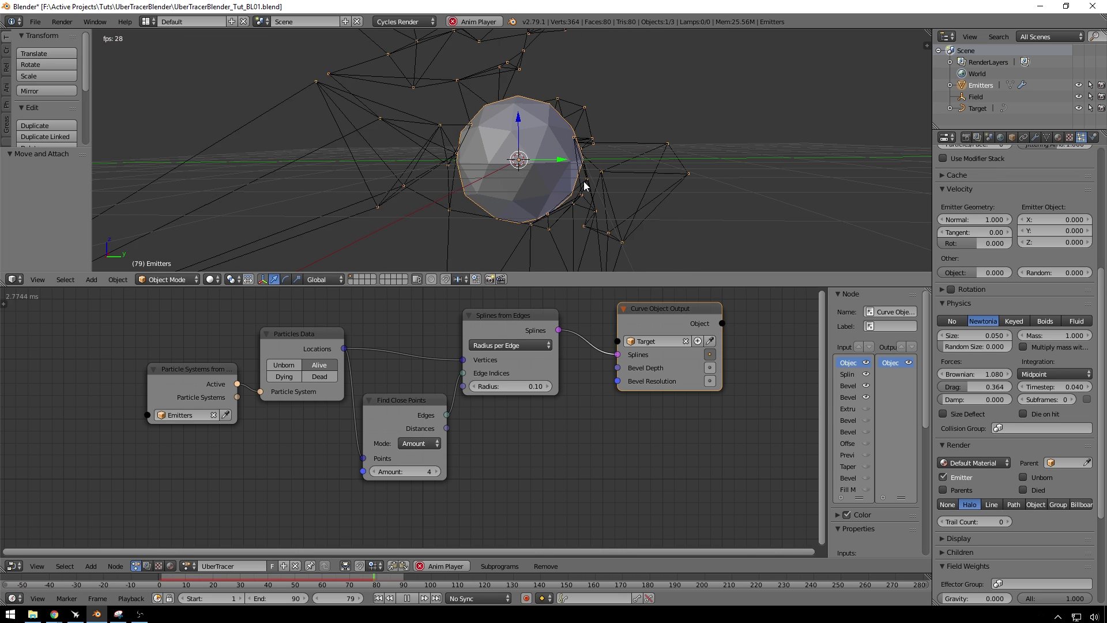
Step: Stop playback and add a Plane object to the scene
key("alt+Num_Lock")
key("a")
left_click_drag(546, 159, 560, 149)
key("a")
left_click(701, 146)
key("a")
left_click(754, 147)
Step: Move the plane up along Z above the sphere and scale it larger
key("g")
key("z")
left_click(597, 270)
key("s")
left_click(910, 154)
key("s")
left_click(760, 78)
key("g")
Step: Give the plane a new Emission material and check it in Rendered shading before returning to Solid
left_click(734, 239)
left_click(1058, 140)
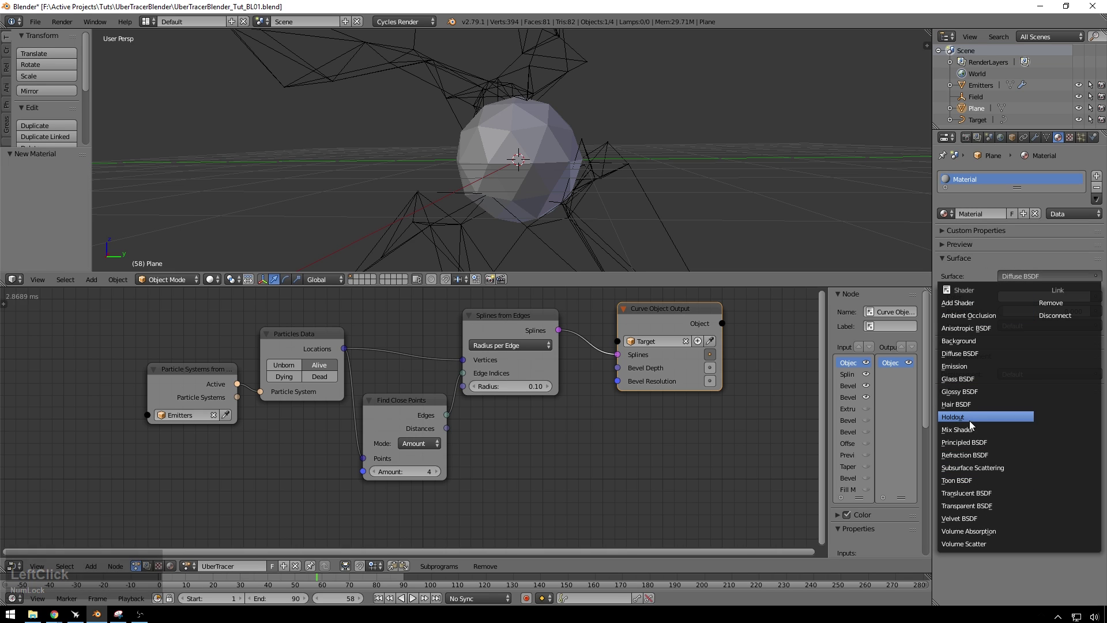
left_click(966, 371)
key("z")
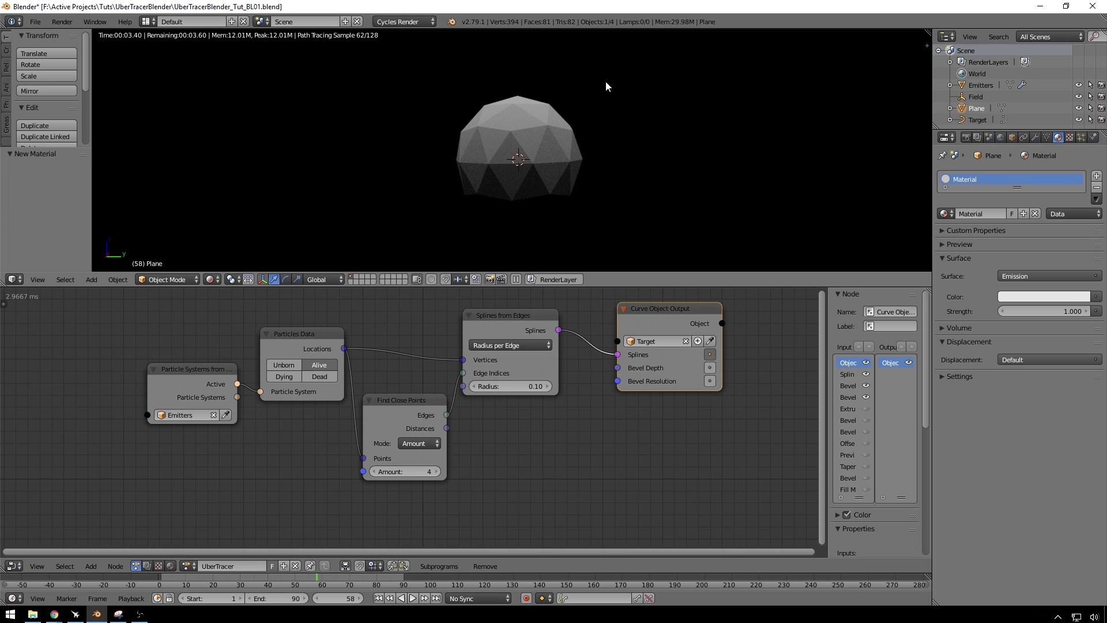
left_click(628, 153)
key("z")
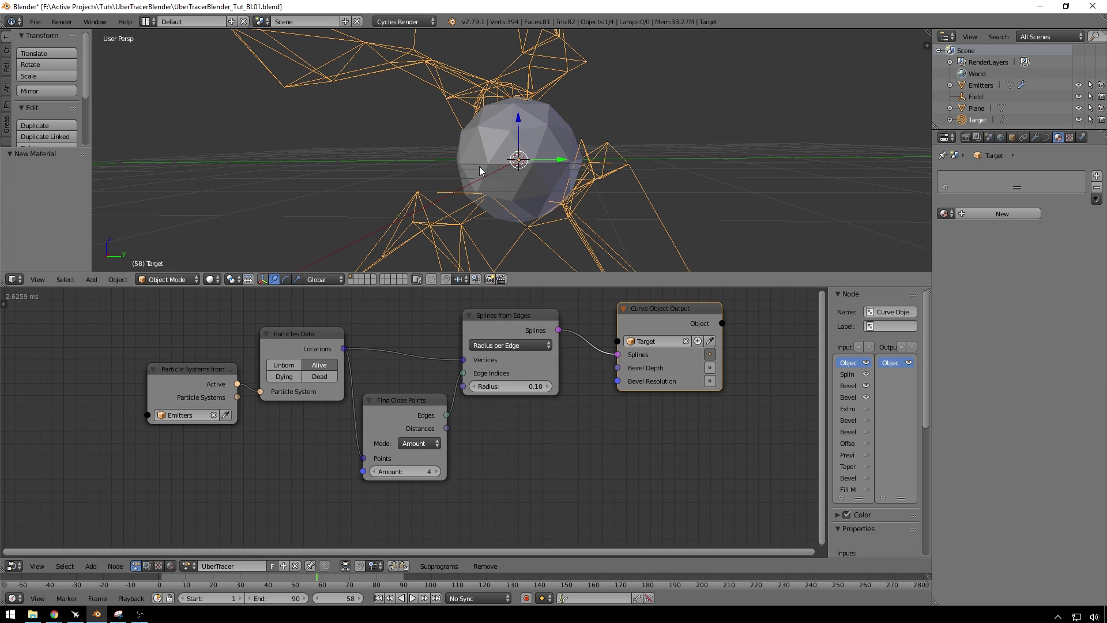
Step: Select the Curve Object Output node and begin editing its Bevel Depth toward 0.01
left_click(681, 319)
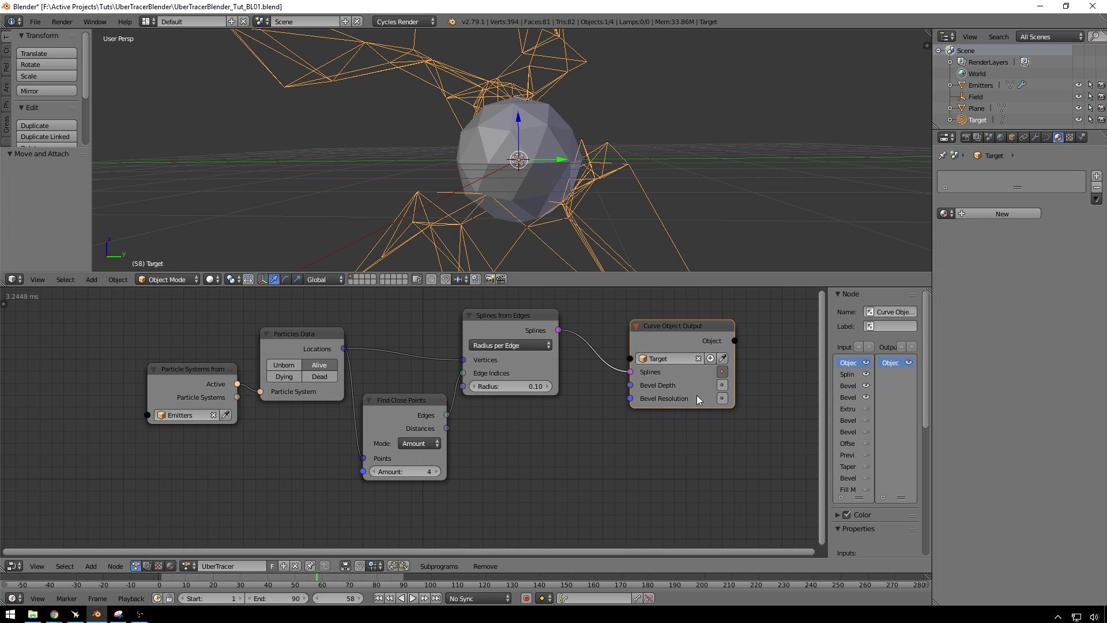
left_click(726, 389)
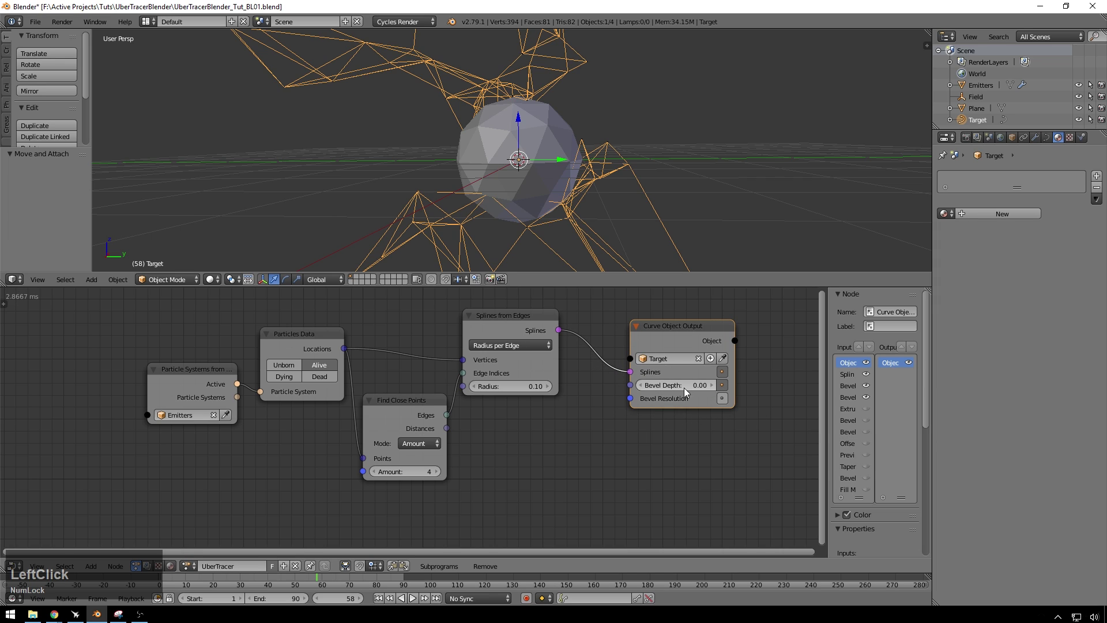
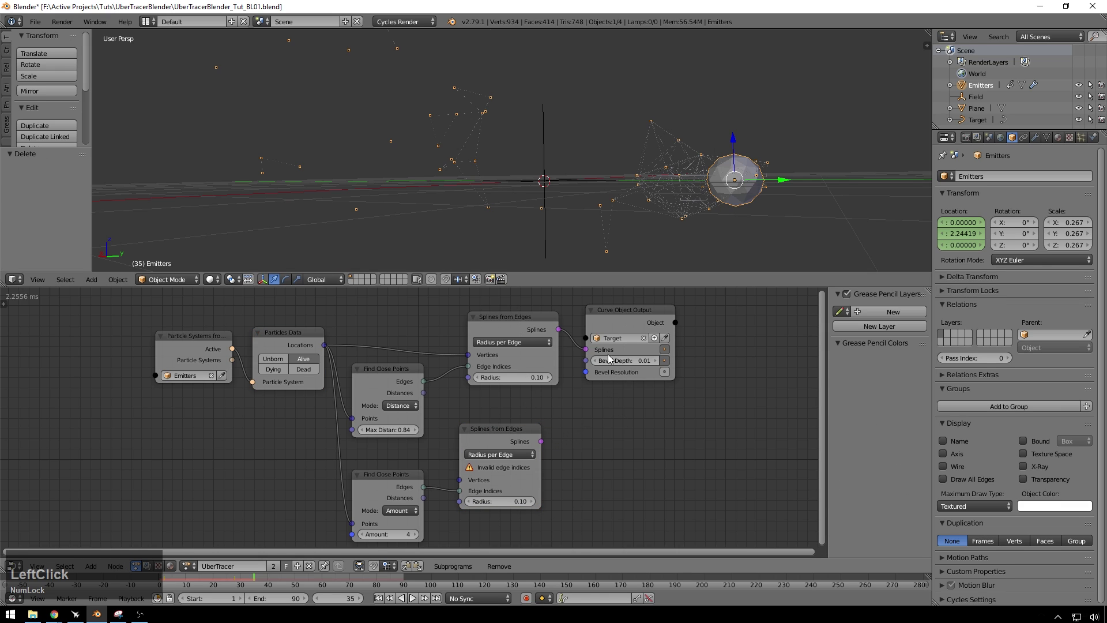
Step: Duplicate the Curve Object Output, feed it the second Splines and create a separate Target.001 object
key("shift+d")
left_click(609, 420)
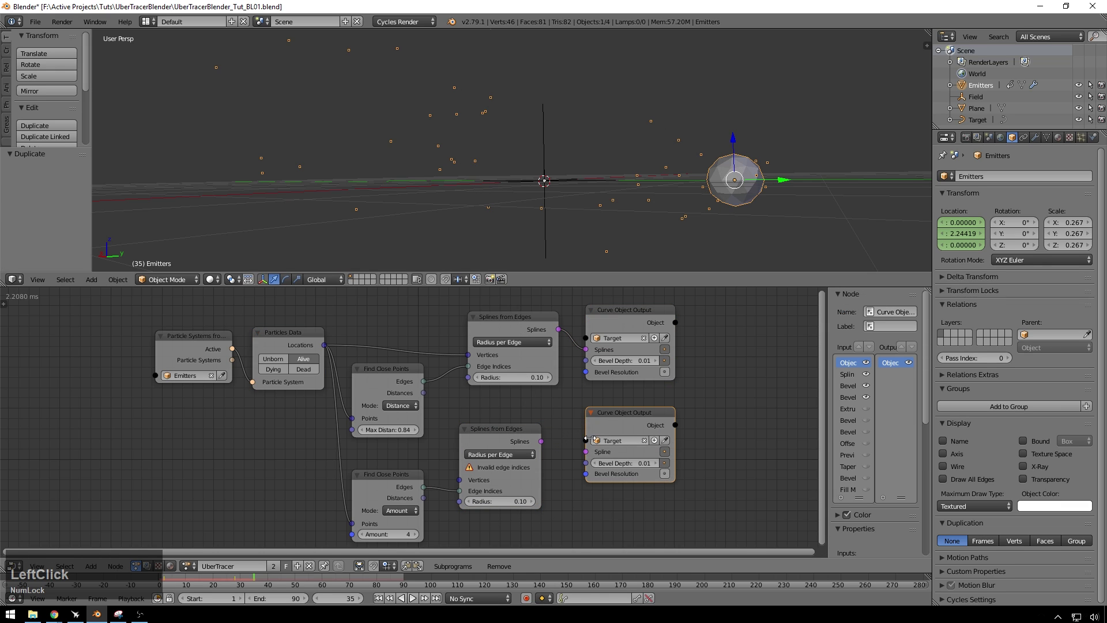
left_click(584, 451)
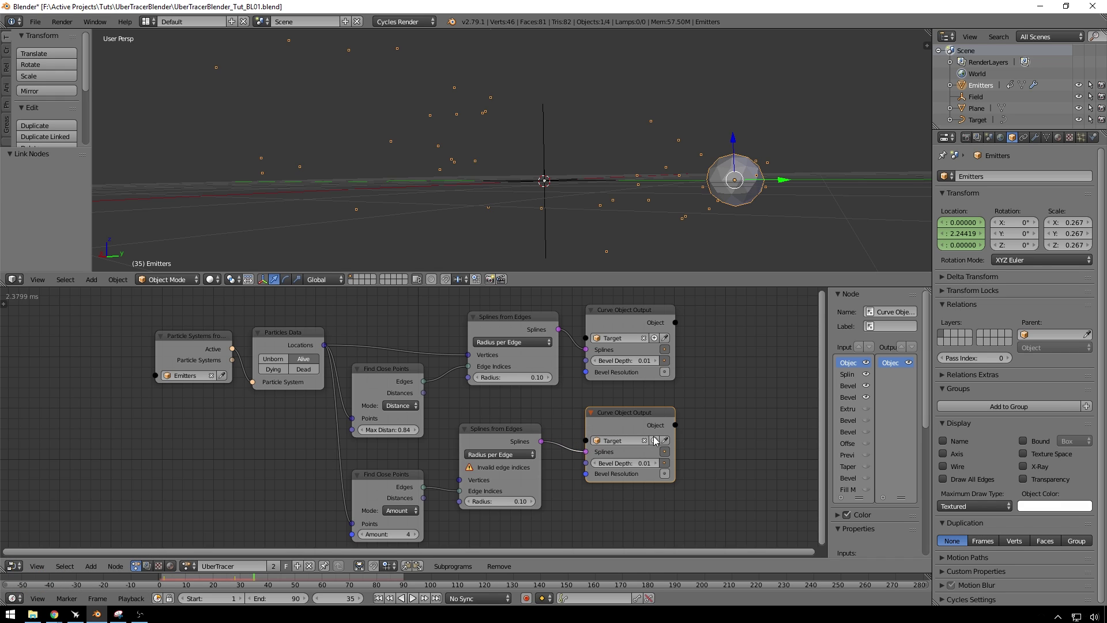
left_click(655, 440)
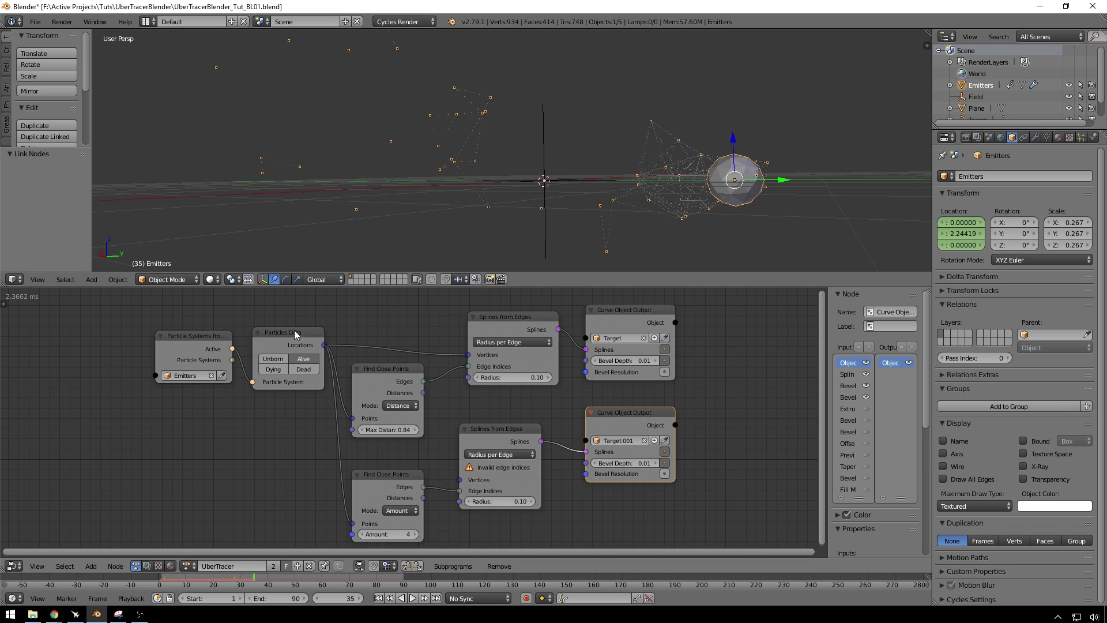
Step: Wire Locations and Edges into the second spline chain, set its Find Close Points Amount to 5, and reconnect the first splines
left_click(326, 347)
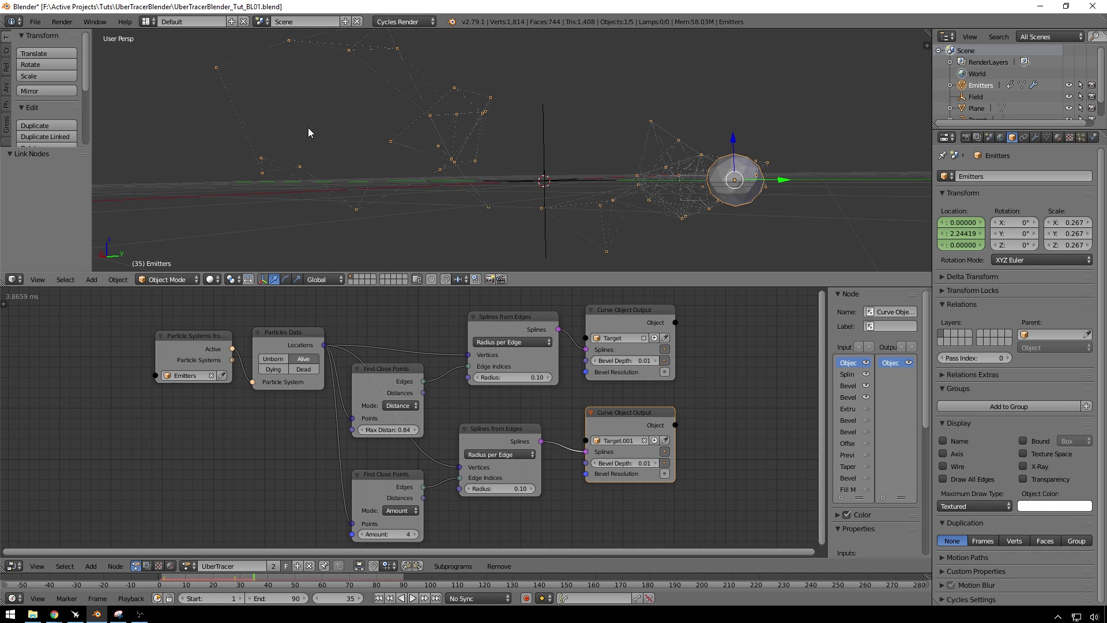
left_click(420, 538)
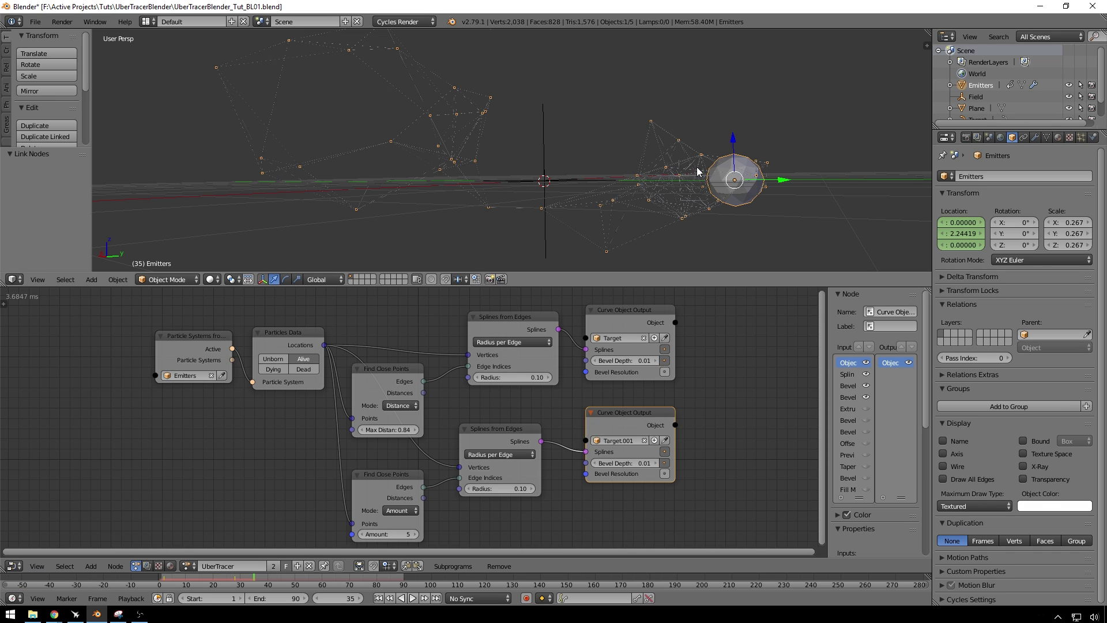
key("ctrl+Num_Lock")
left_click(573, 374)
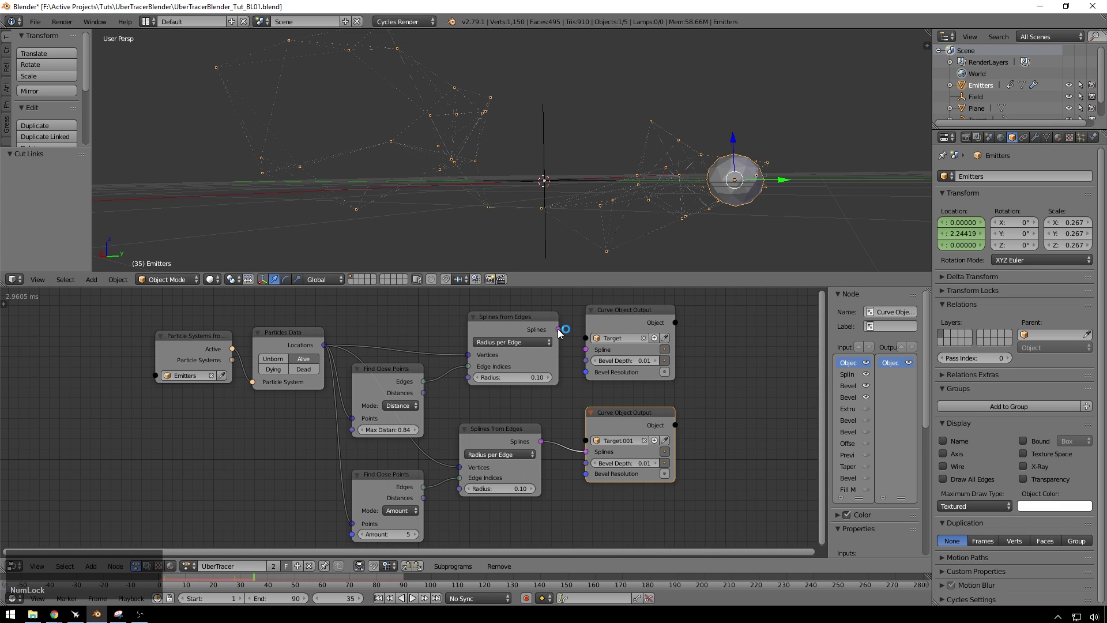
left_click(561, 333)
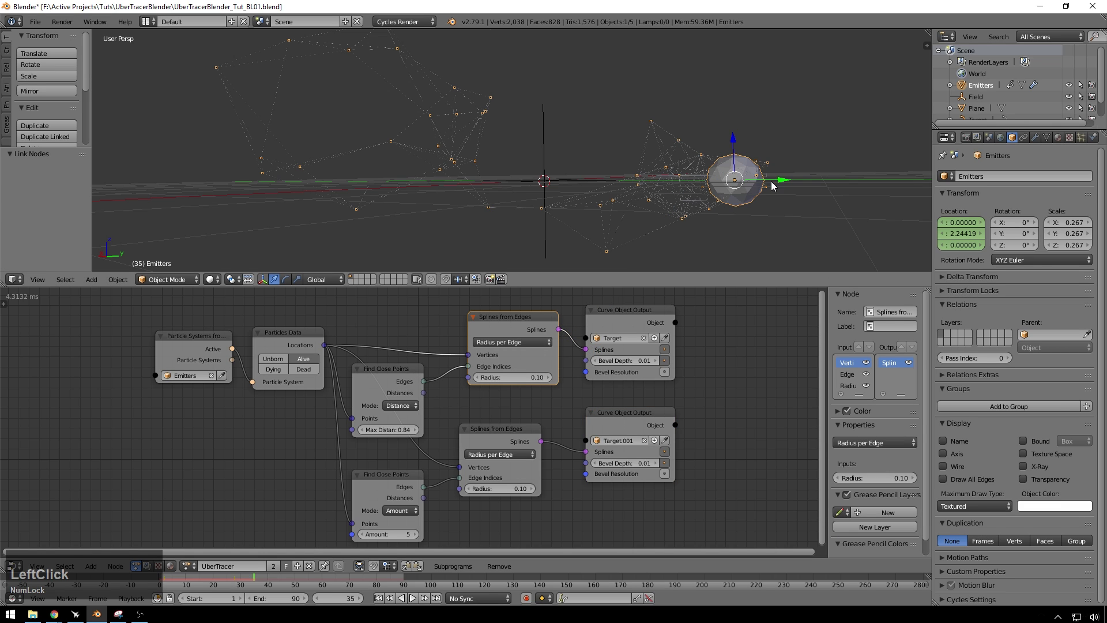
Step: Select the Emitters sphere and shrink it to about 60% so it sits inside the webs
middle_click(772, 185)
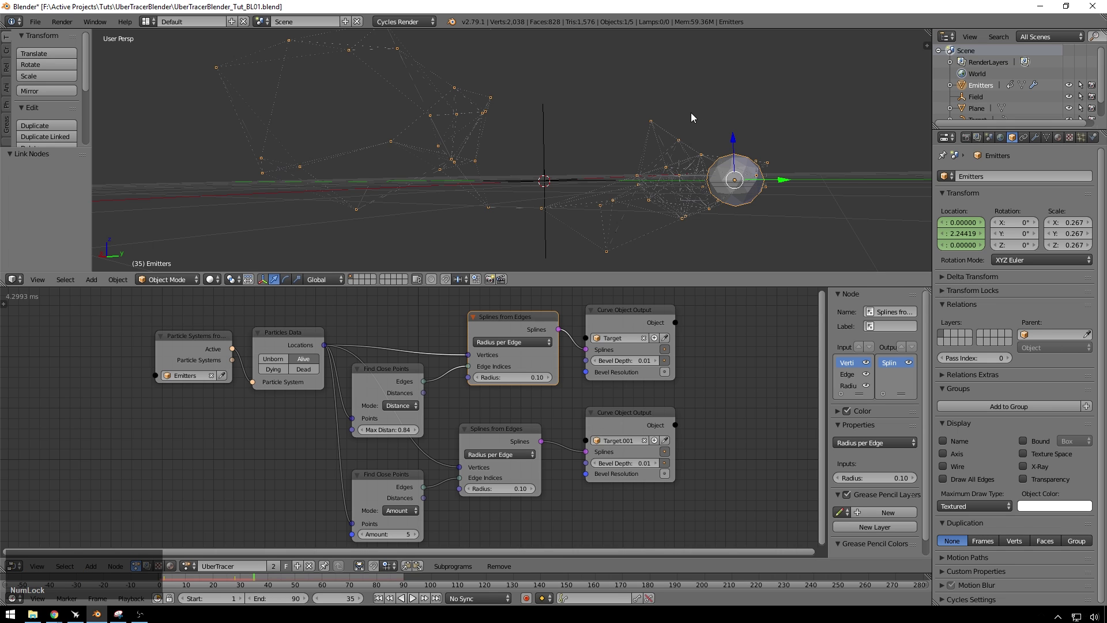
middle_click(703, 119)
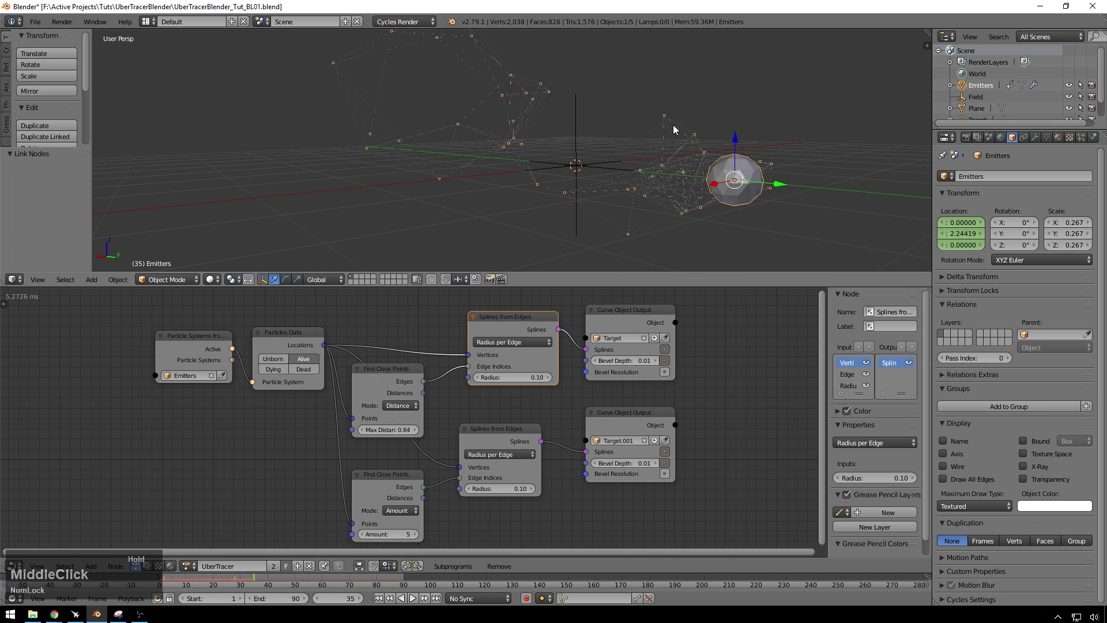
scroll("up", 3)
middle_click(682, 105)
scroll("down", 3)
middle_click(683, 100)
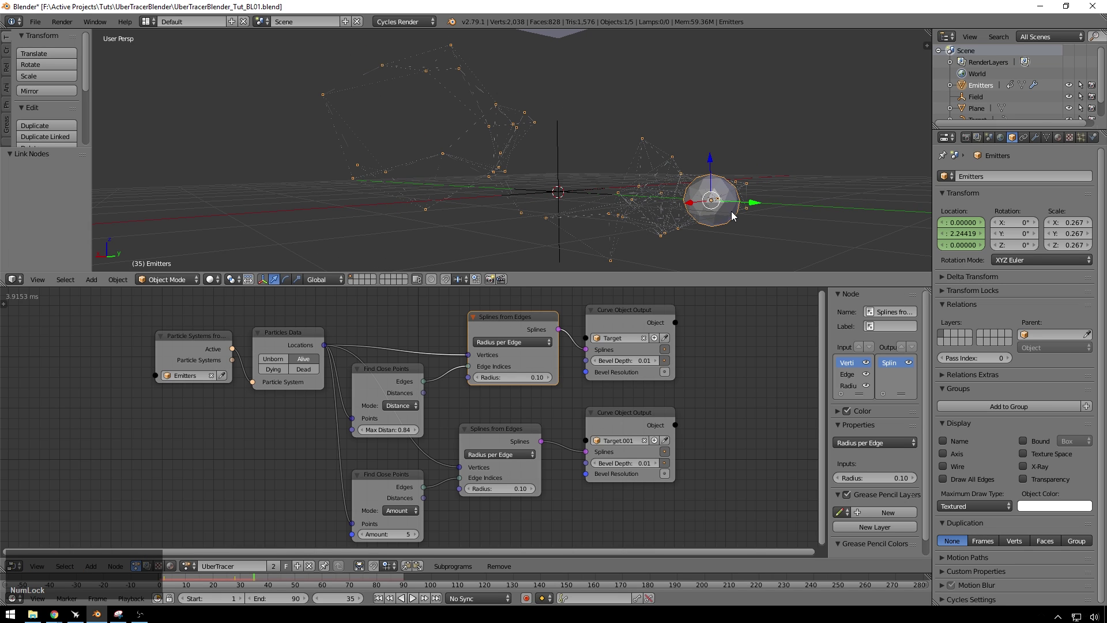
left_click(726, 217)
key("s")
left_click(776, 215)
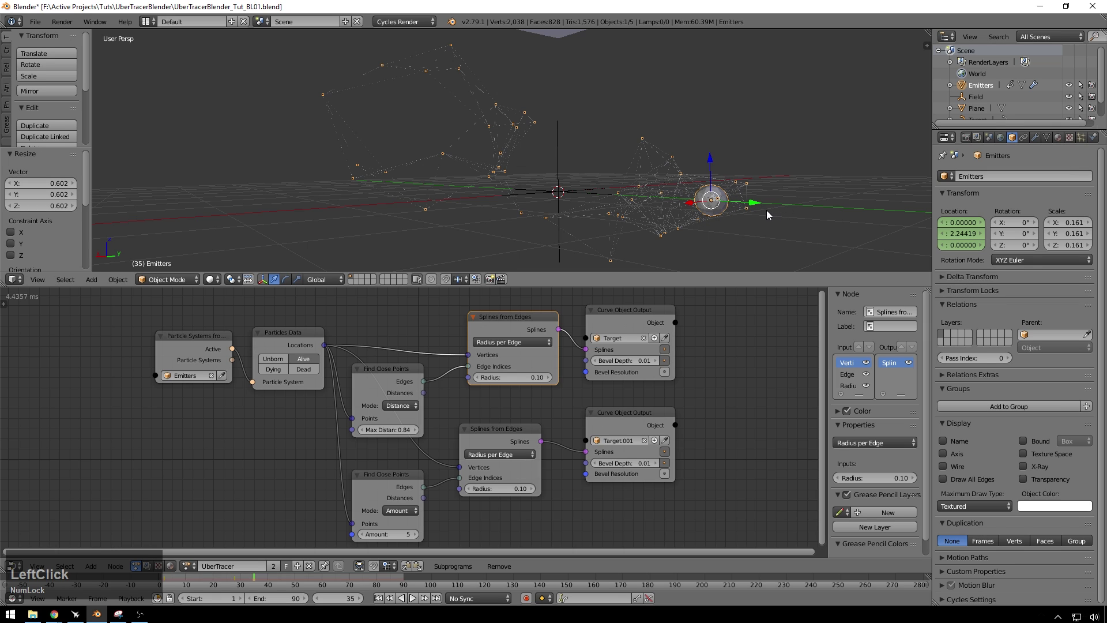
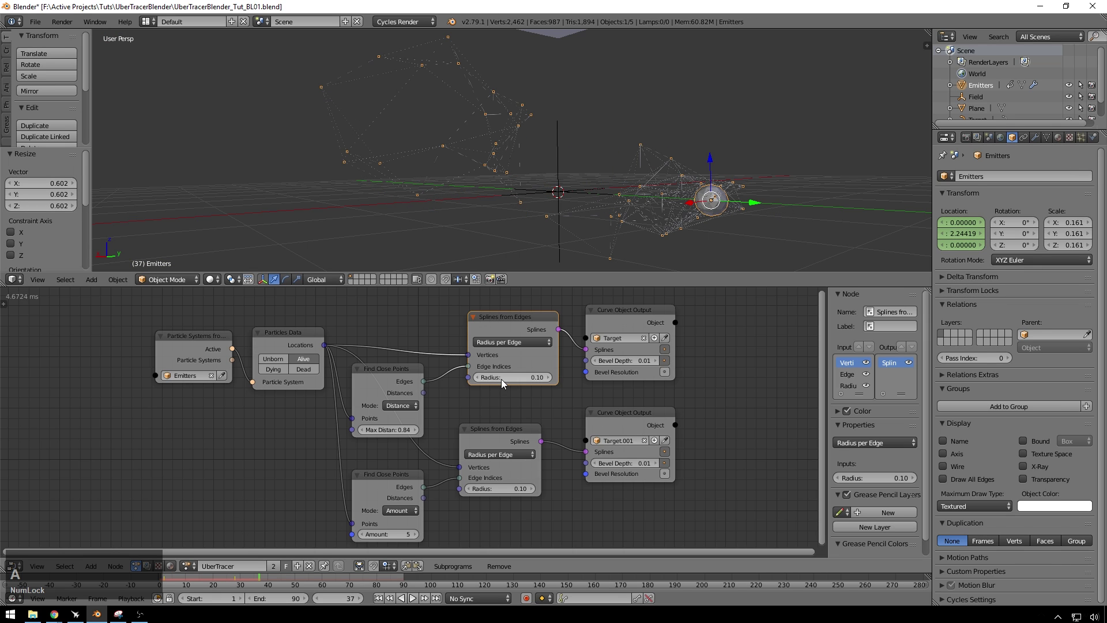
Step: Play the animation and orbit the view to inspect both spline webs around the smaller sphere
key("alt+Num_Lock")
middle_click(648, 232)
middle_click(674, 118)
middle_click(653, 133)
scroll("up", 3)
middle_click(639, 127)
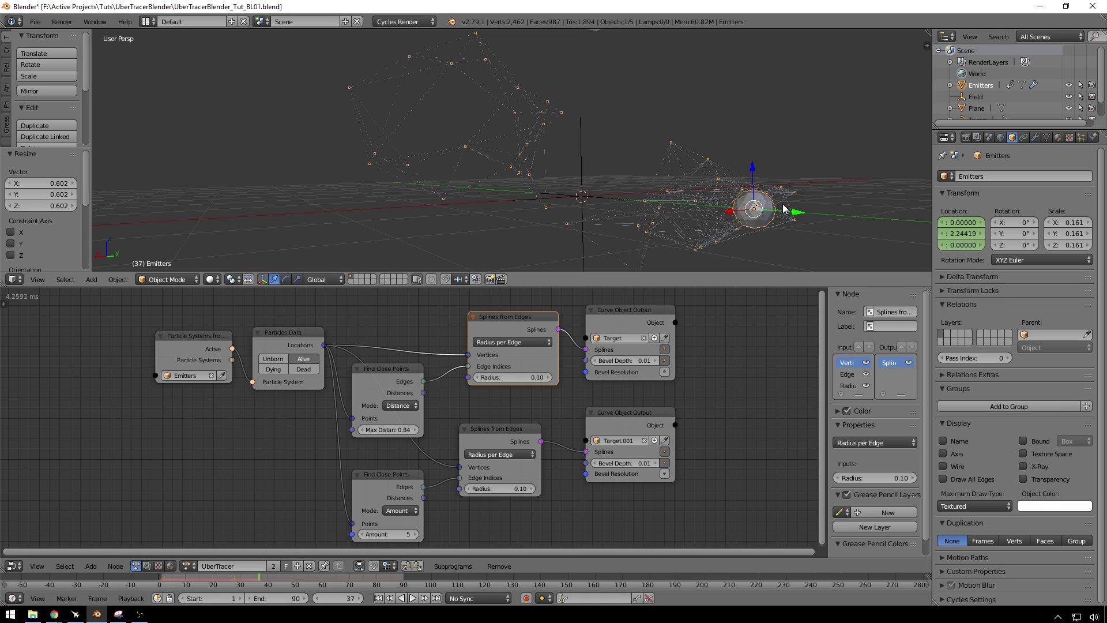
Step: Give the Emitters sphere an Emission material with strength 10 entered on the keypad
left_click(771, 216)
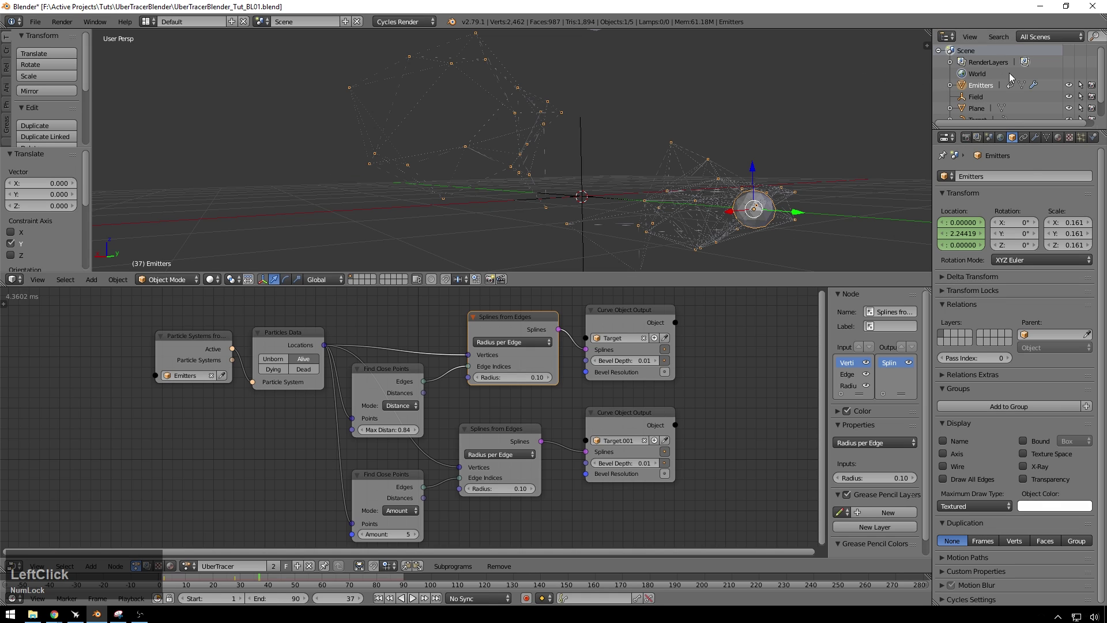
left_click(1060, 135)
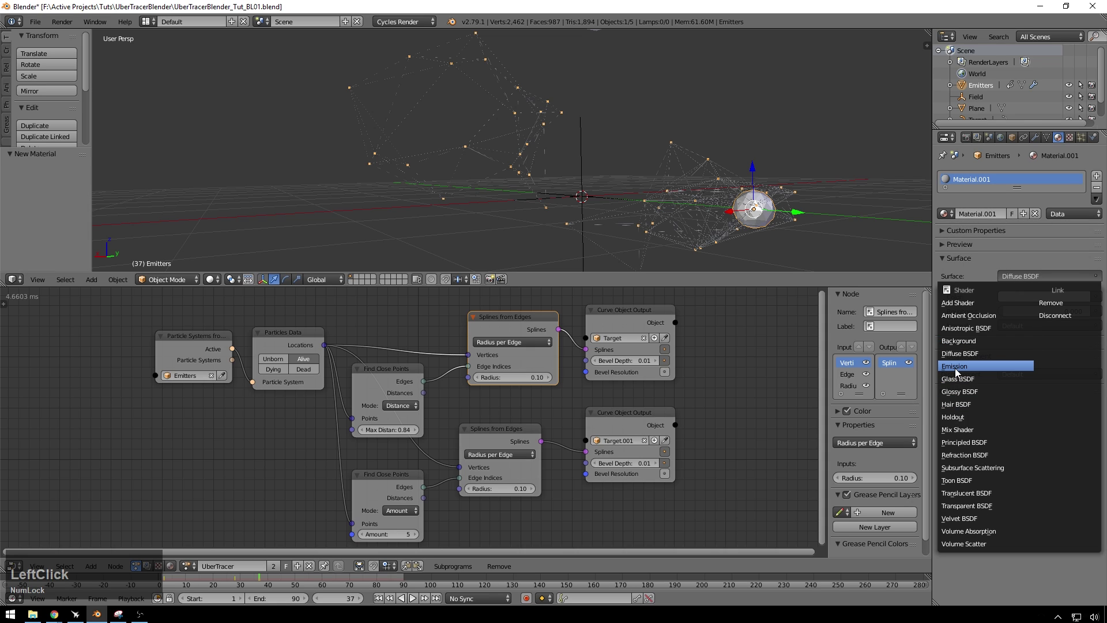
key("KP_1")
key("KP_0")
key("KP_Enter")
scroll("down", 3)
Step: Rename the Plane object to TopLight in the Outliner
left_click(981, 93)
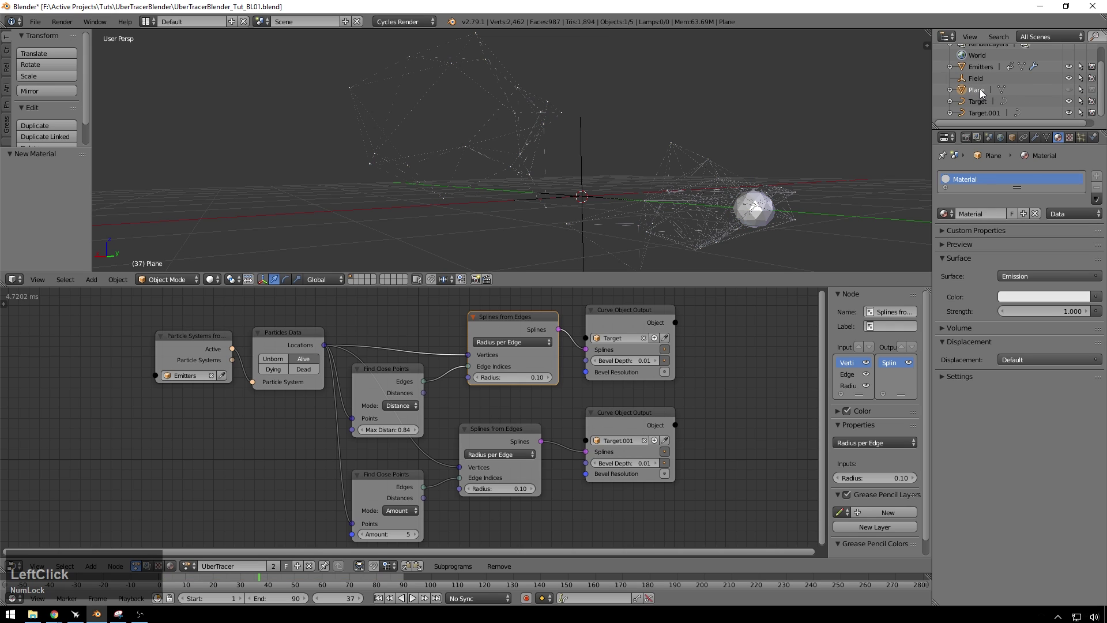
key("l")
type("light")
key("a")
type("ti")
key("BackSpace")
type("oplight")
key("Return")
Step: Give Target a new Principled BSDF material with a cyan subsurface colour
left_click(695, 220)
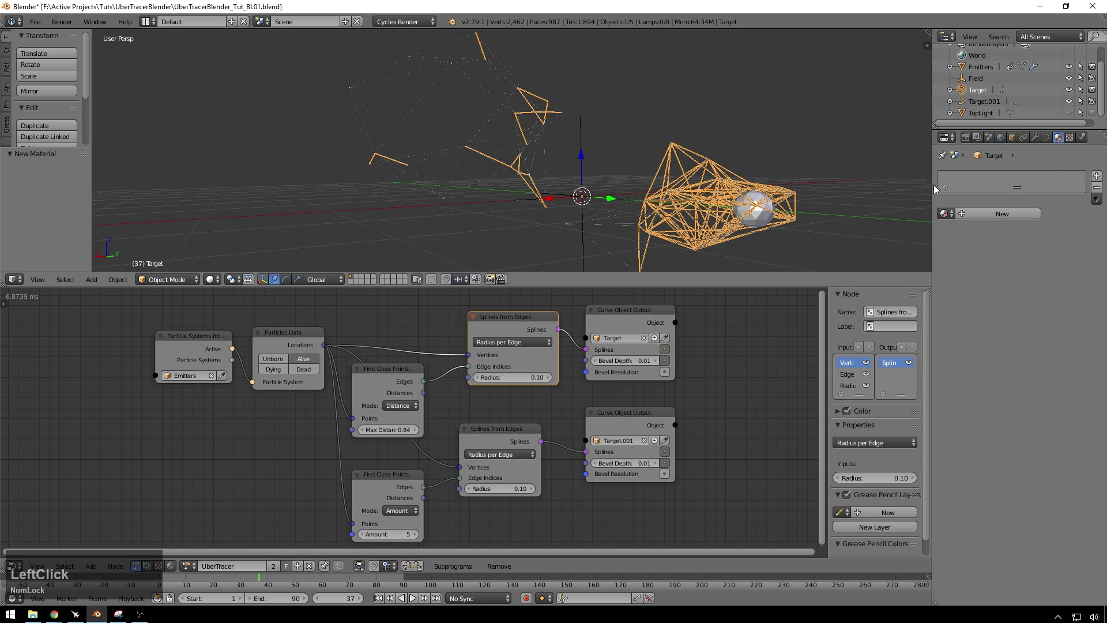
left_click(1020, 217)
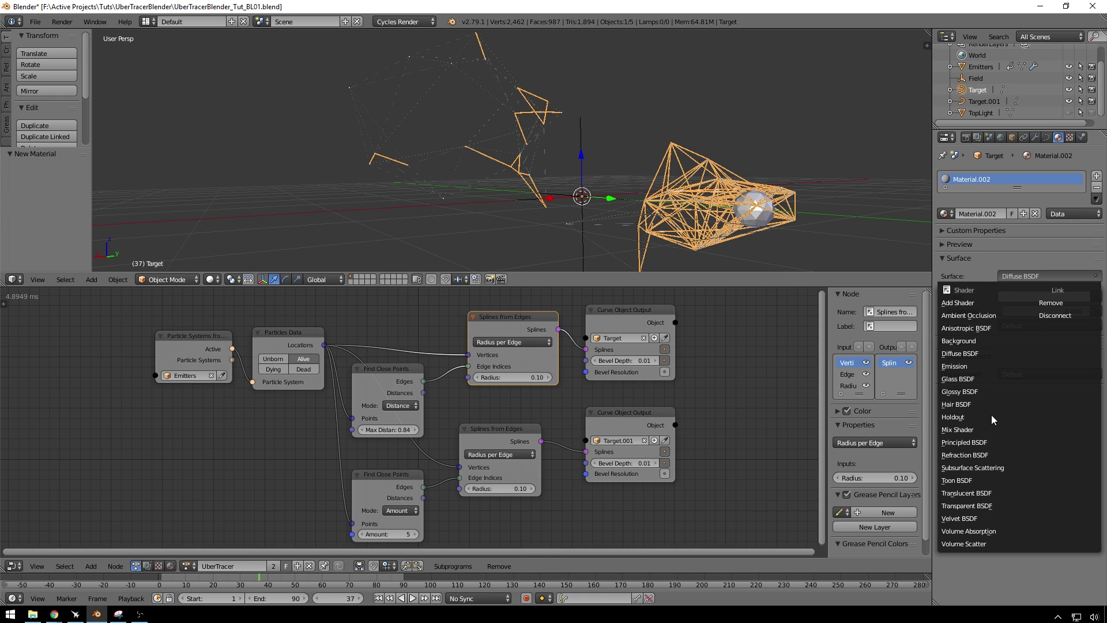
left_click(984, 440)
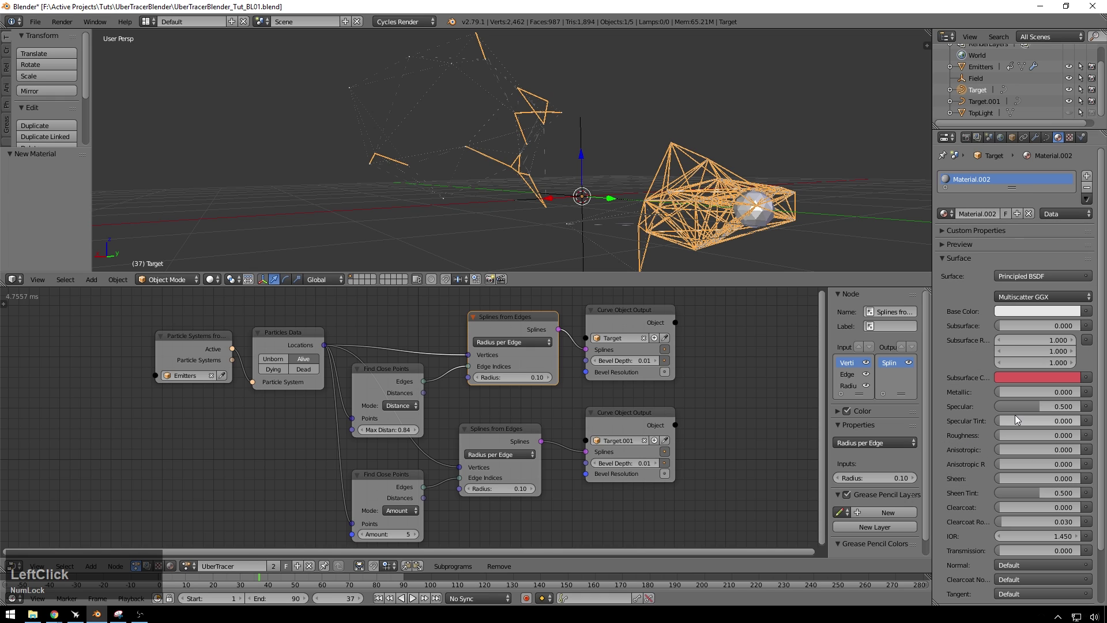
left_click(1018, 317)
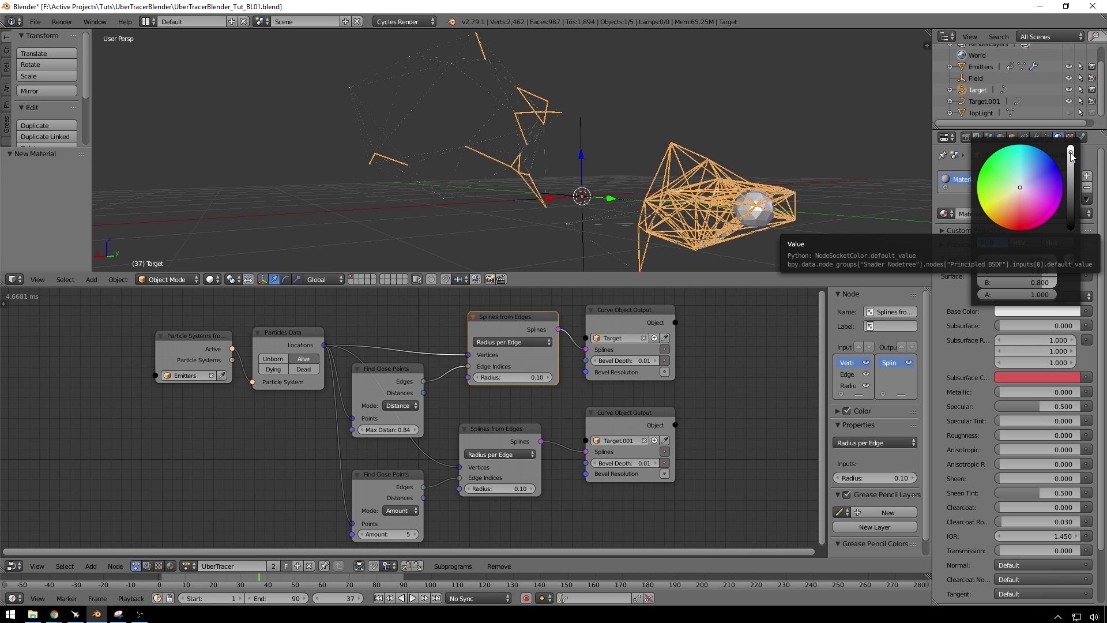
left_click(1072, 154)
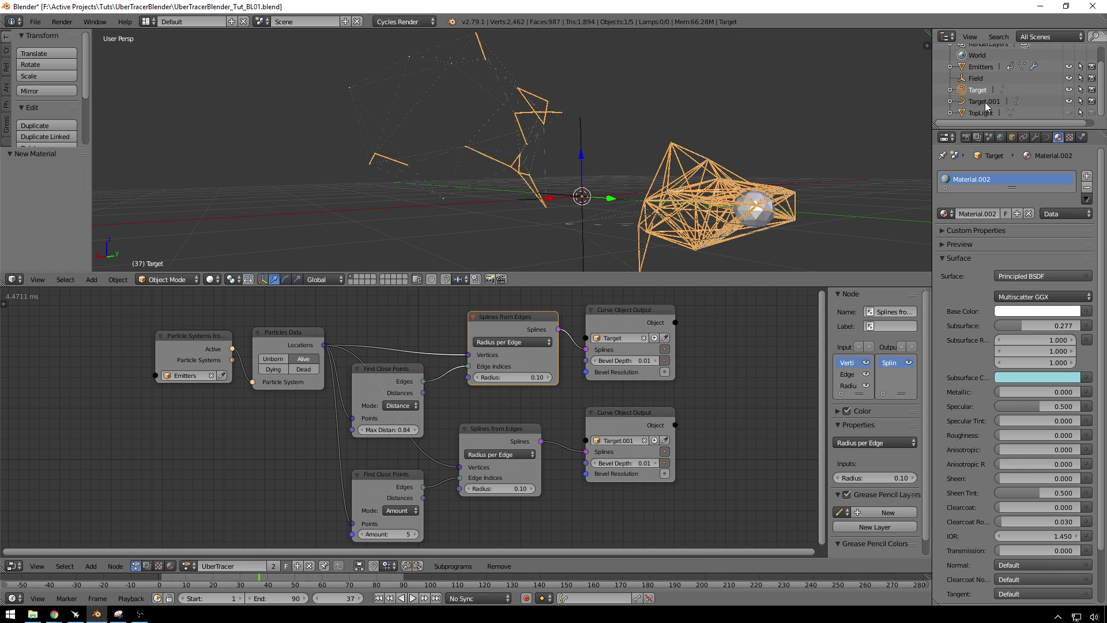
Step: Give Target.001 its own new Principled BSDF material
left_click(986, 104)
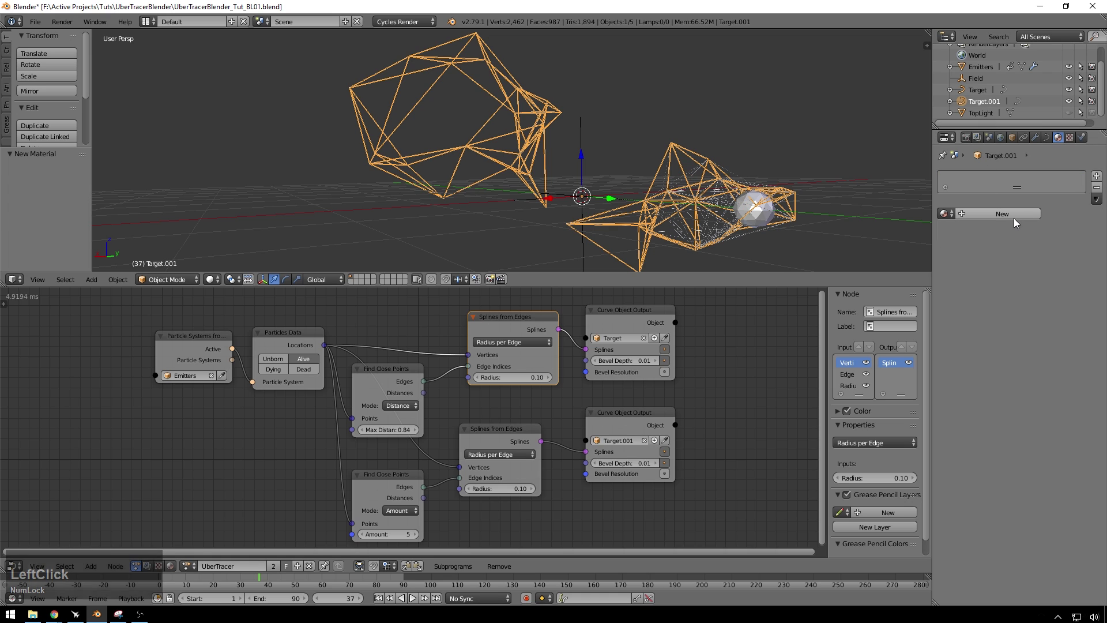
left_click(1015, 220)
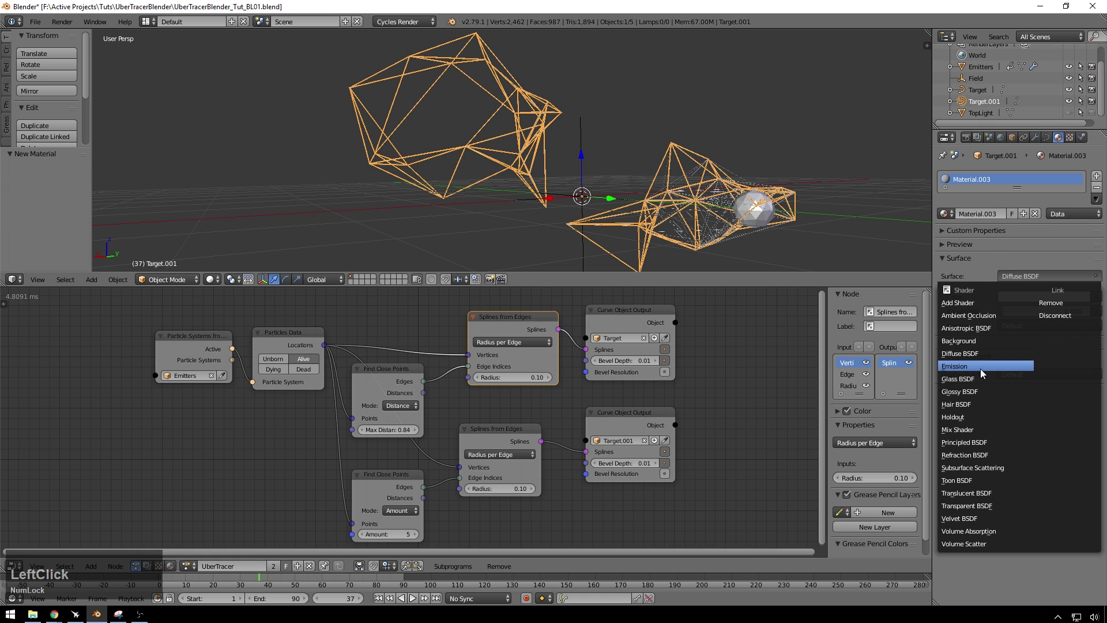
left_click(986, 448)
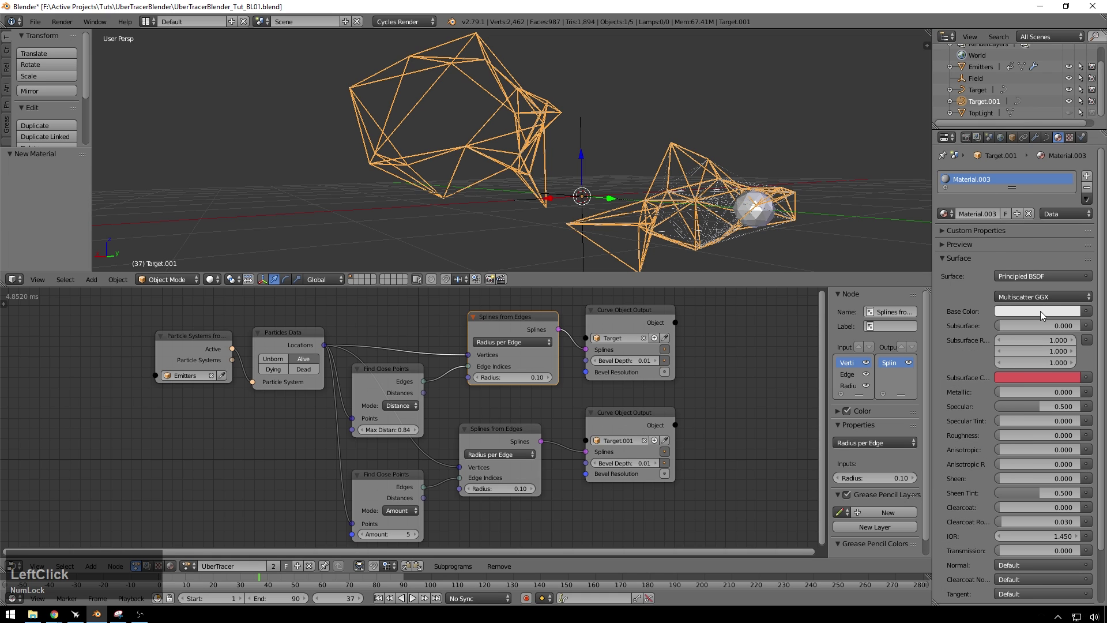
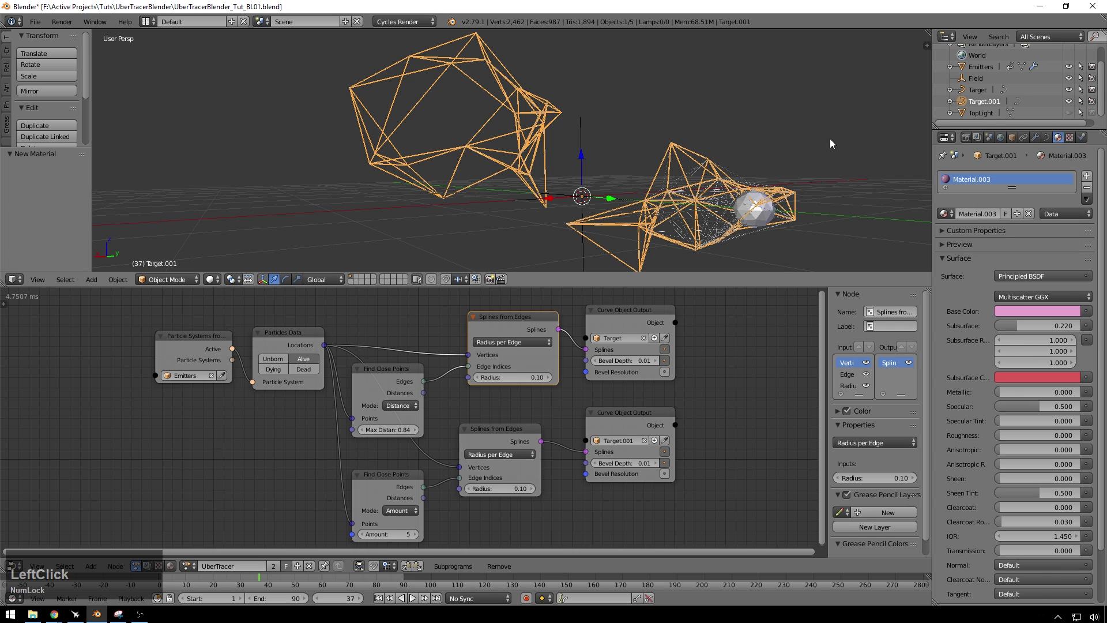
Step: Add a cube scaled up to enclose the scene and rename it Fog
left_click(851, 132)
key("shift+a")
left_click(874, 155)
key("s")
left_click(185, 147)
key("s")
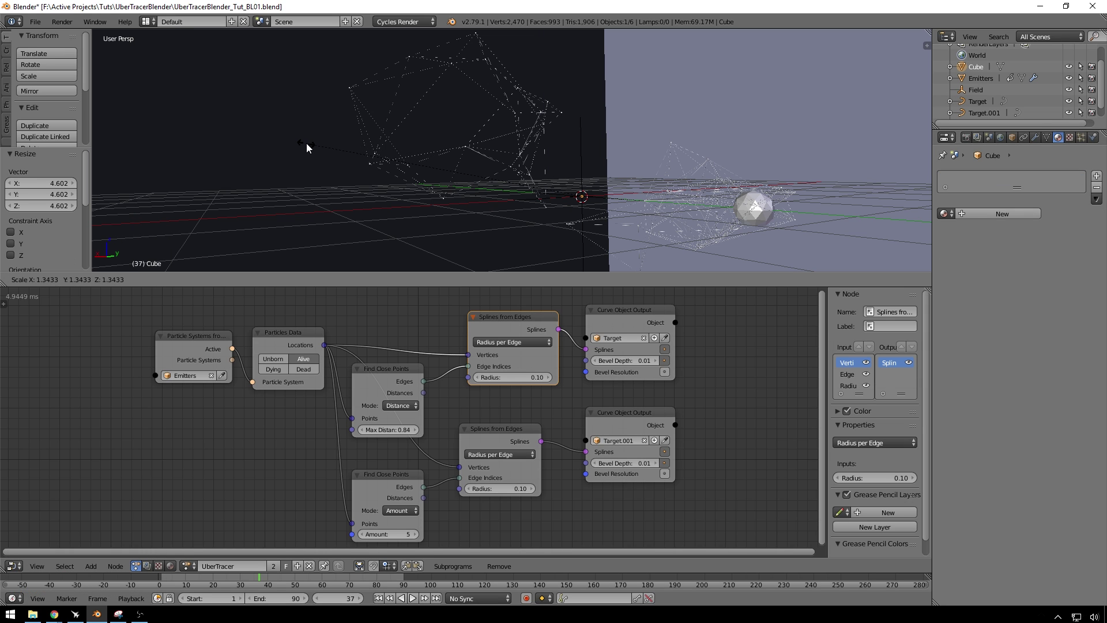
left_click(303, 148)
left_click(981, 72)
type("fog")
key("Return")
Step: Give Fog a new material and remove its surface shader
left_click(1018, 219)
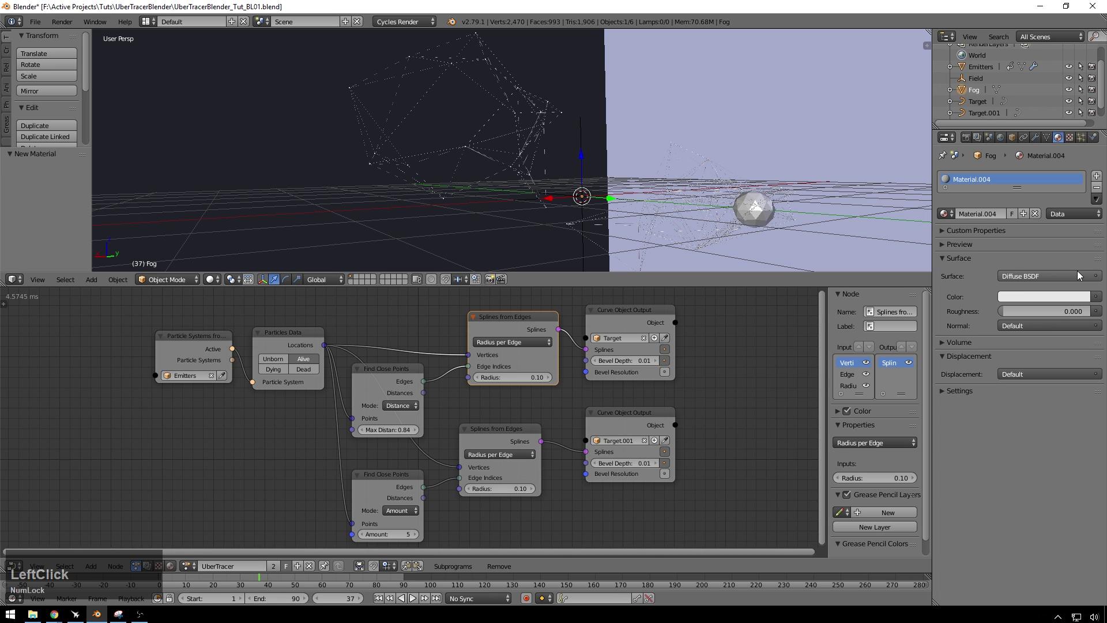
left_click(1076, 276)
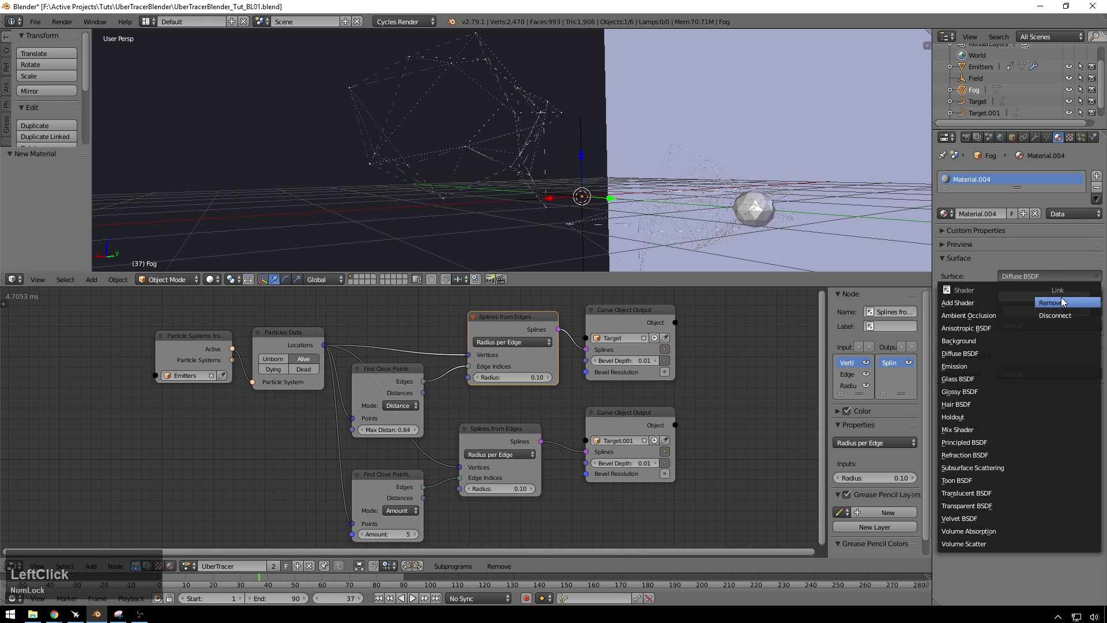
left_click(966, 293)
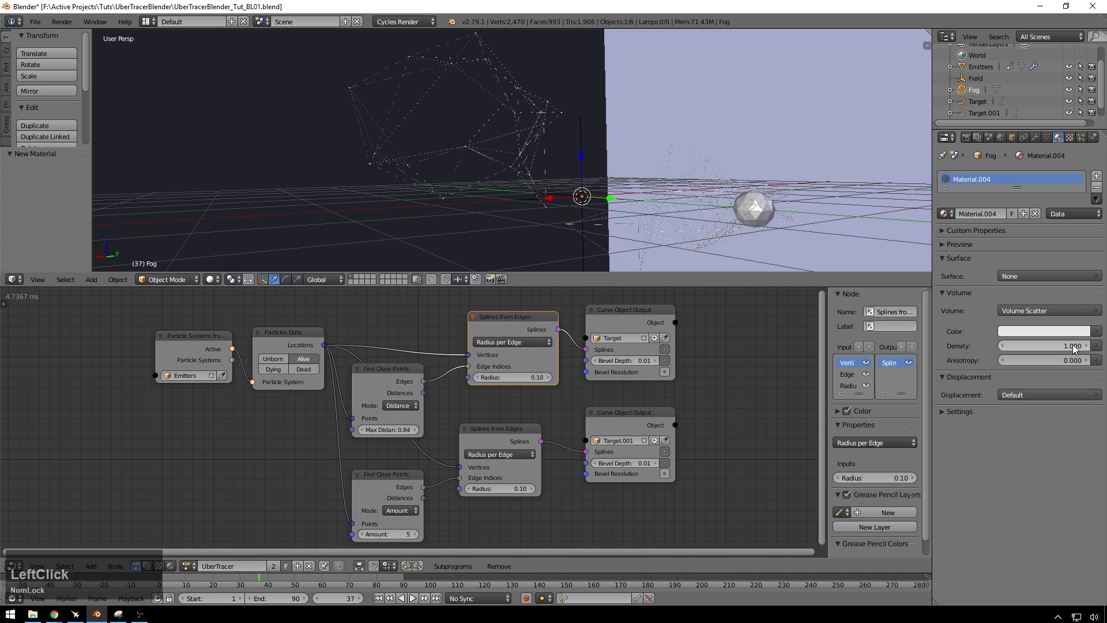
Step: Set the Volume Scatter density to 0.7 and anisotropy to 0.92, then save the file
left_click(1075, 349)
key("KP_Decimal")
key("KP_7")
key("Tab")
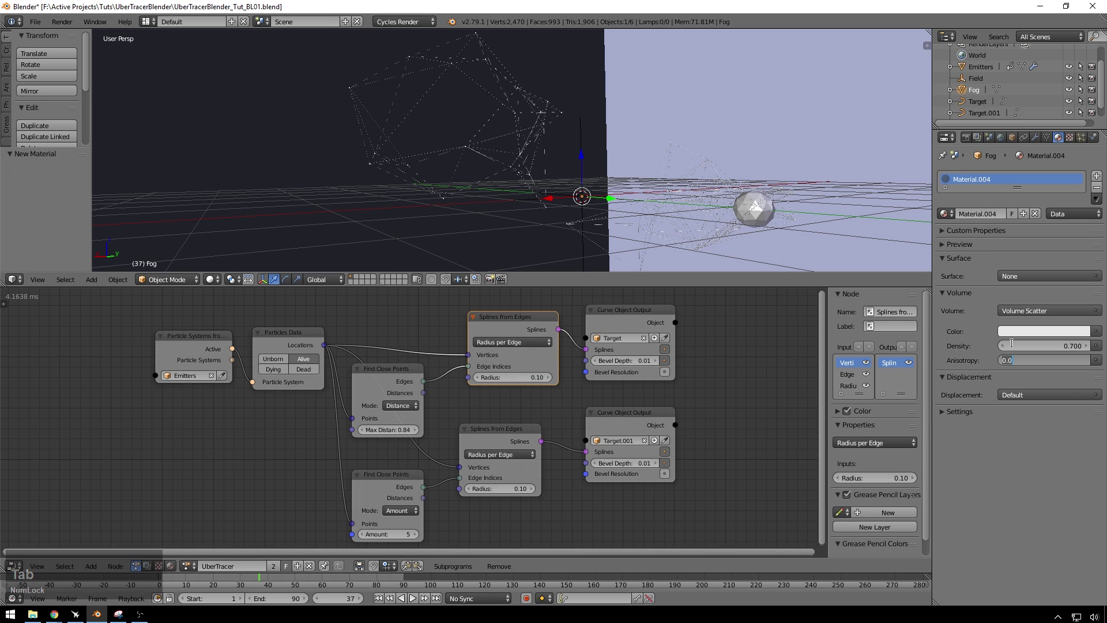
key("KP_Decimal")
key("KP_9")
key("KP_2")
key("KP_Enter")
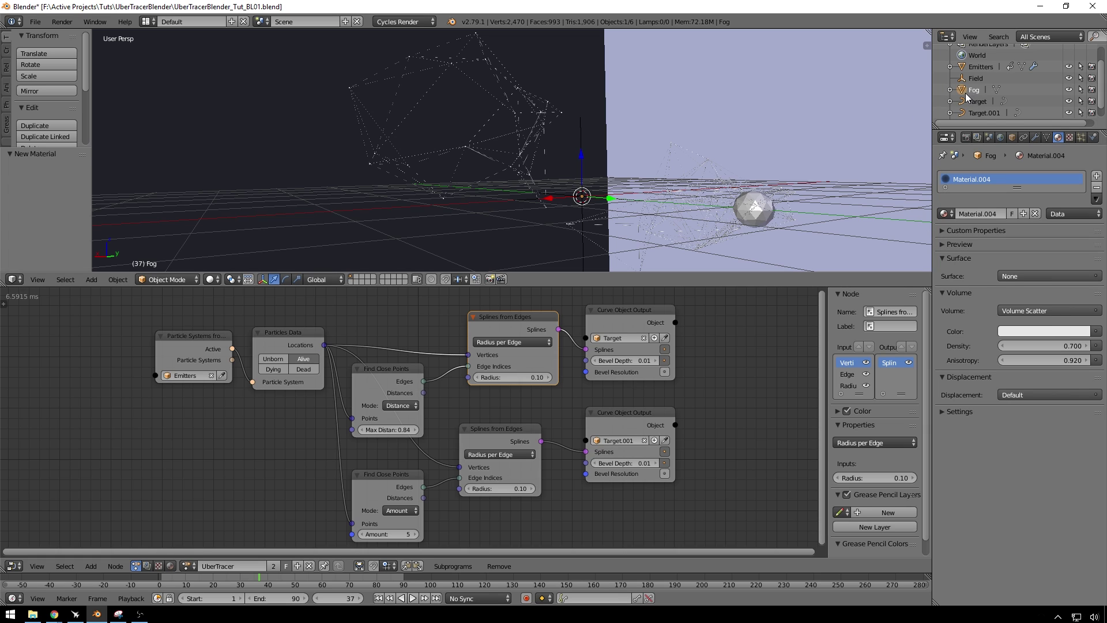
left_click(802, 177)
key("ctrl+s")
Step: Raise the Emitters material's Emission Strength to 100 after a quick rendered check
left_click(803, 178)
key("shift+z")
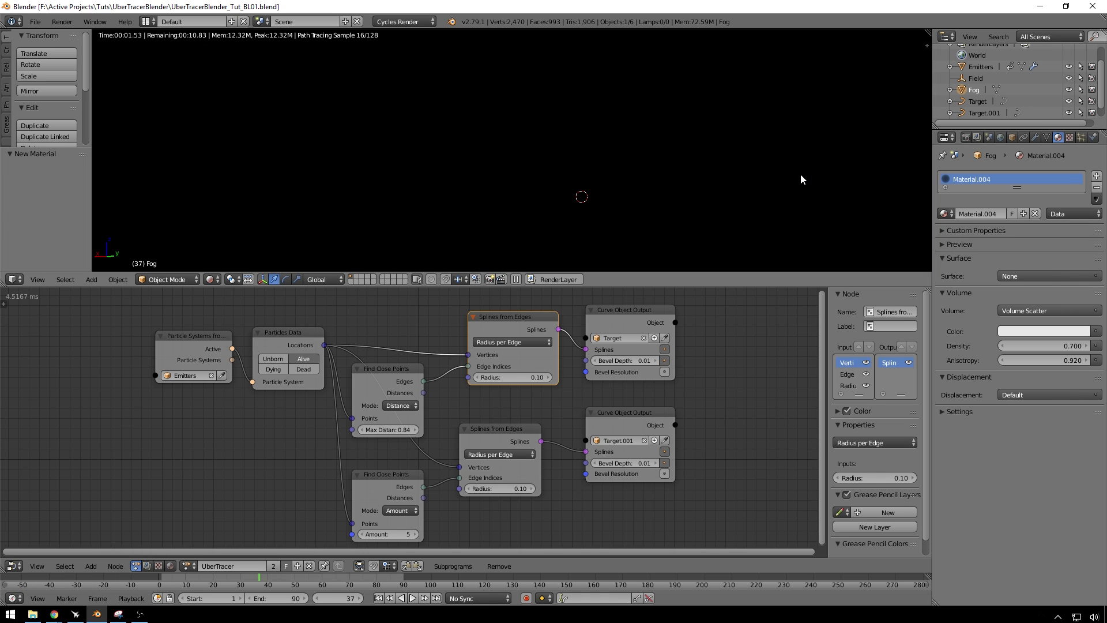
key("z")
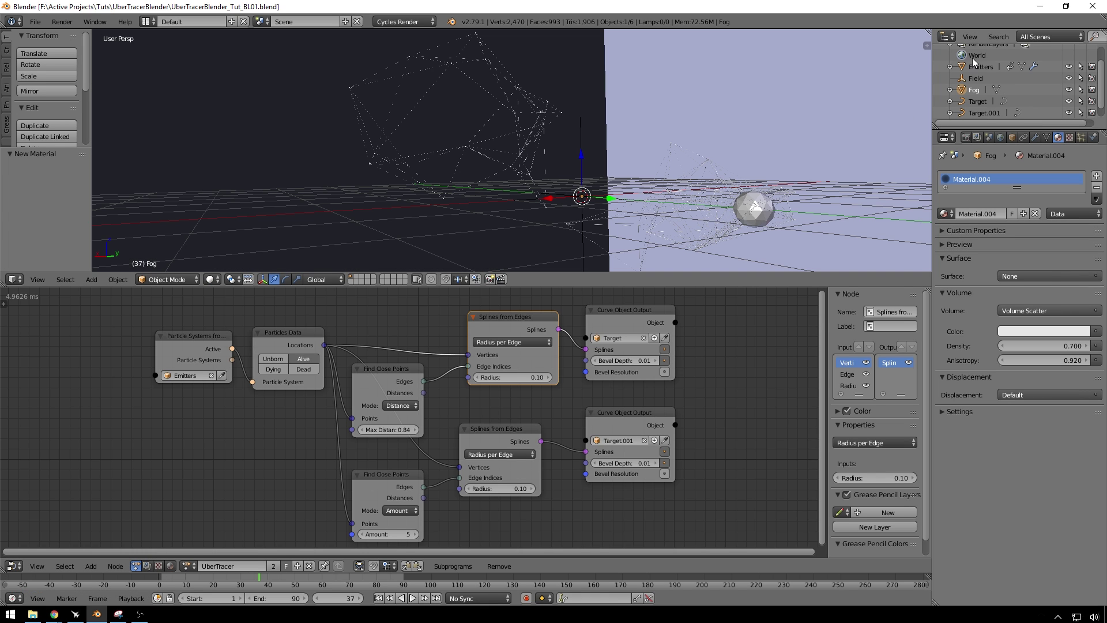
left_click(986, 68)
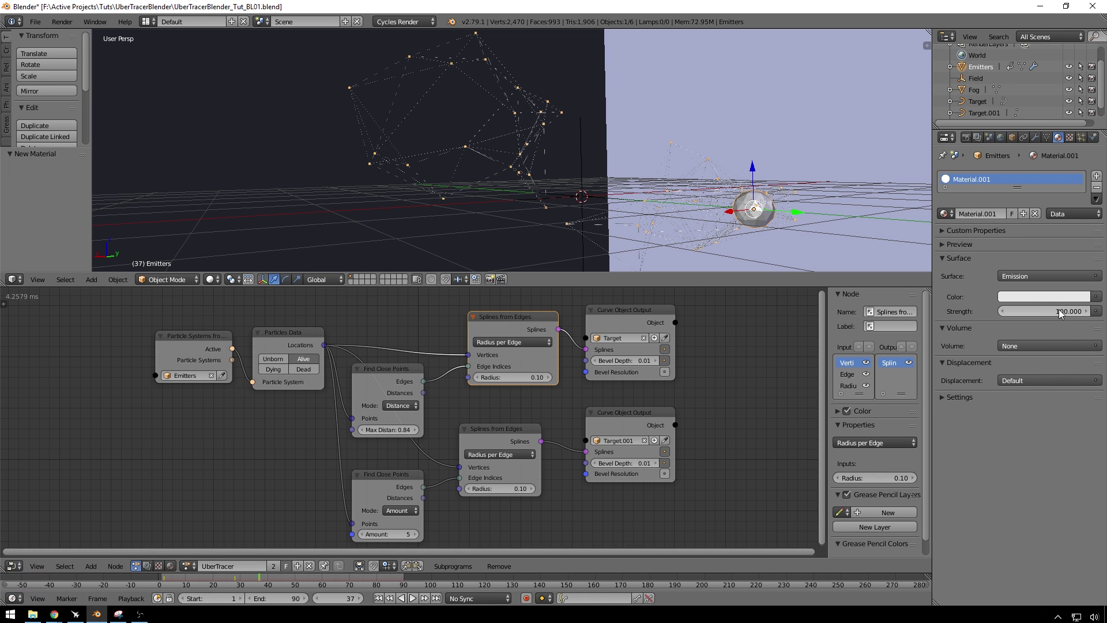
left_click(760, 222)
left_click(1074, 95)
key("z")
key("z")
Step: Thicken the spline webs with Curve Object Output bevel depths 0.03 and 0.10
left_click(658, 366)
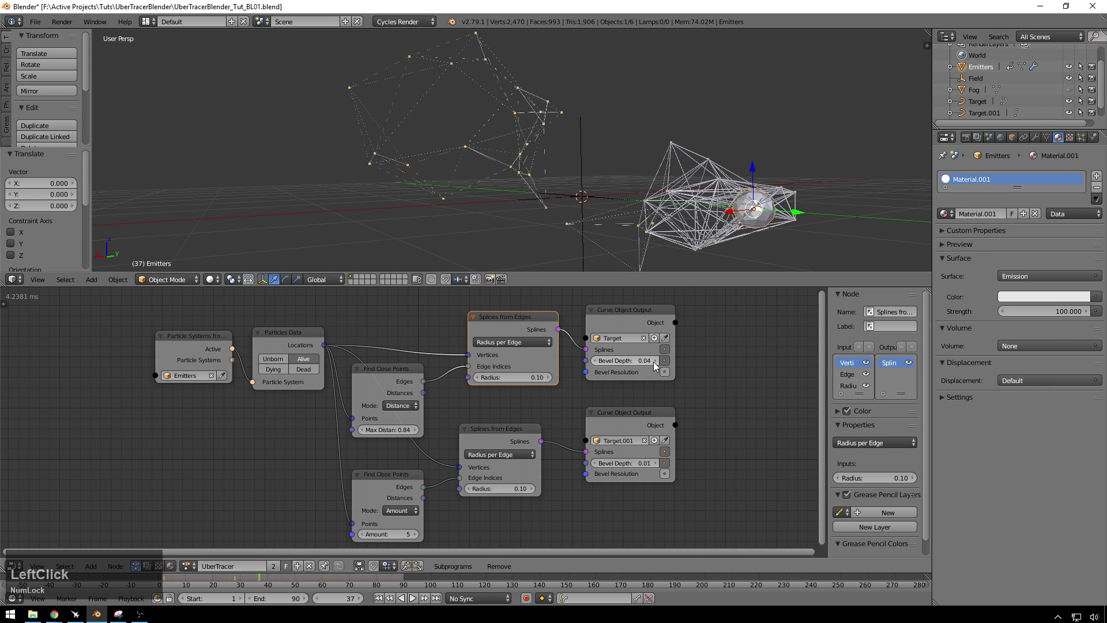
left_click(661, 465)
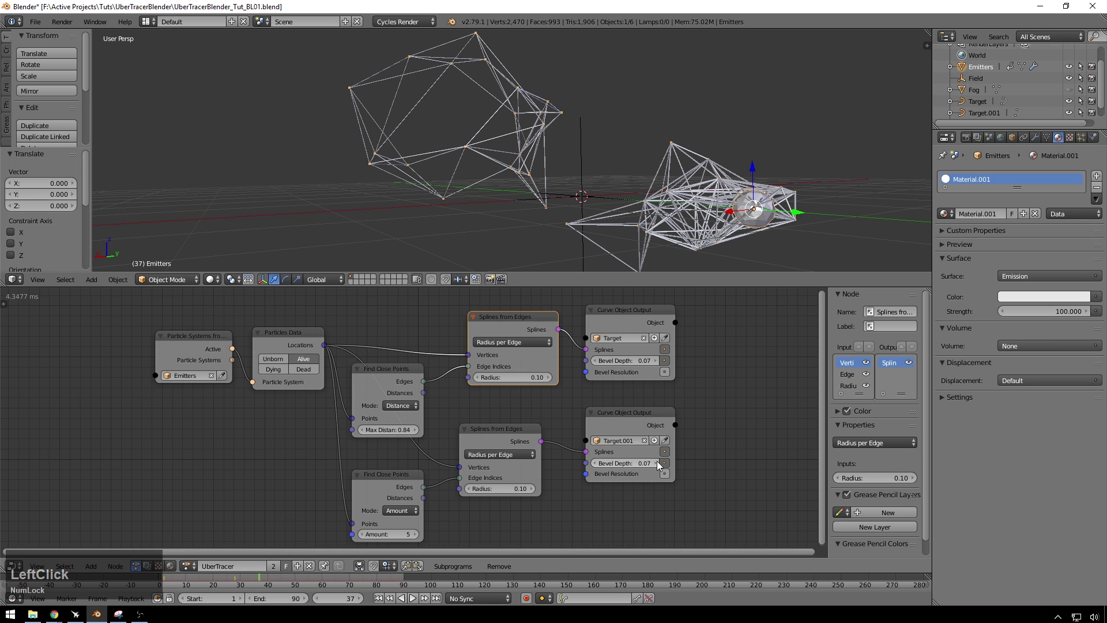
left_click(657, 466)
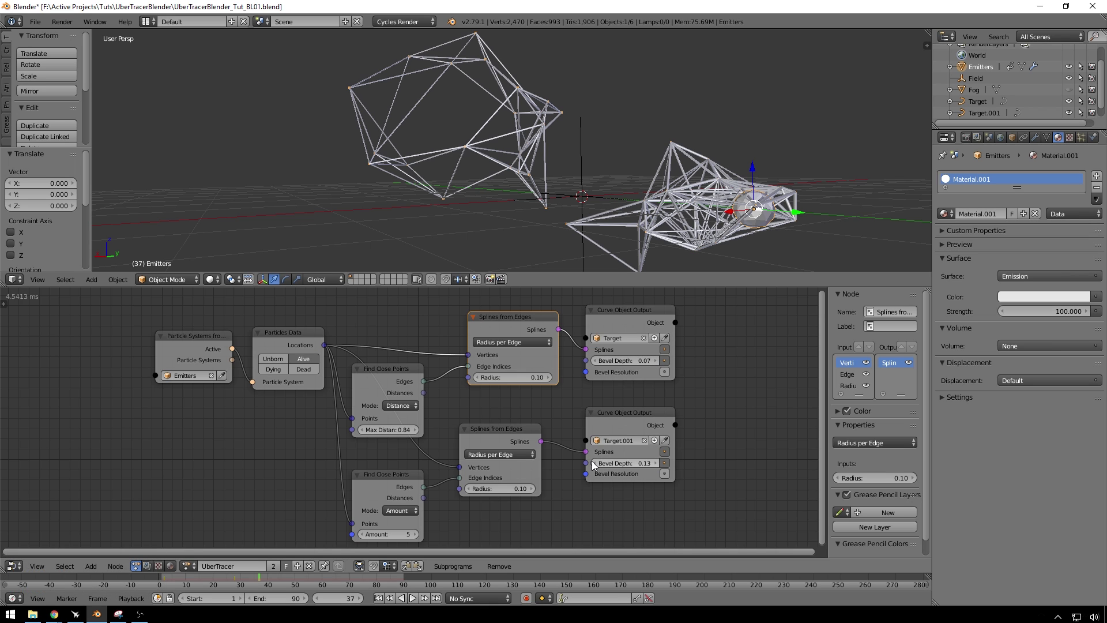
left_click(596, 465)
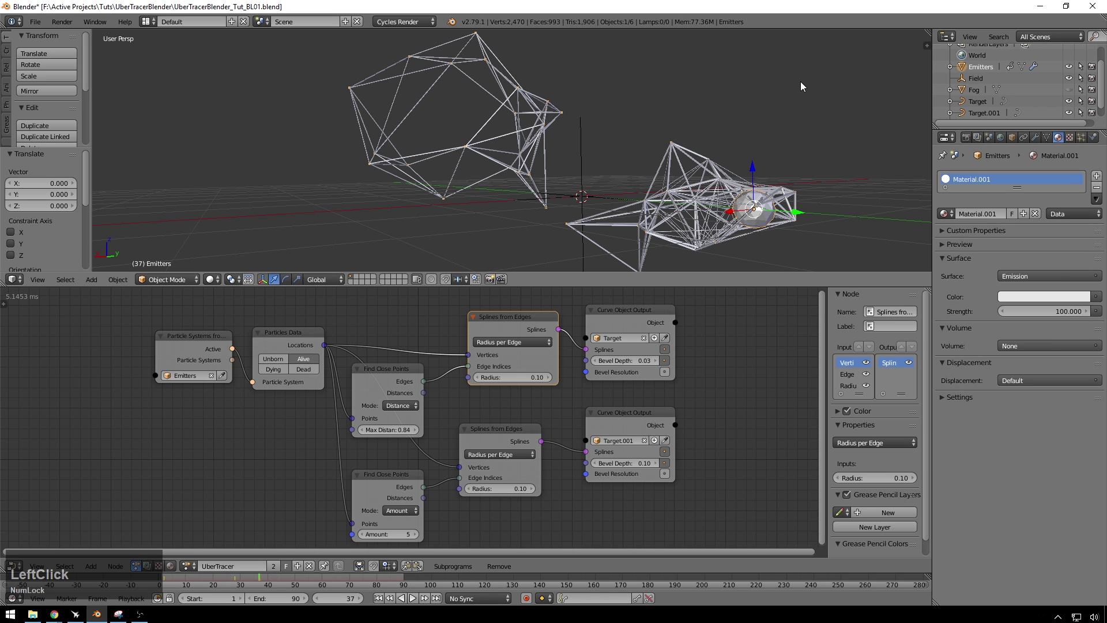
key("z")
left_click(1093, 142)
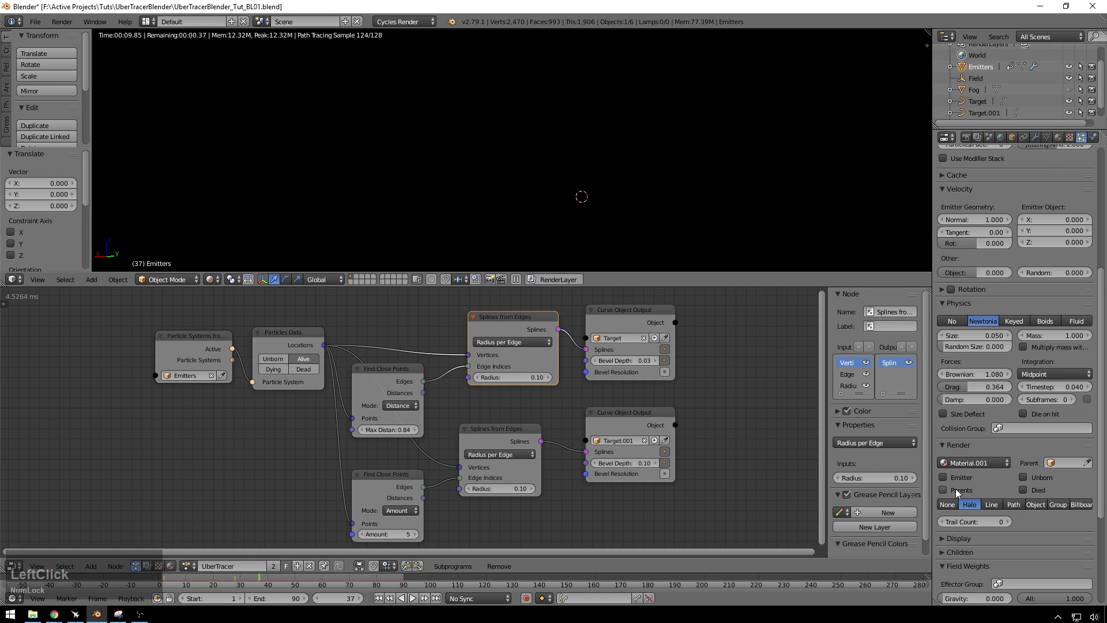
Step: Include the emitter particles in the render, then move to the Fog object's material
left_click(964, 481)
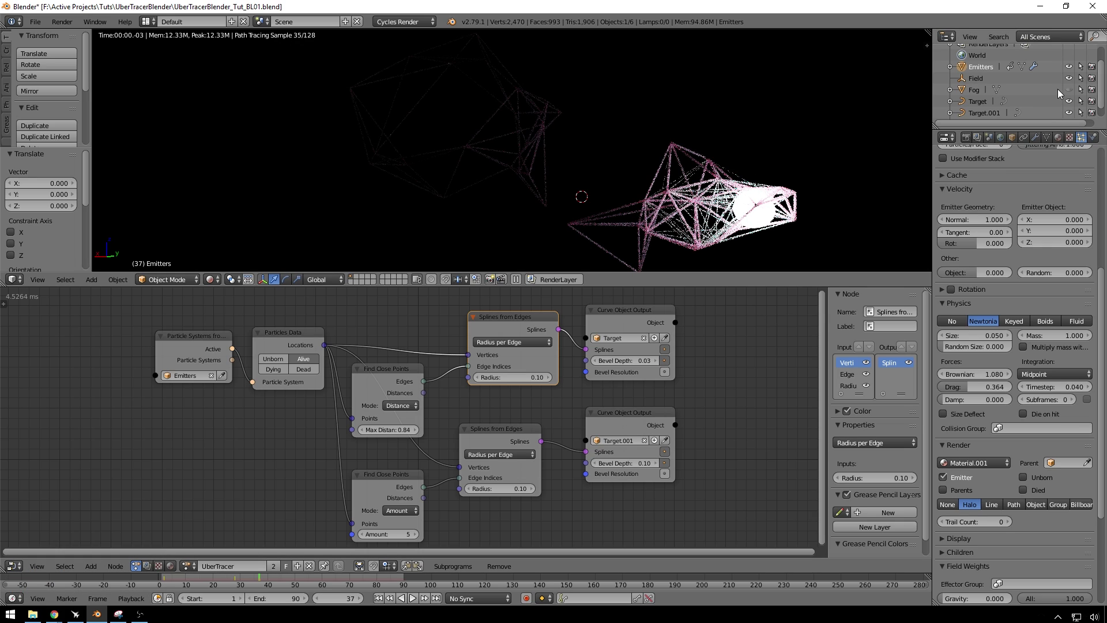
left_click(1071, 92)
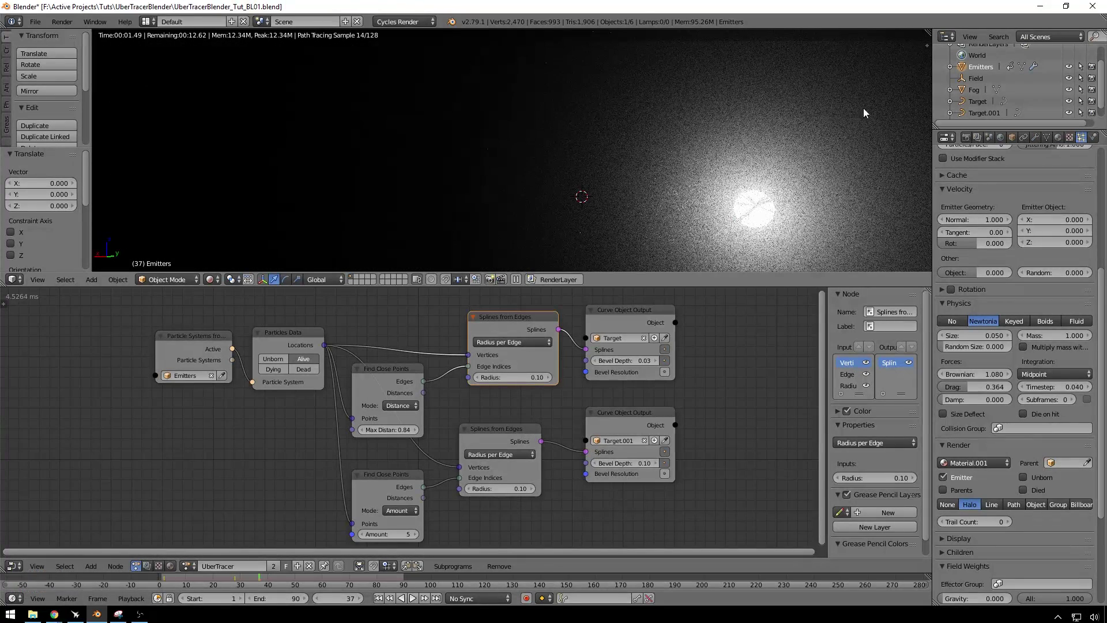
left_click(979, 97)
left_click(1057, 144)
left_click(1061, 142)
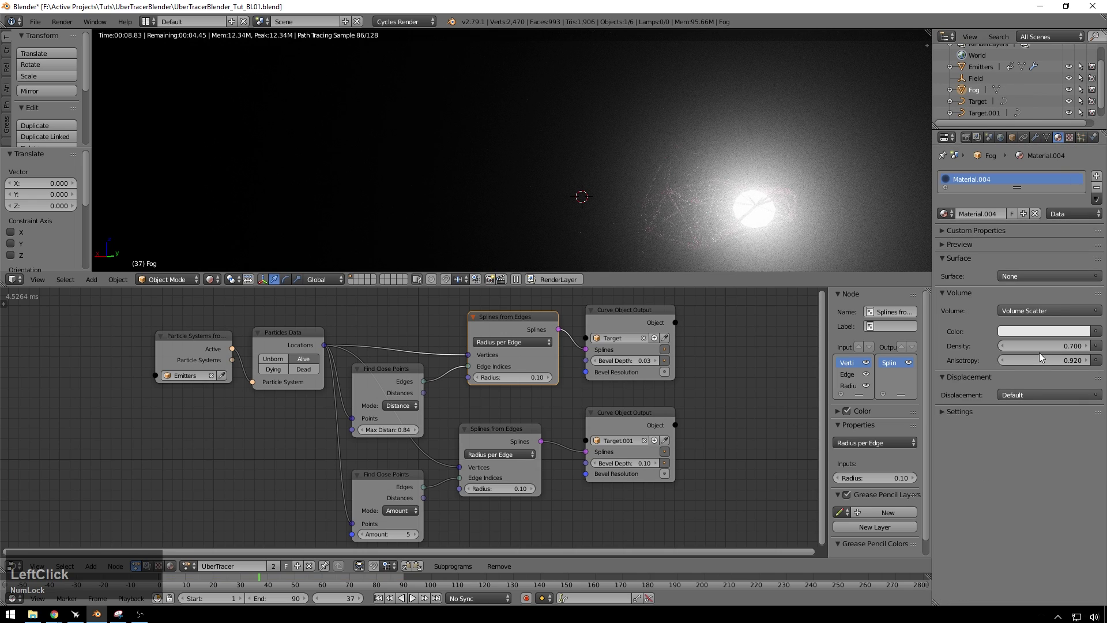
Step: Set the Fog Volume Scatter anisotropy to 0.000 for an even glow
left_click(1059, 361)
key("KP_Decimal")
key("KP_9")
key("KP_8")
key("KP_Enter")
left_click(1065, 369)
key("KP_0")
key("KP_Enter")
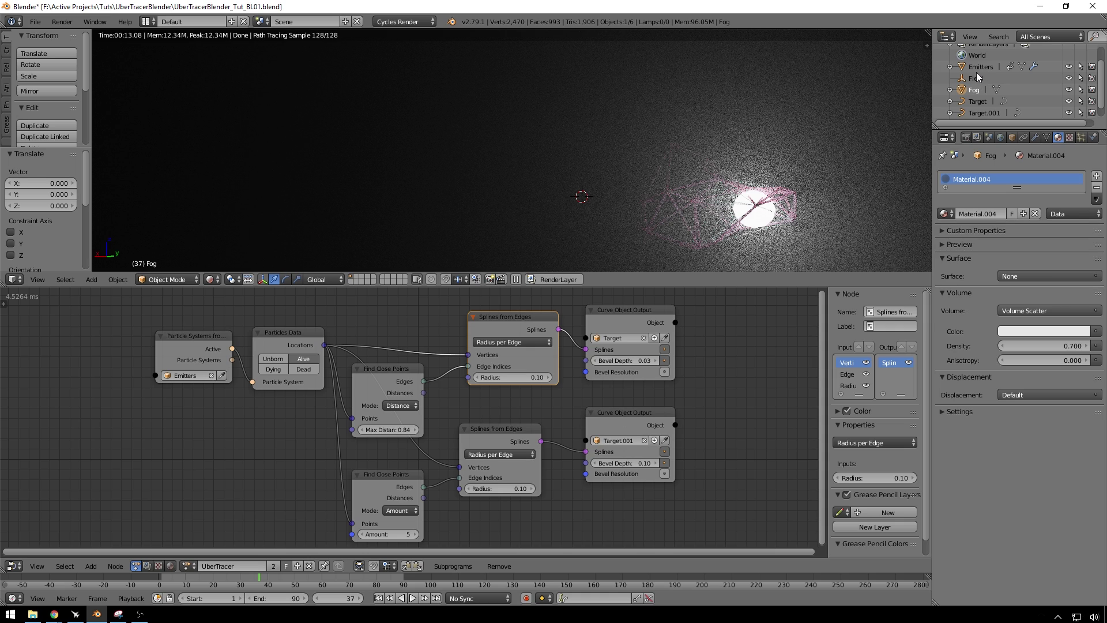
Step: Disable the Fog object's render visibility in the Outliner
left_click(975, 94)
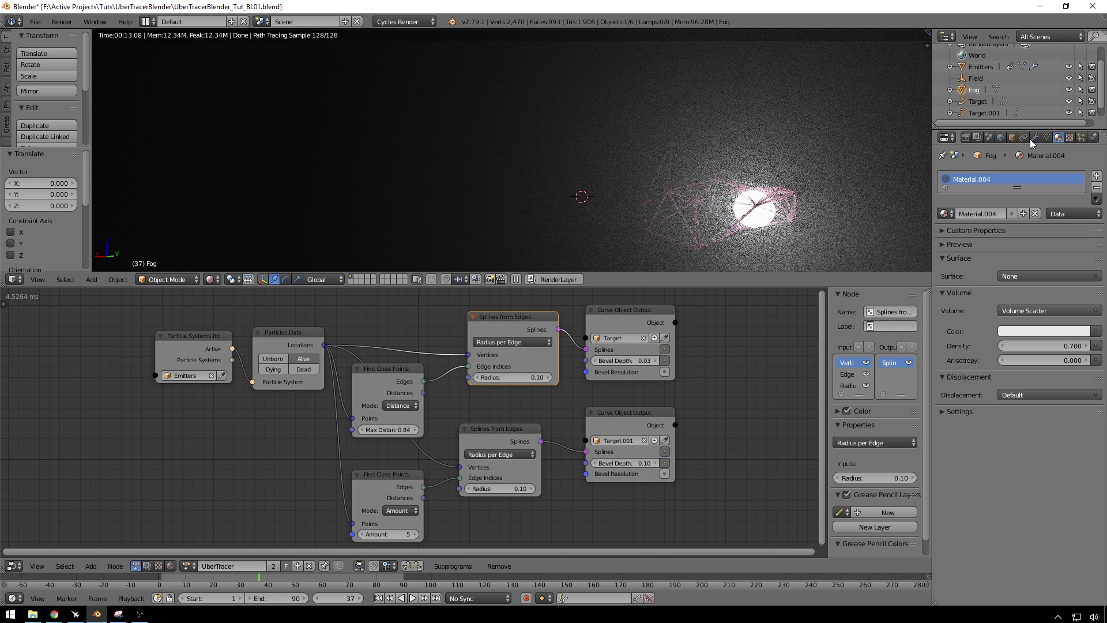
left_click(1059, 144)
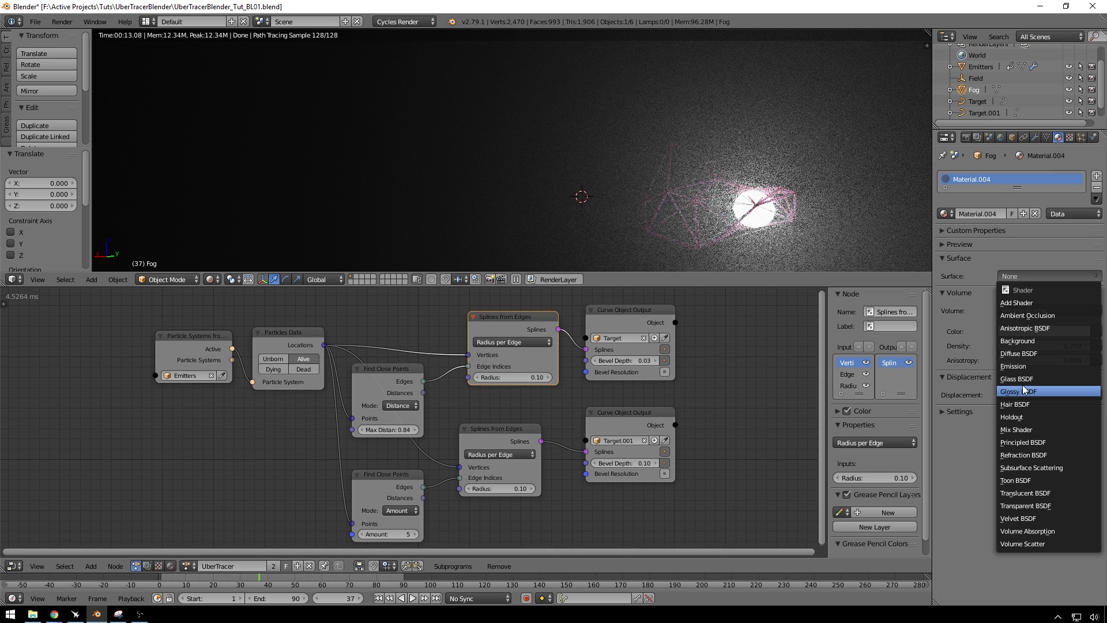
left_click(1042, 360)
key("ctrl+Num_Lock")
key("ctrl+z")
scroll("down", 3)
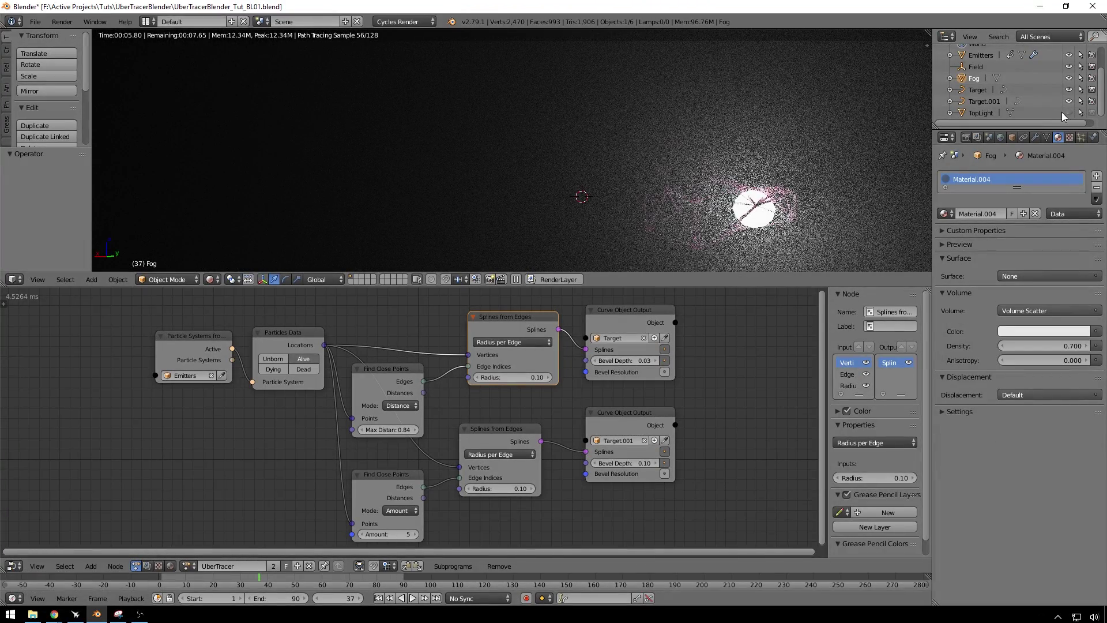
left_click(1072, 117)
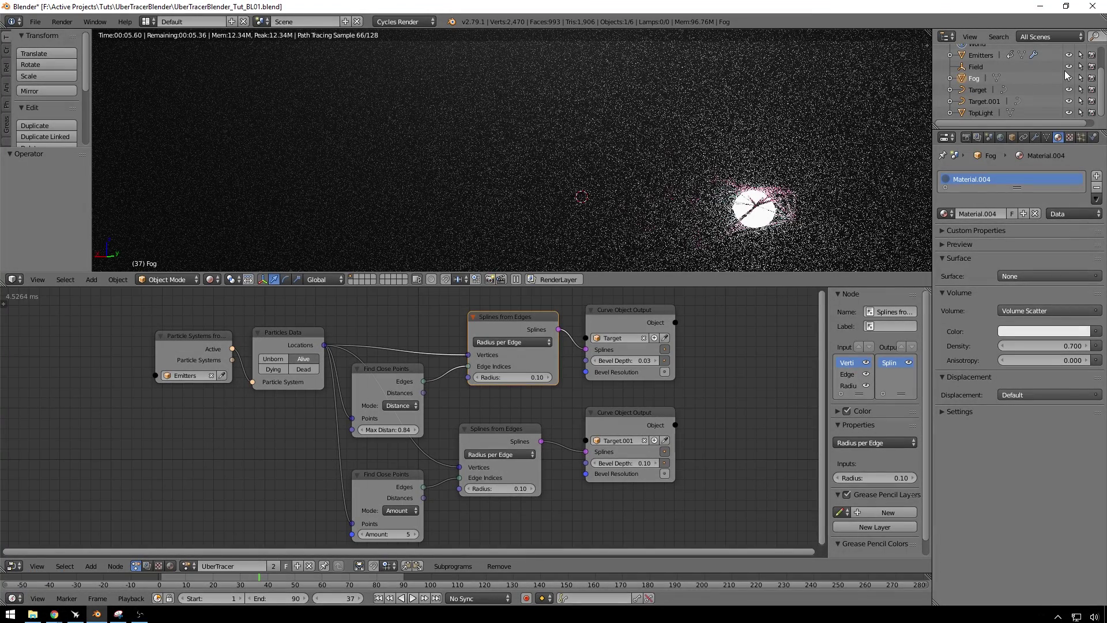
left_click(1075, 82)
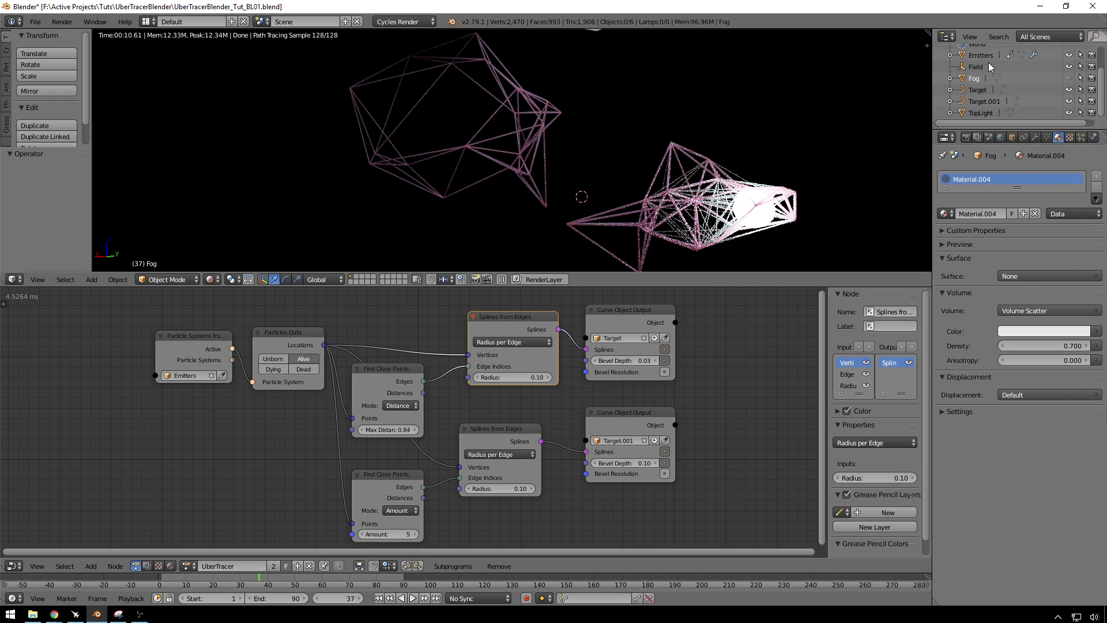
Step: Exclude the Emitters sphere from rendering so only the webs remain, and select Target
left_click(988, 61)
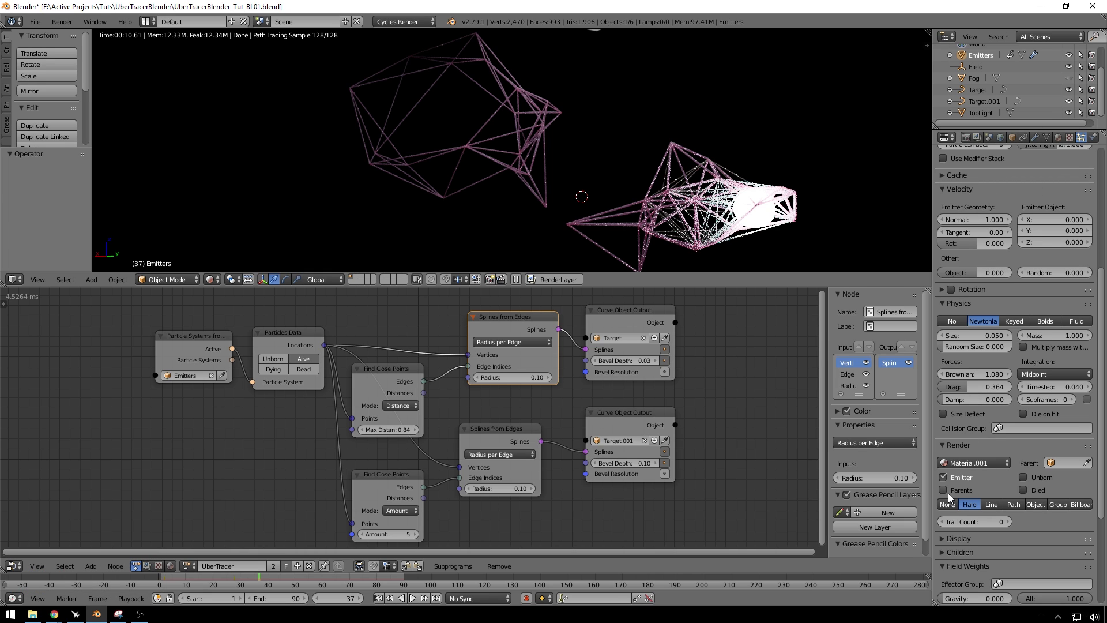
left_click(951, 478)
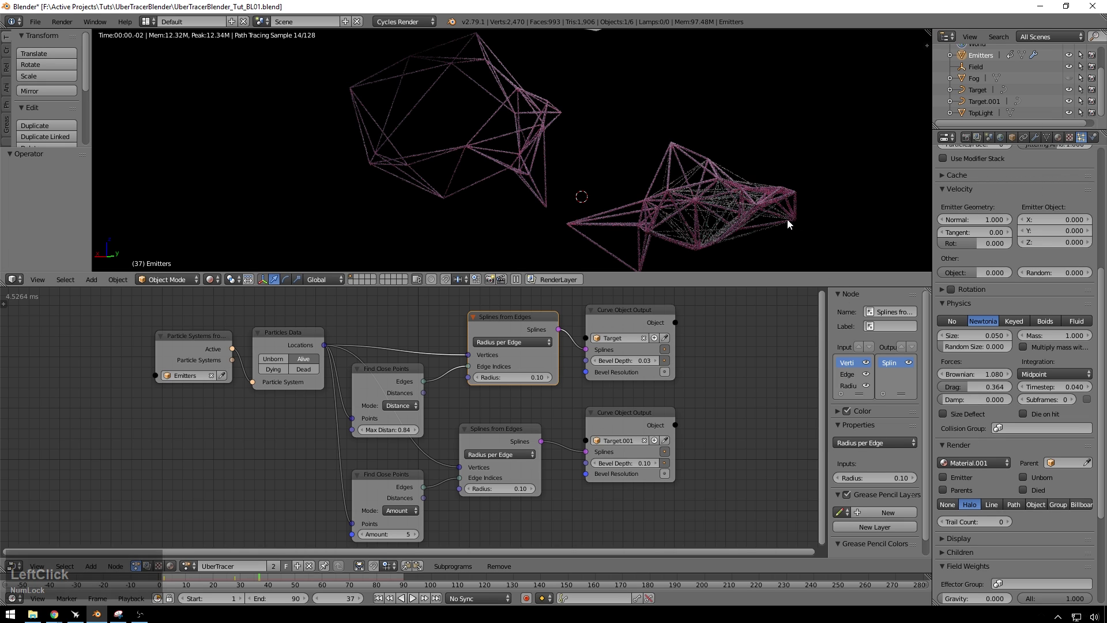
scroll("down", 3)
middle_click(690, 160)
middle_click(662, 161)
middle_click(687, 147)
left_click(708, 193)
middle_click(718, 164)
middle_click(598, 145)
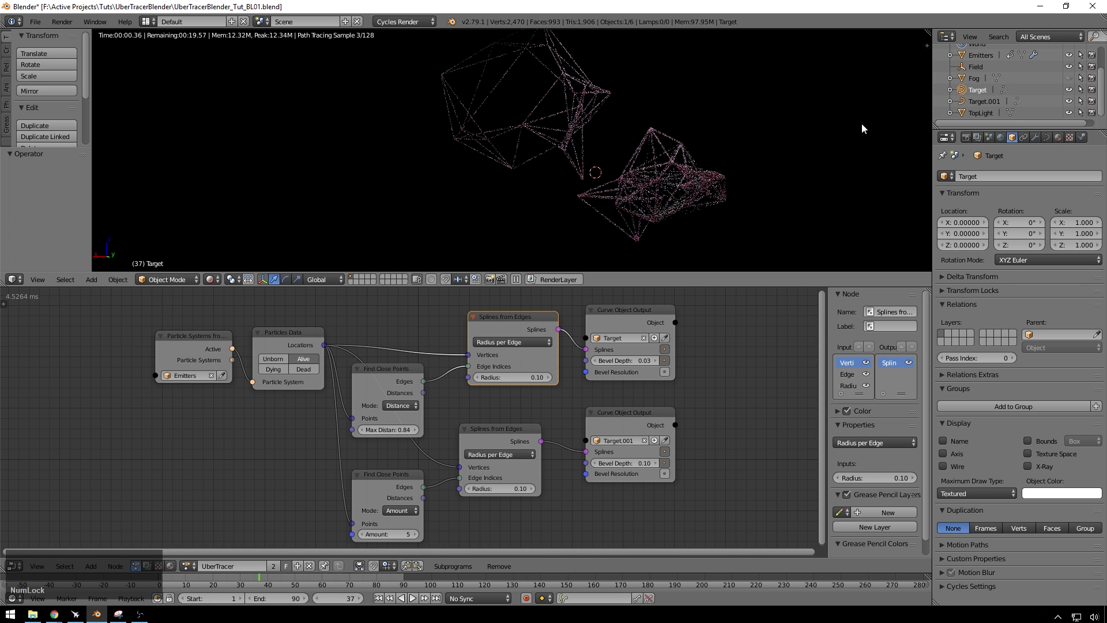
Step: Select the camera and align it to the current viewport view
left_click(775, 149)
key("shift+z")
left_click(775, 149)
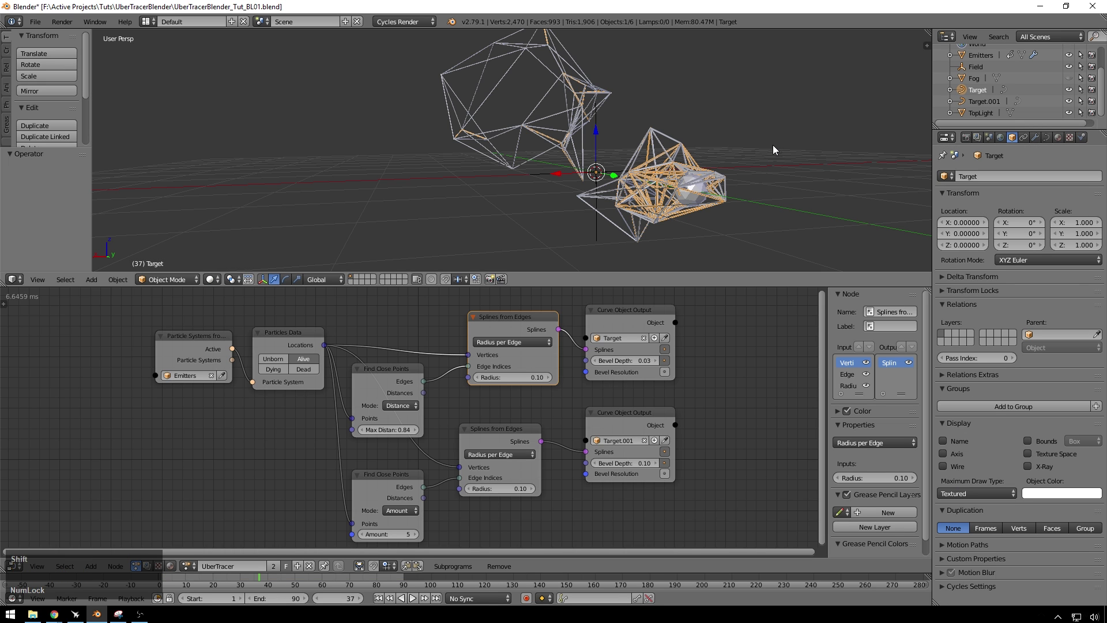
key("shift+a")
left_click(768, 264)
key("ctrl+alt+Num_Lock")
key("ctrl+alt+KP_0")
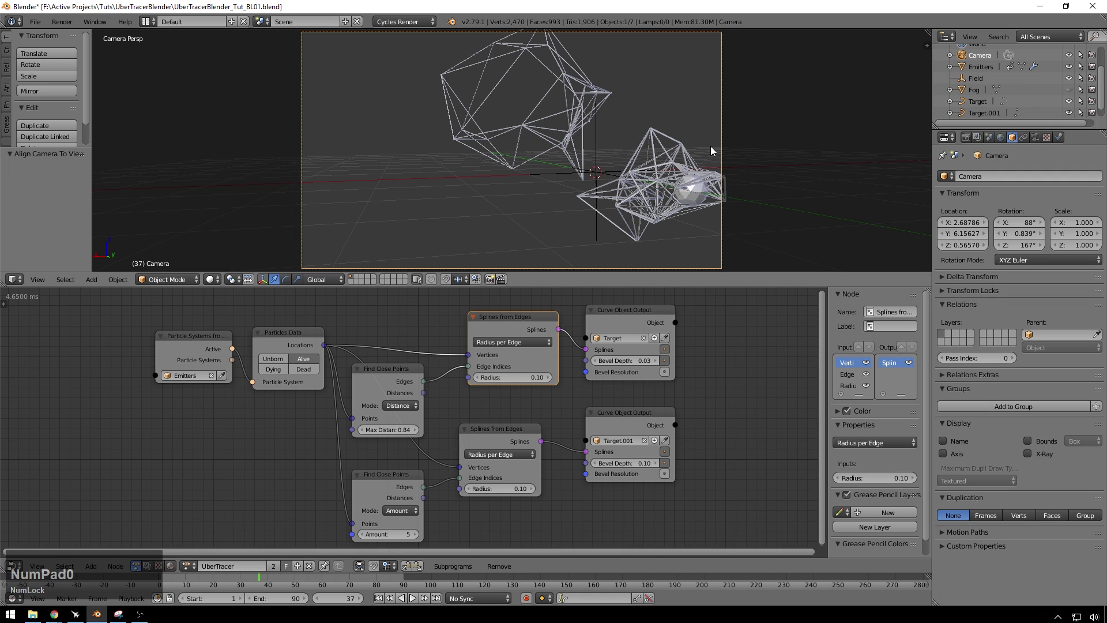
Step: Enable Lock Camera to View and reframe the shot around the webs
key("n")
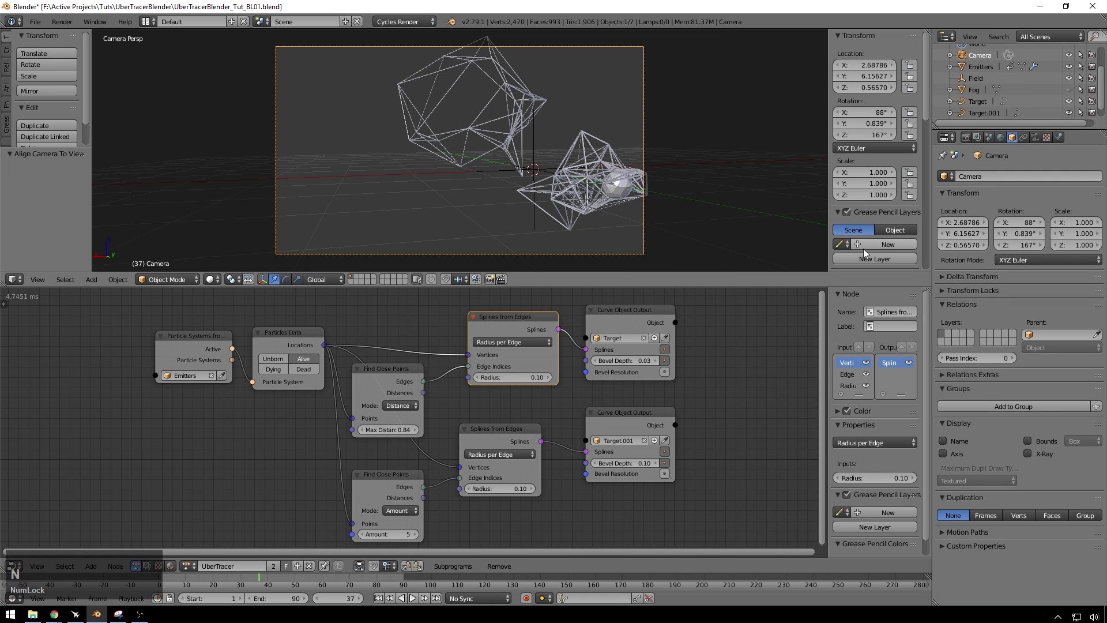
scroll("down", 3)
left_click(864, 236)
scroll("down", 3)
middle_click(556, 148)
middle_click(505, 142)
middle_click(529, 143)
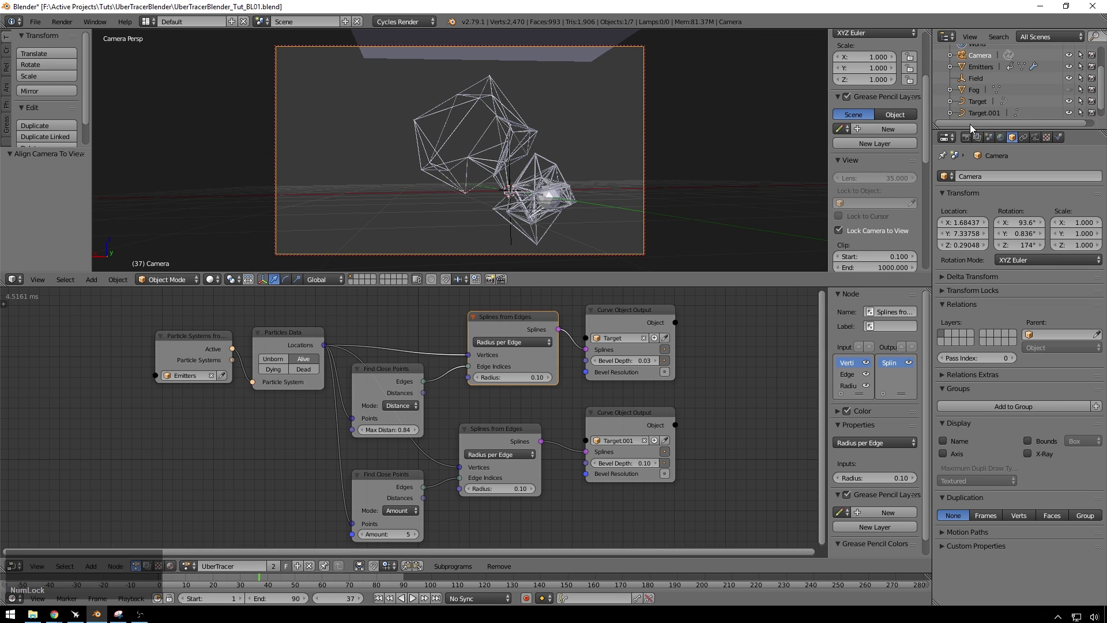
Step: Set the camera focal length to 110 mm and sensor size to 70 mm
left_click(972, 138)
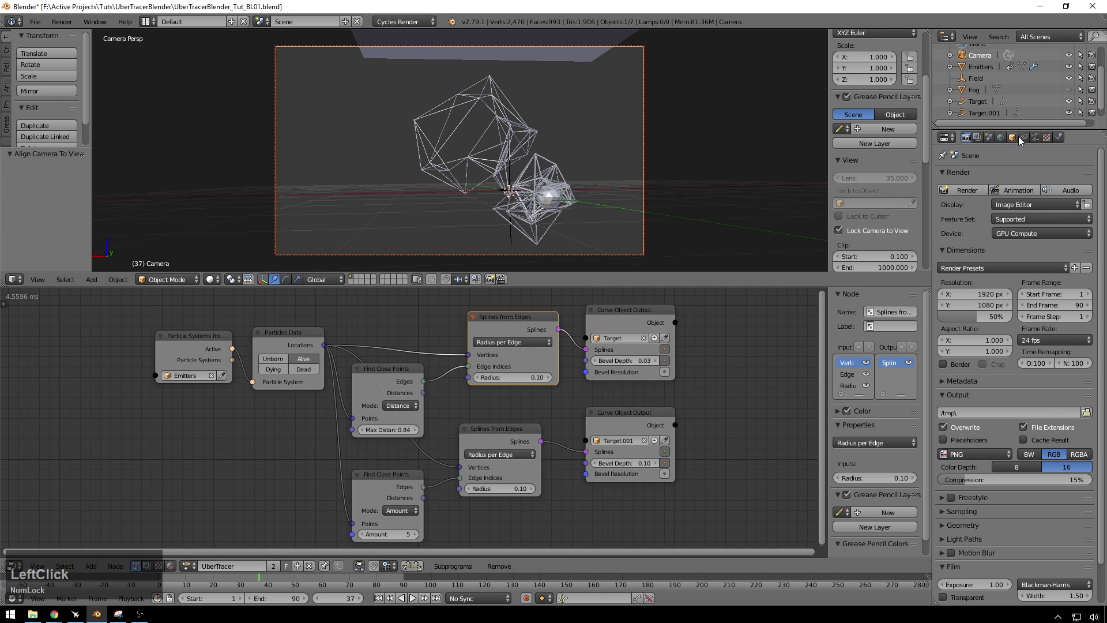
left_click(1035, 139)
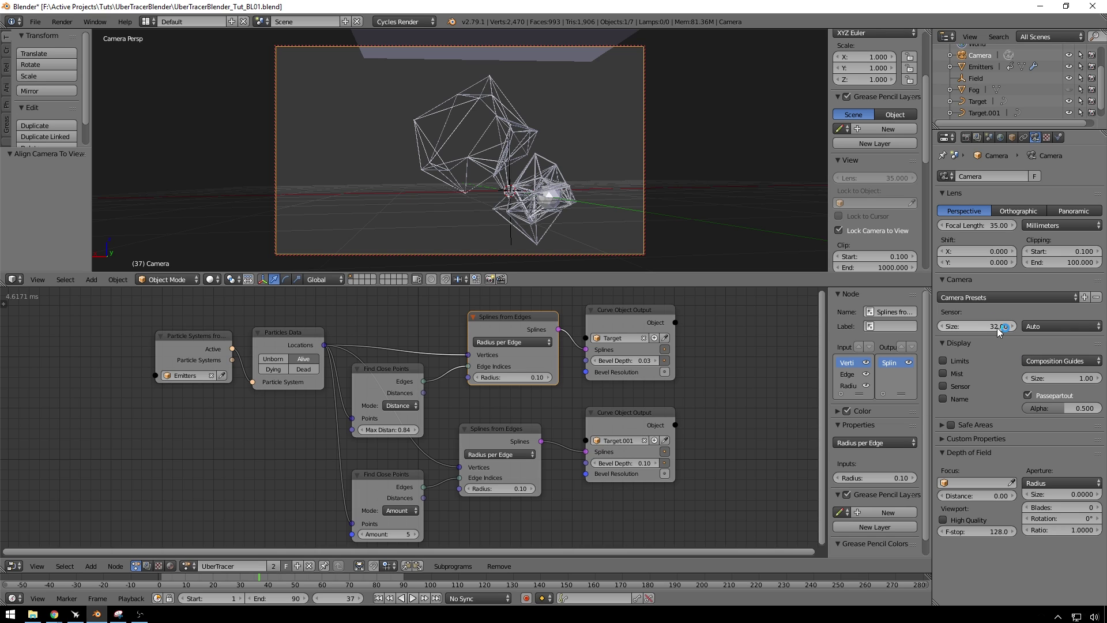
left_click(999, 234)
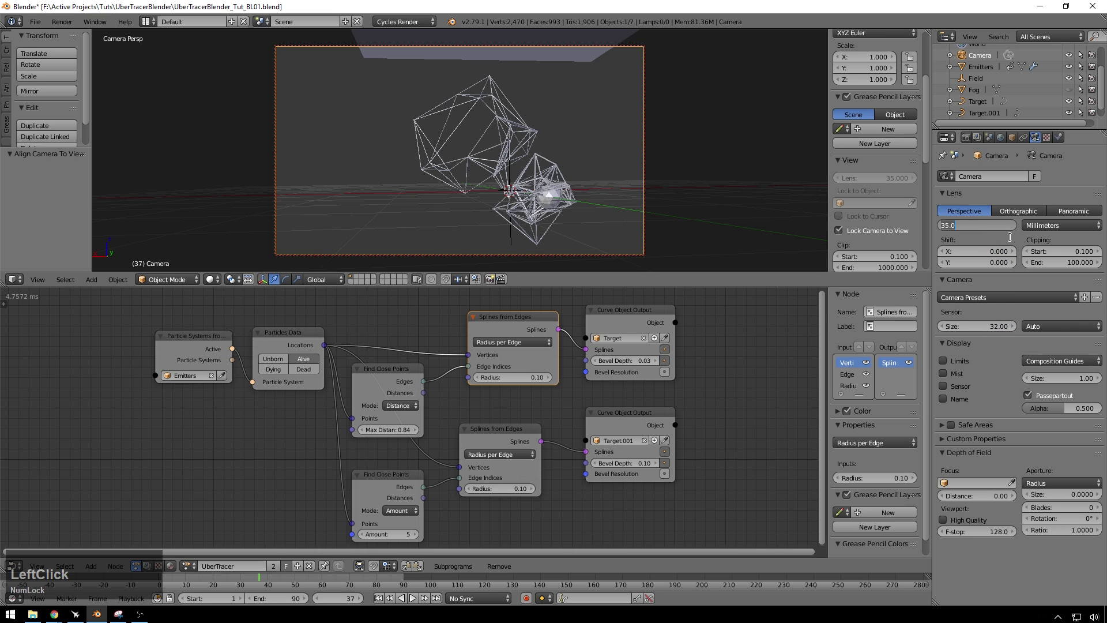
key("KP_1")
key("KP_0")
key("KP_Enter")
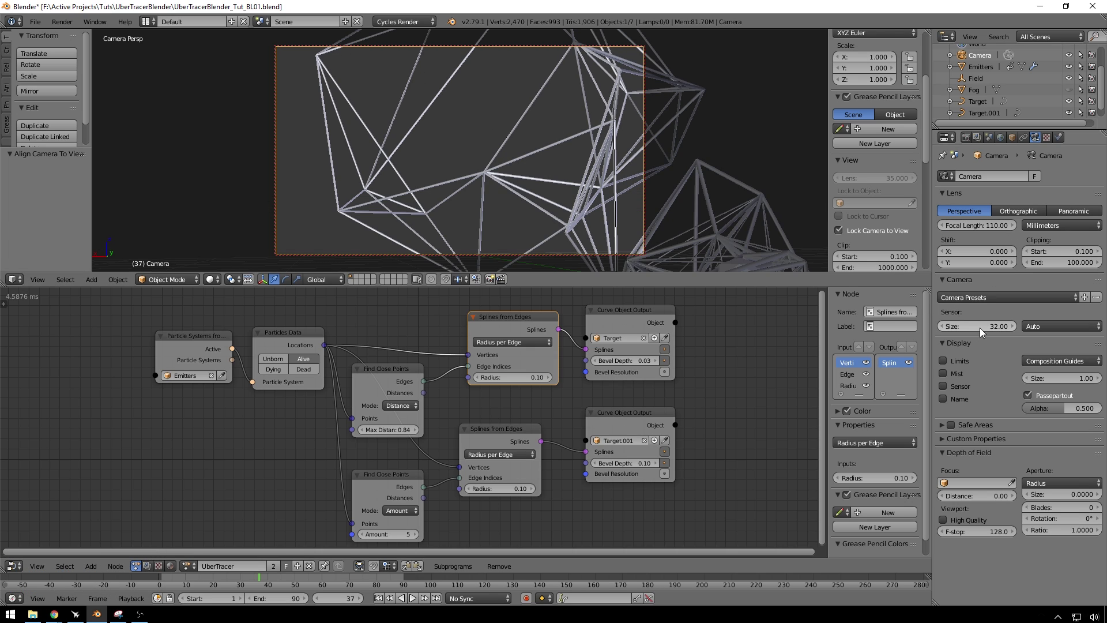
left_click(996, 329)
key("KP_7")
key("KP_0")
key("KP_Enter")
Step: Navigate through the camera until both spline webs fit inside the frame
left_click_drag(503, 165, 509, 169)
middle_click(507, 172)
middle_click(465, 152)
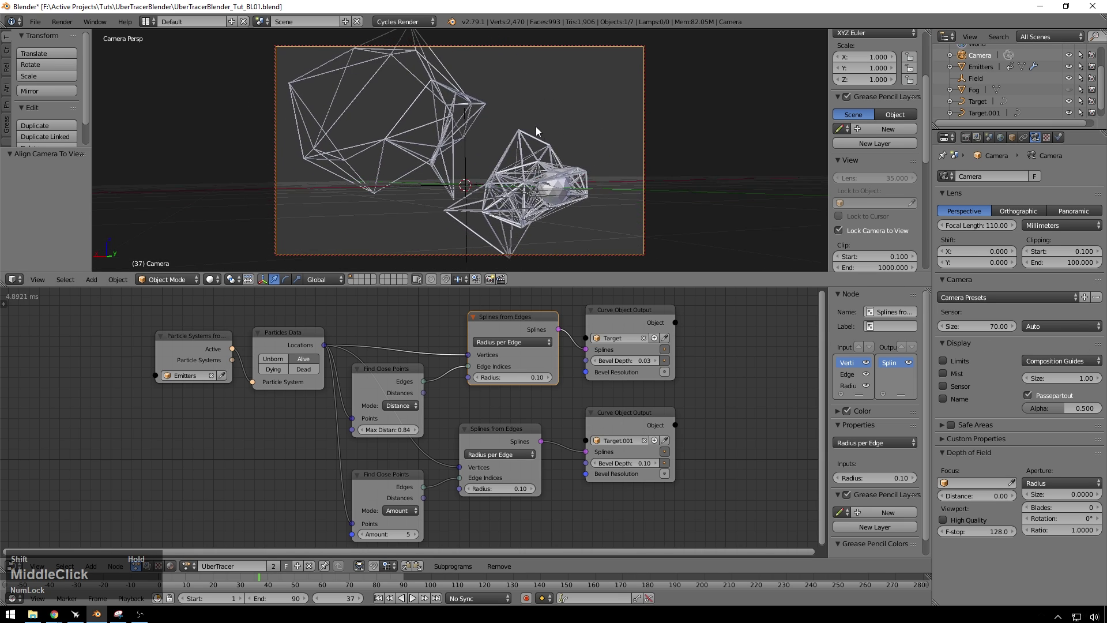
scroll("up", 3)
middle_click(530, 127)
middle_click(556, 171)
key("shift+Num_Lock")
scroll("down", 3)
scroll("up", 3)
scroll("down", 3)
middle_click(473, 110)
middle_click(477, 111)
middle_click(479, 110)
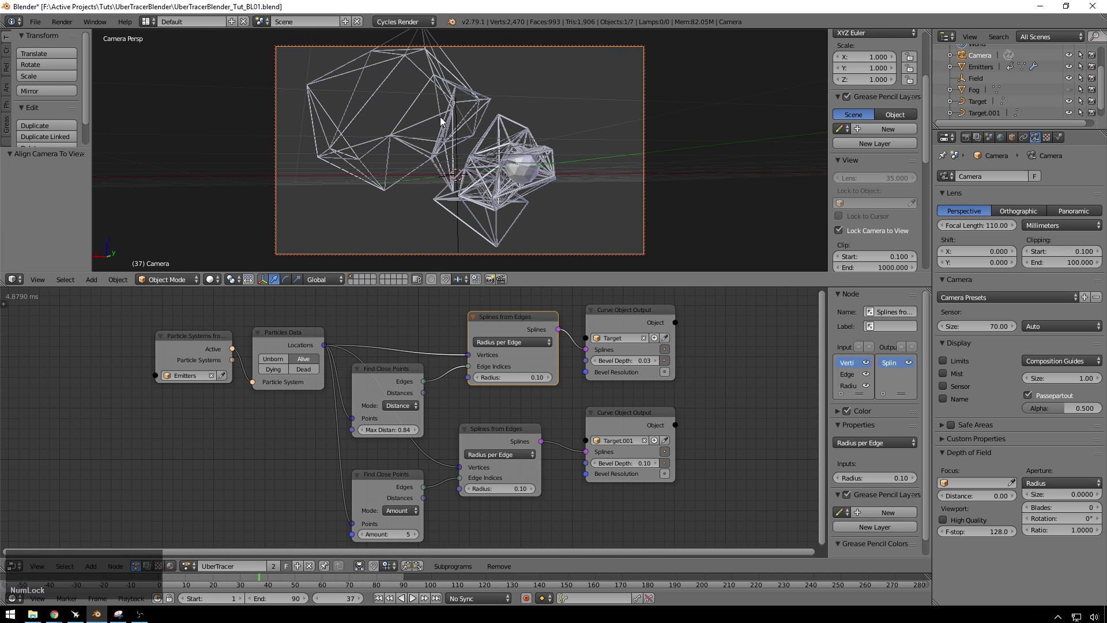
key("ctrl+Num_Lock")
Step: Show the camera's clipping limits and set depth of field distance to 5.26
key("ctrl+s")
left_click(470, 112)
left_click(869, 234)
middle_click(484, 88)
left_click(382, 116)
left_click(304, 65)
middle_click(298, 57)
scroll("down", 3)
middle_click(397, 65)
Step: Set the aperture size to 0.04 and return to a rendered preview through the camera
left_click(699, 171)
left_click(958, 365)
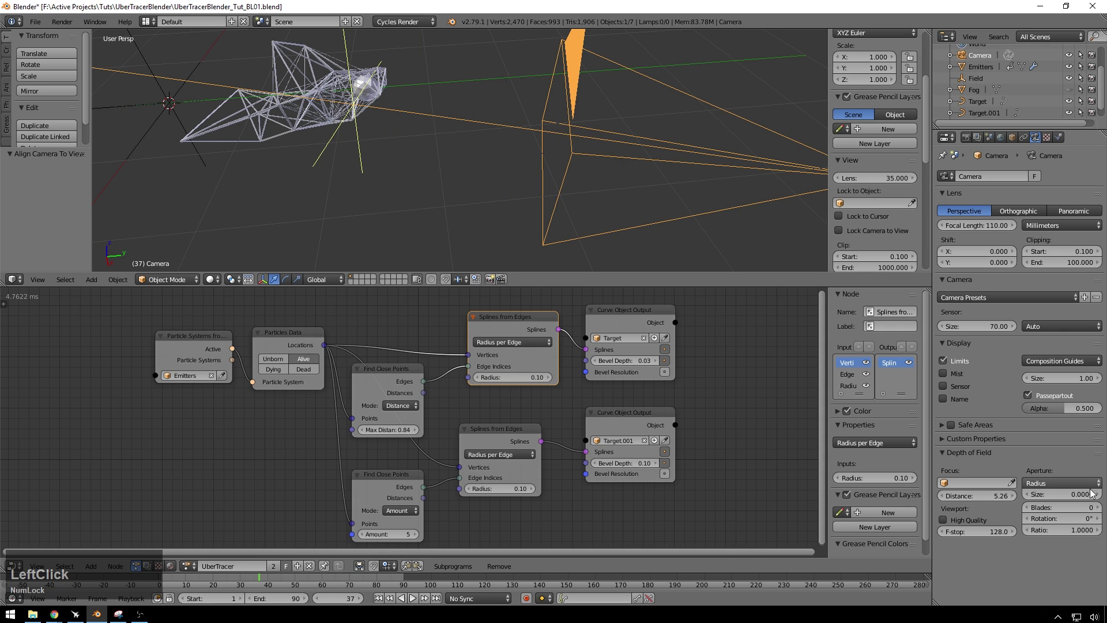
left_click(1099, 498)
left_click(1099, 497)
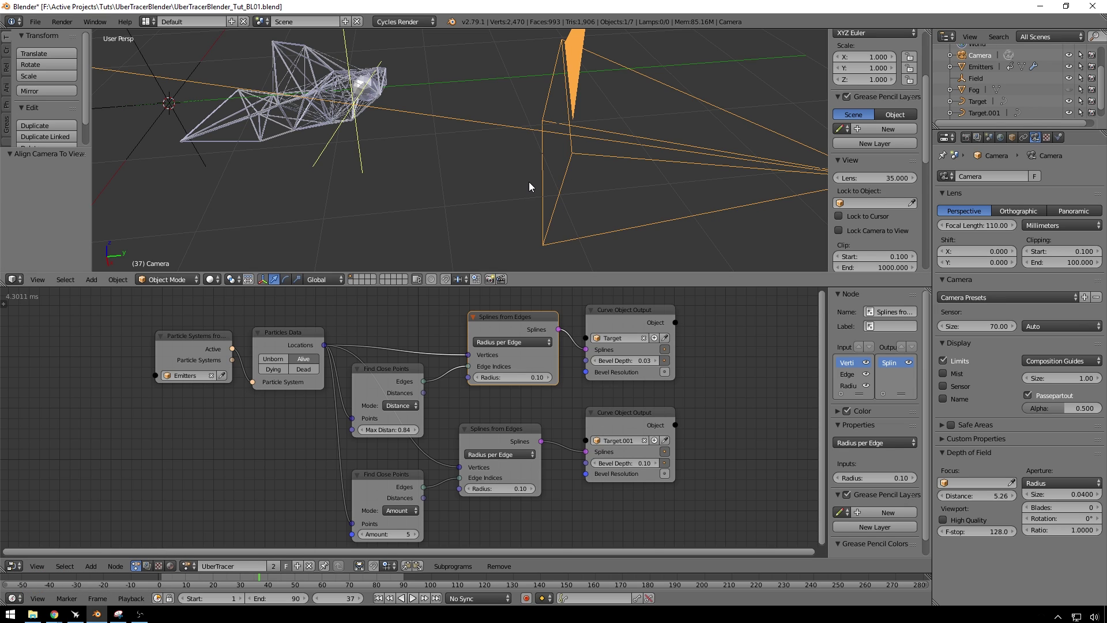
left_click(667, 72)
key("KP_0")
key("z")
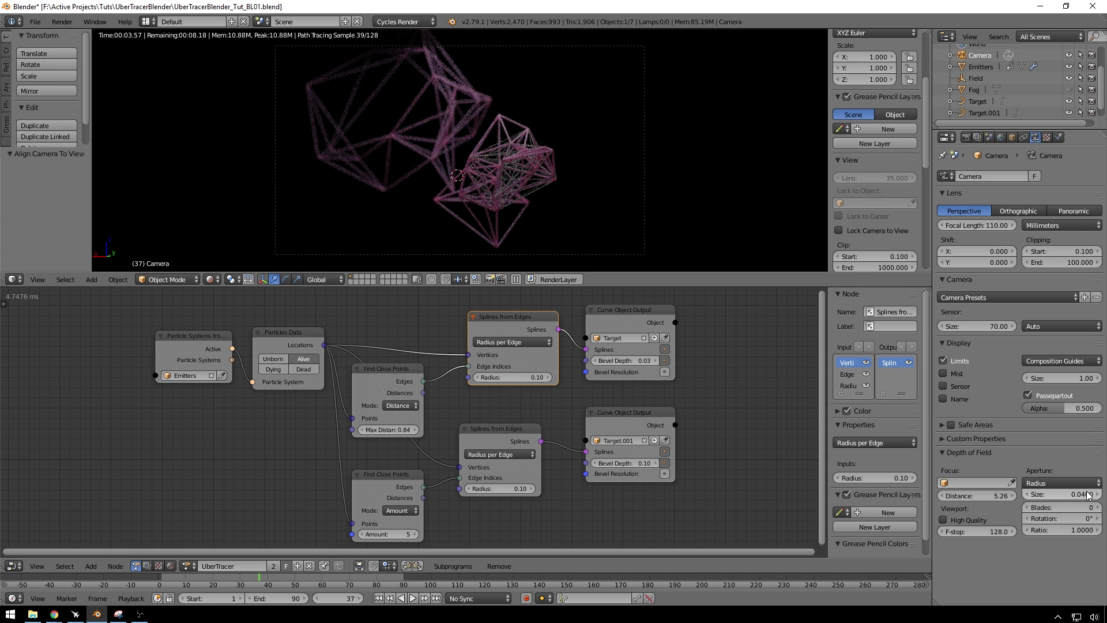
Step: Raise the aperture size to 0.05 and re-enable the Fog object's rendering
left_click(1101, 494)
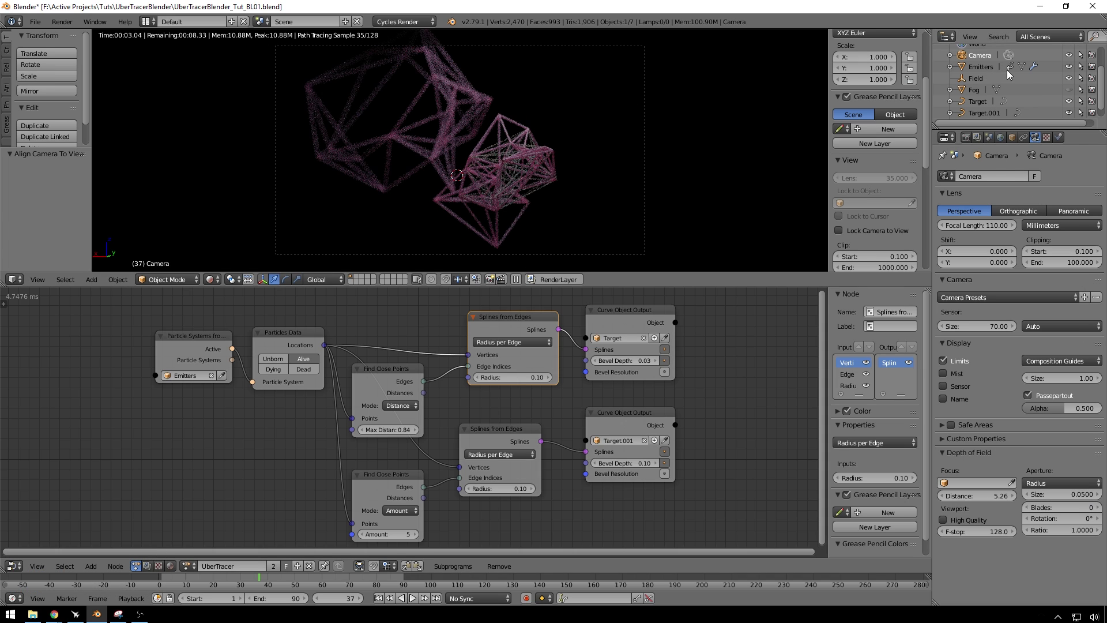
left_click(1069, 92)
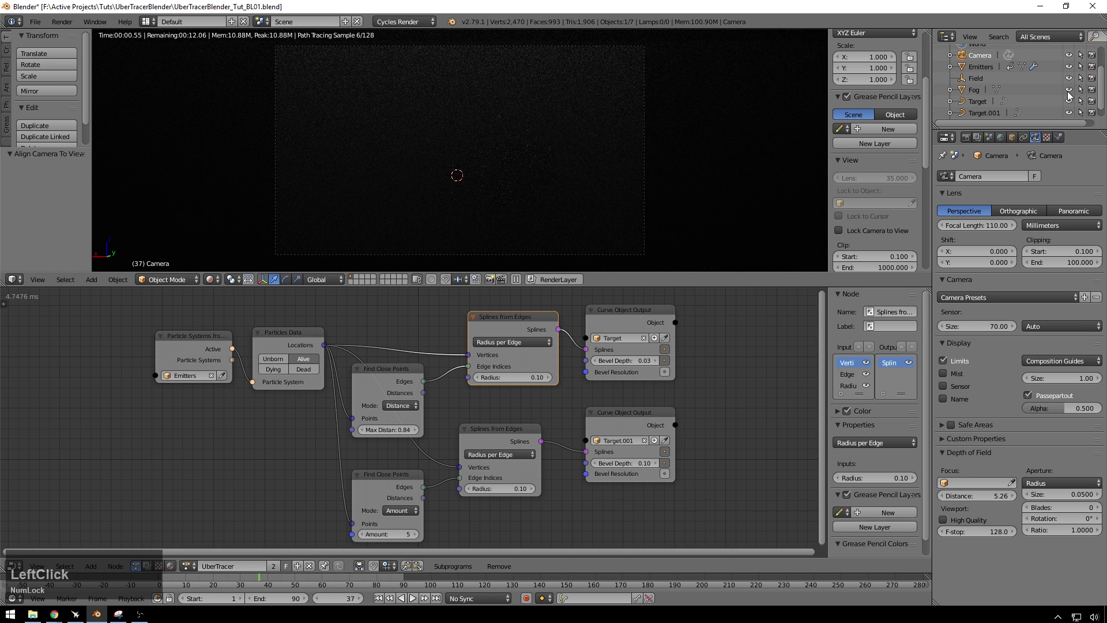
left_click(976, 88)
left_click(1060, 139)
Step: Give the Fog volume density 0.400 and anisotropy 0.980
left_click(1067, 343)
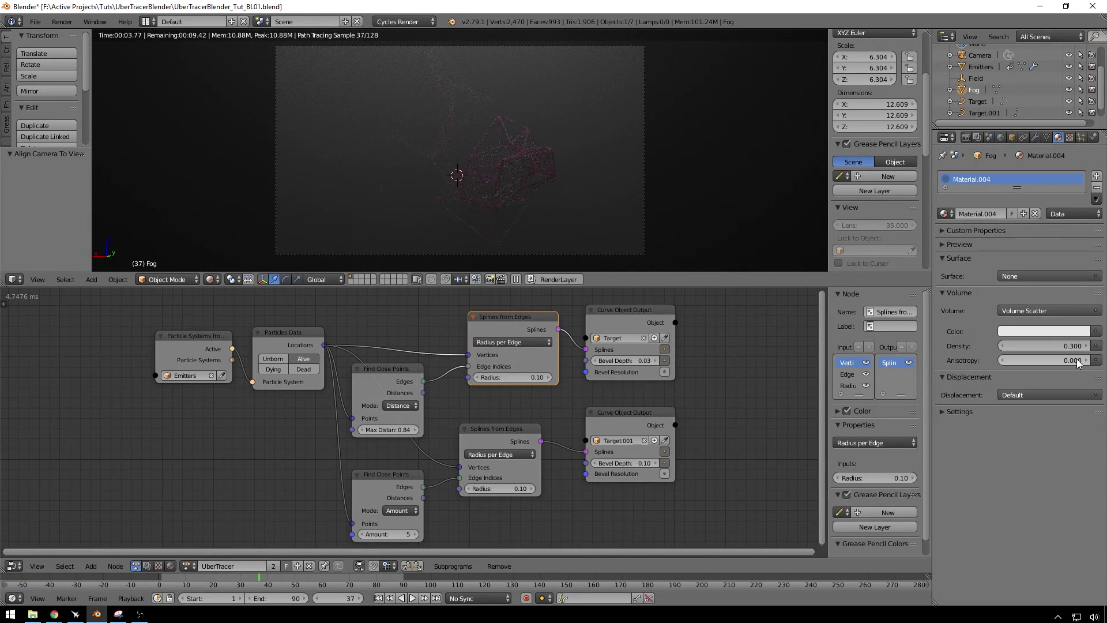
left_click(1082, 361)
key("KP_Decimal")
key("KP_9")
key("KP_8")
key("KP_Enter")
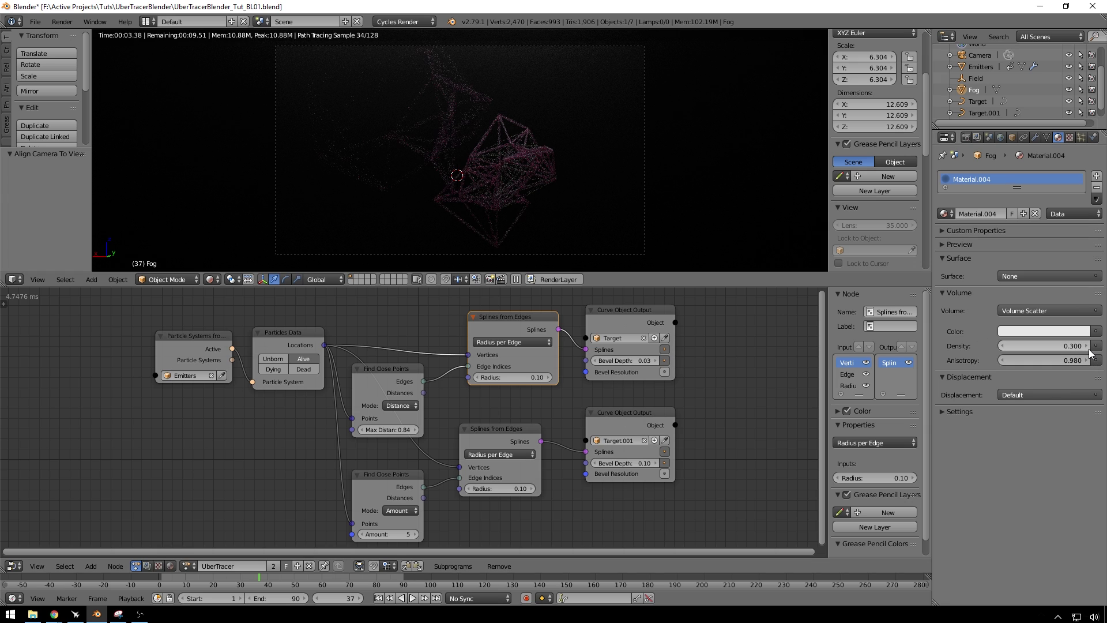
left_click(1091, 351)
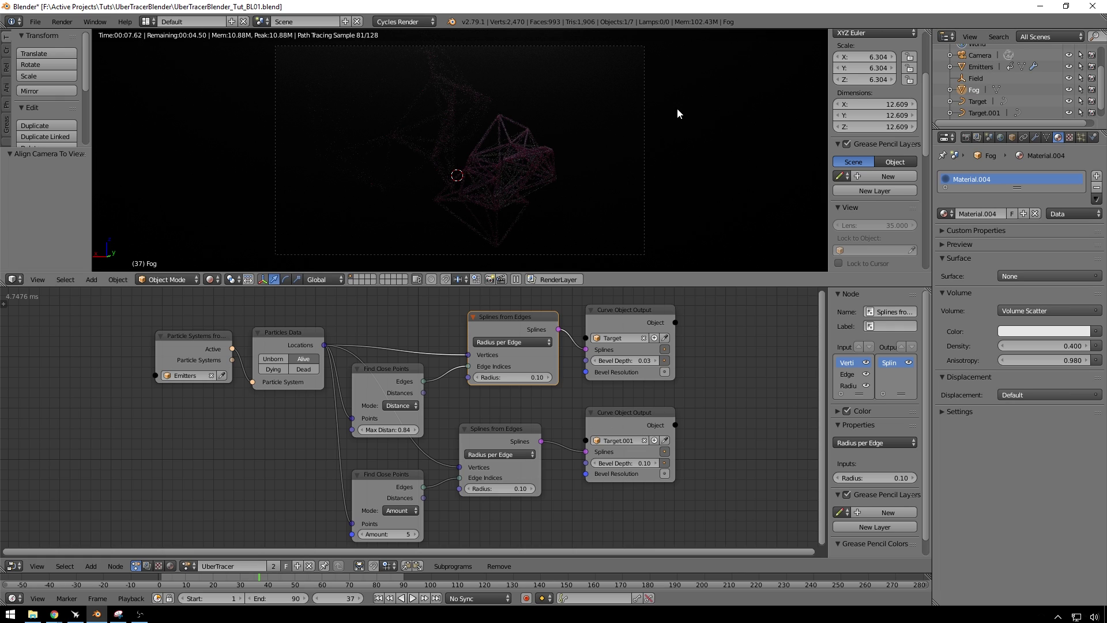
Step: Lower the TopLight emission strength to 11.6
scroll("down", 3)
left_click(990, 114)
left_click(1069, 315)
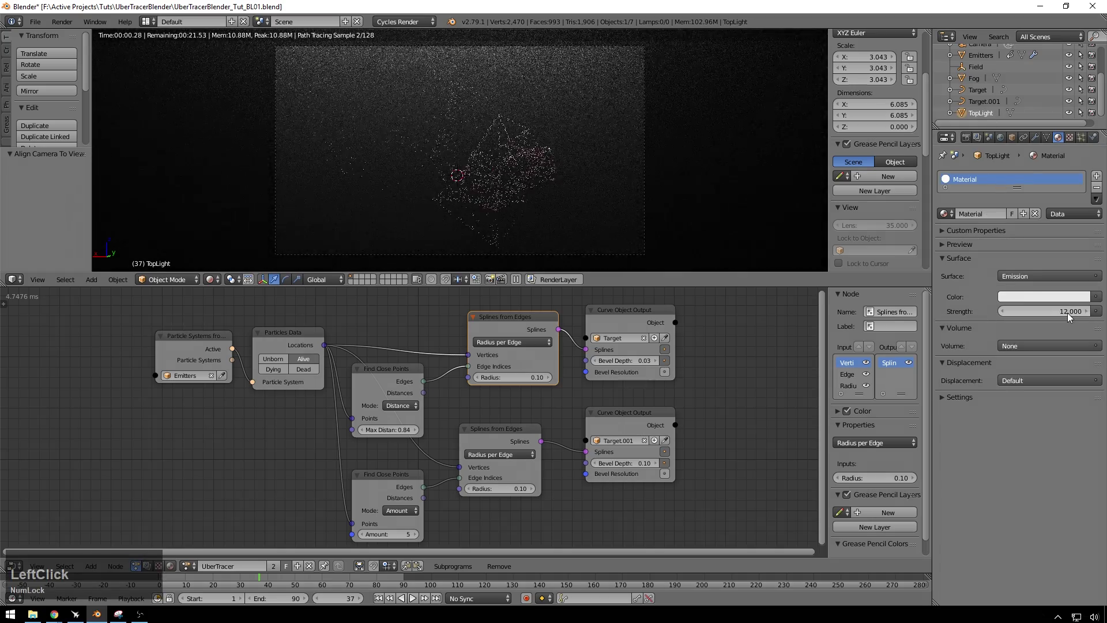
left_click(1060, 318)
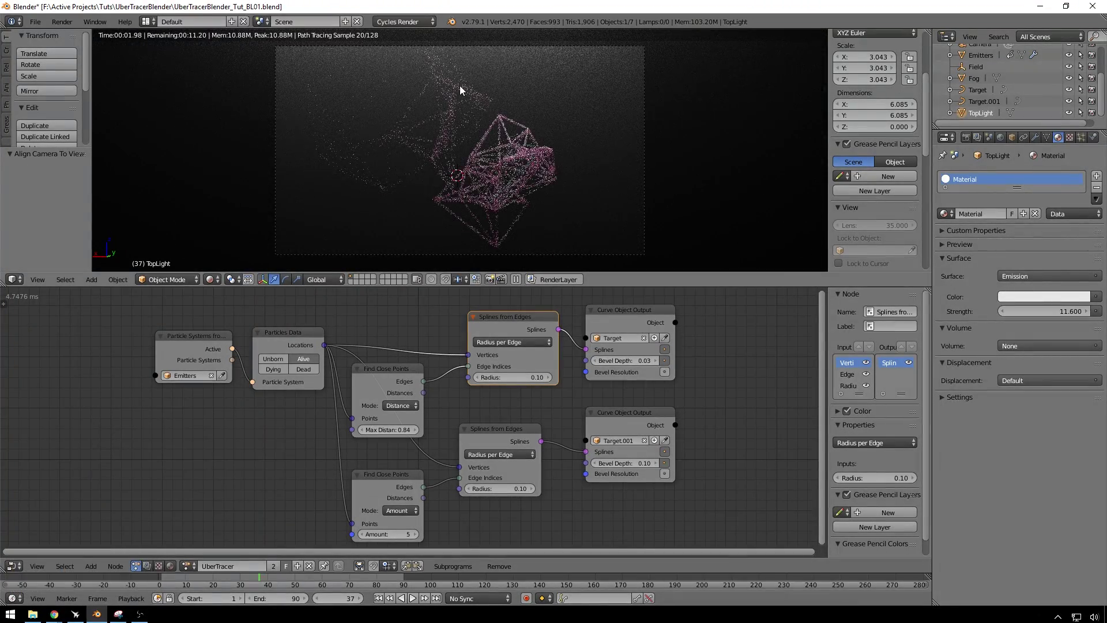
key("shift+Num_Lock")
middle_click(470, 115)
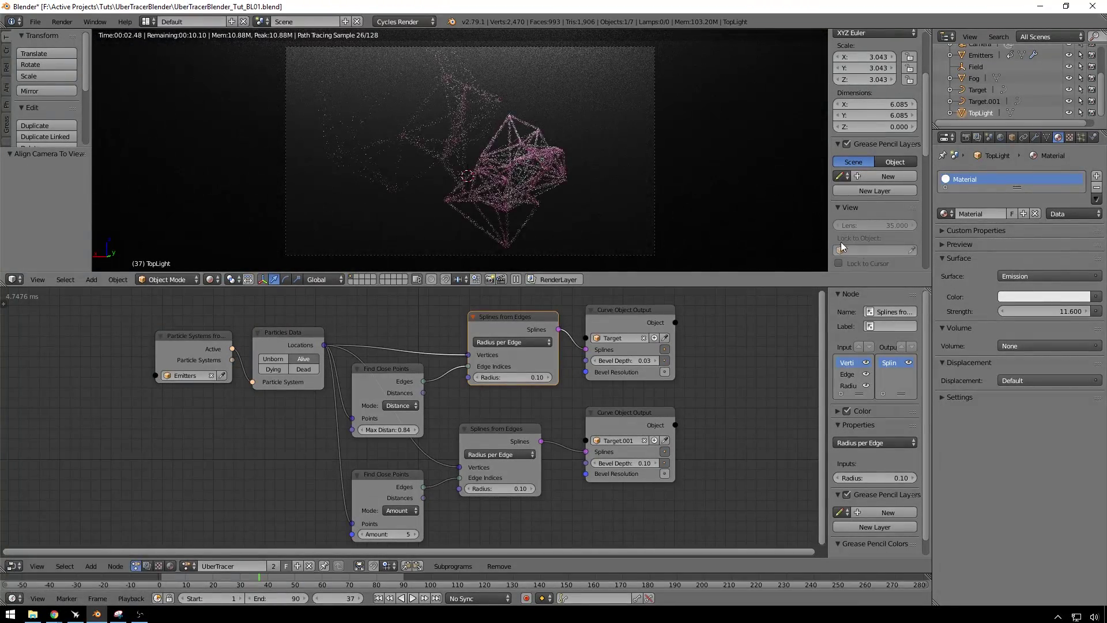
Step: Set the Fog object's Maximum Draw Type to Wire so the webs show inside it
left_click(978, 51)
middle_click(500, 105)
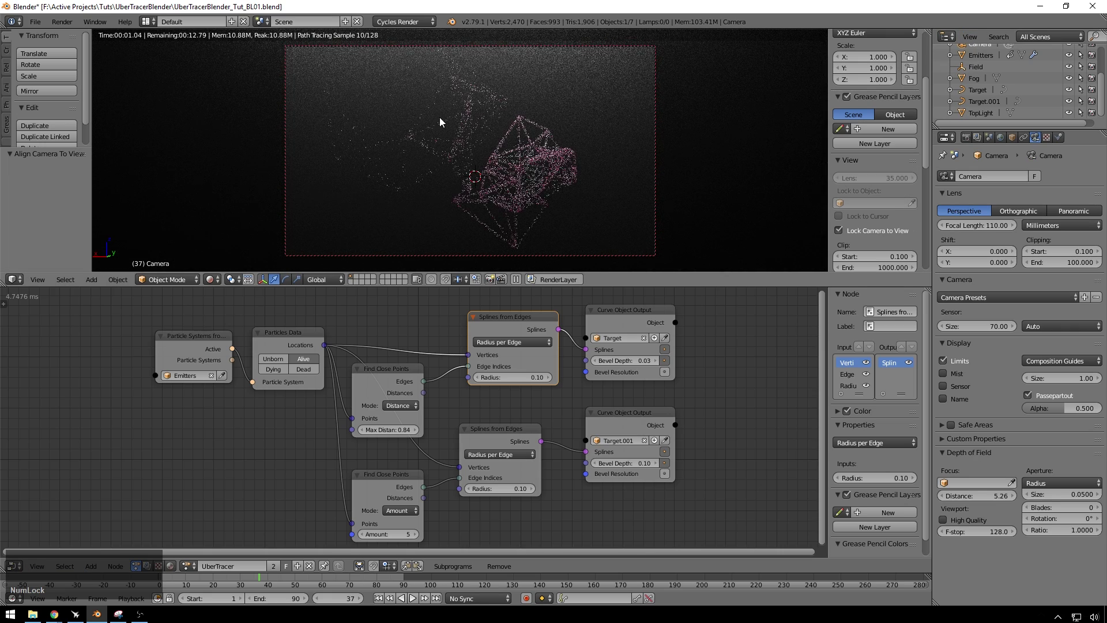
key("shift+z")
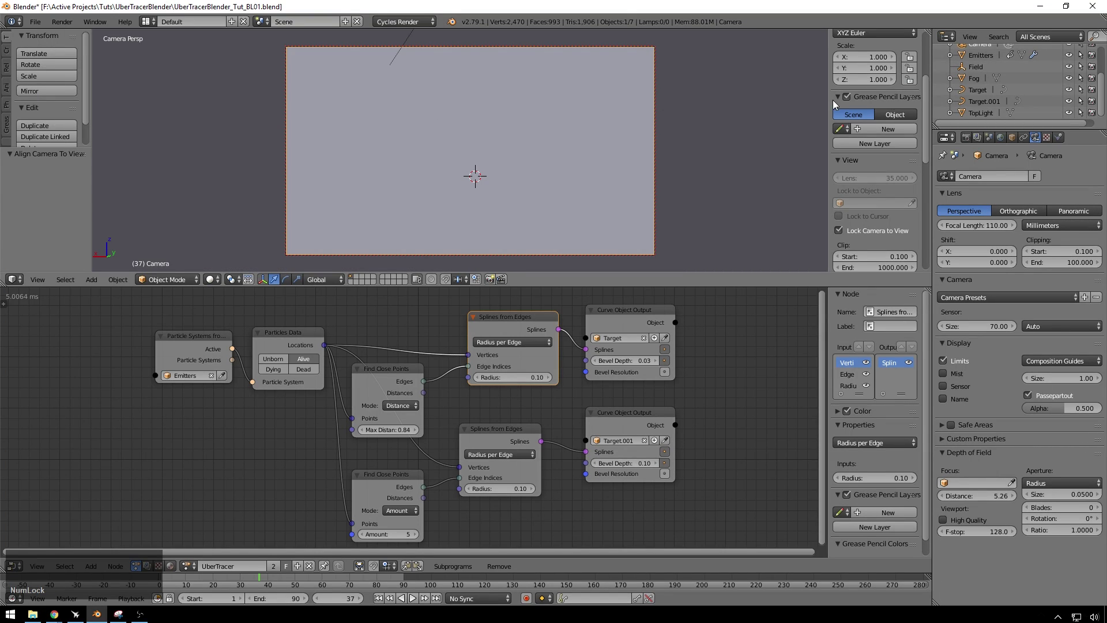
left_click(982, 82)
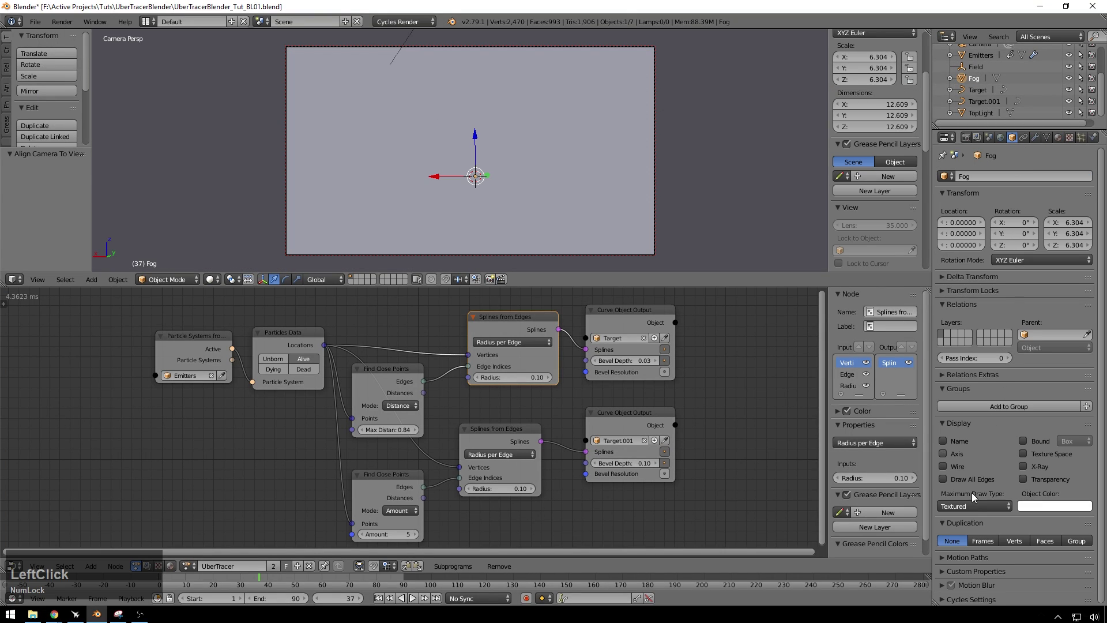
left_click(973, 509)
left_click(966, 480)
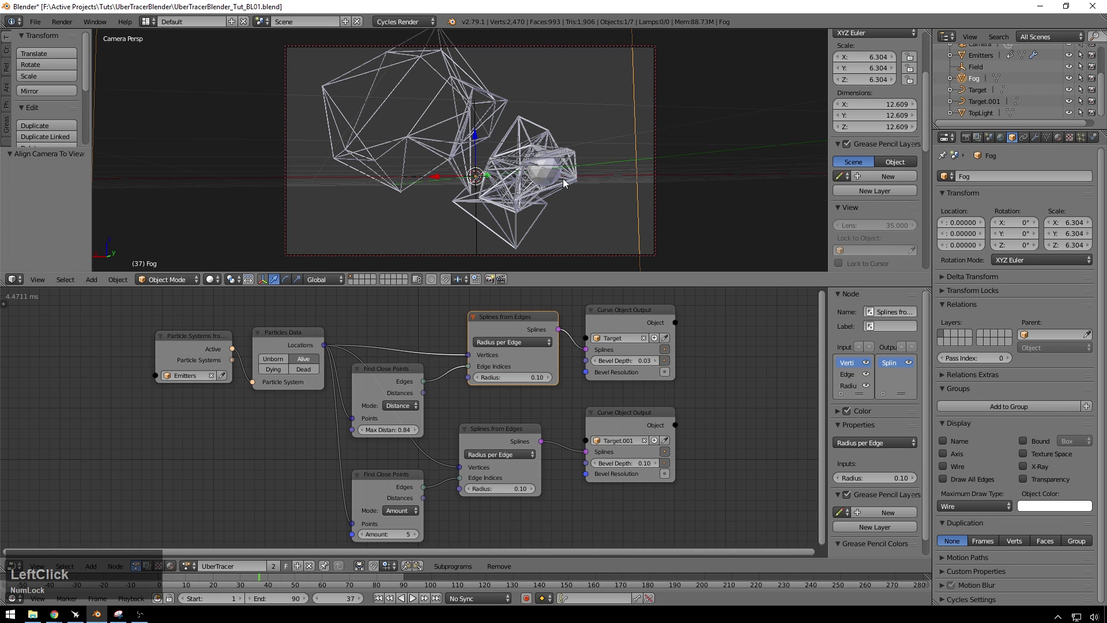
Step: Hide the small sphere inside the web and turn rendered shading back on
middle_click(501, 147)
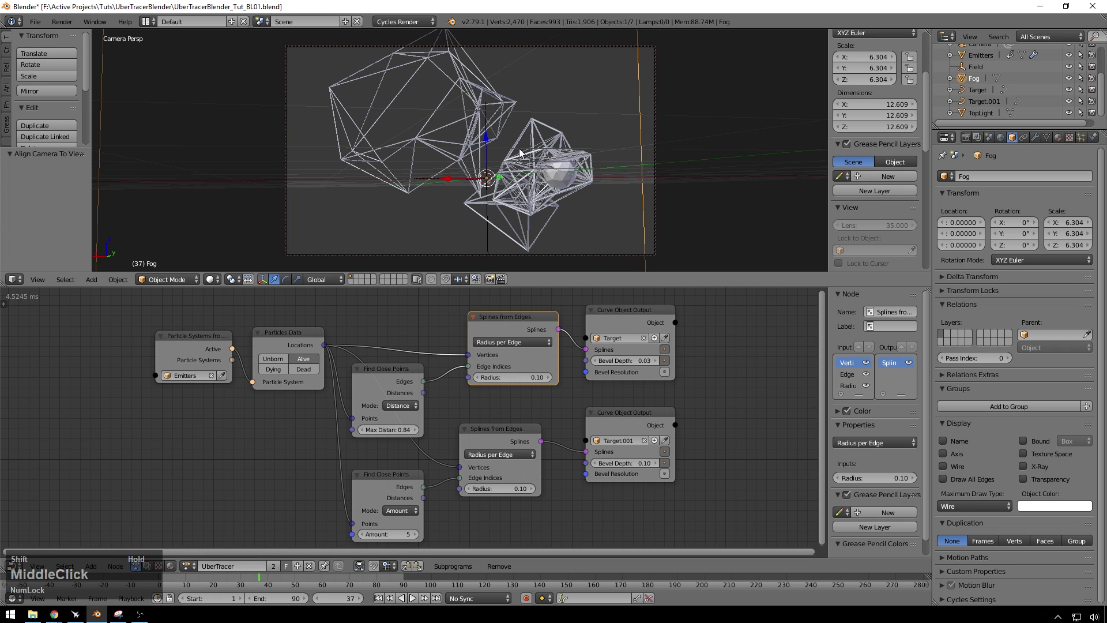
middle_click(524, 153)
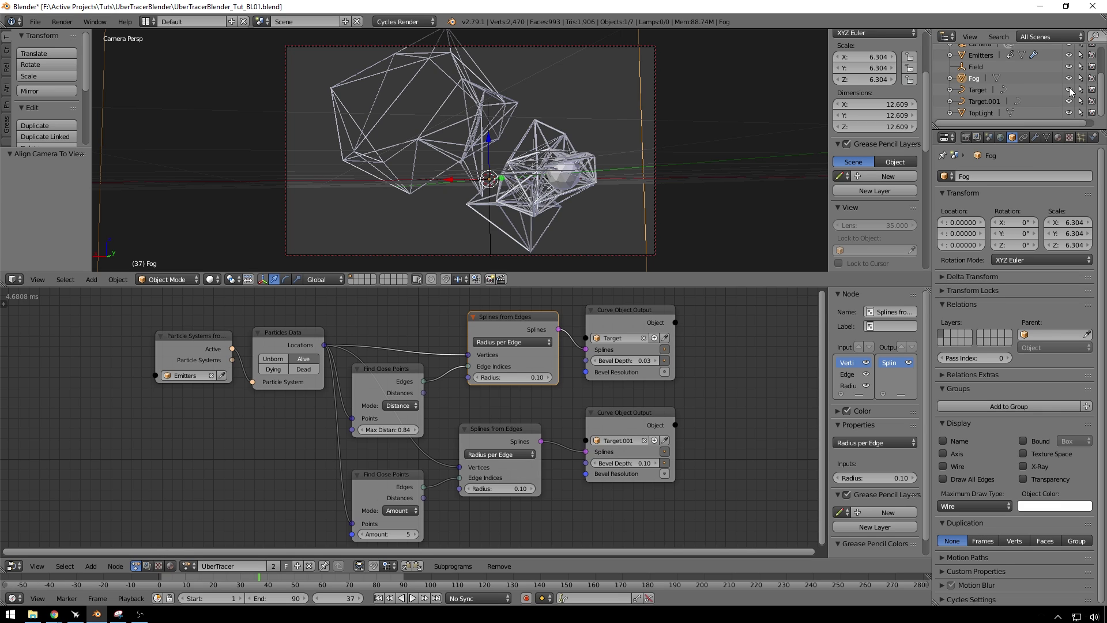
left_click(1075, 62)
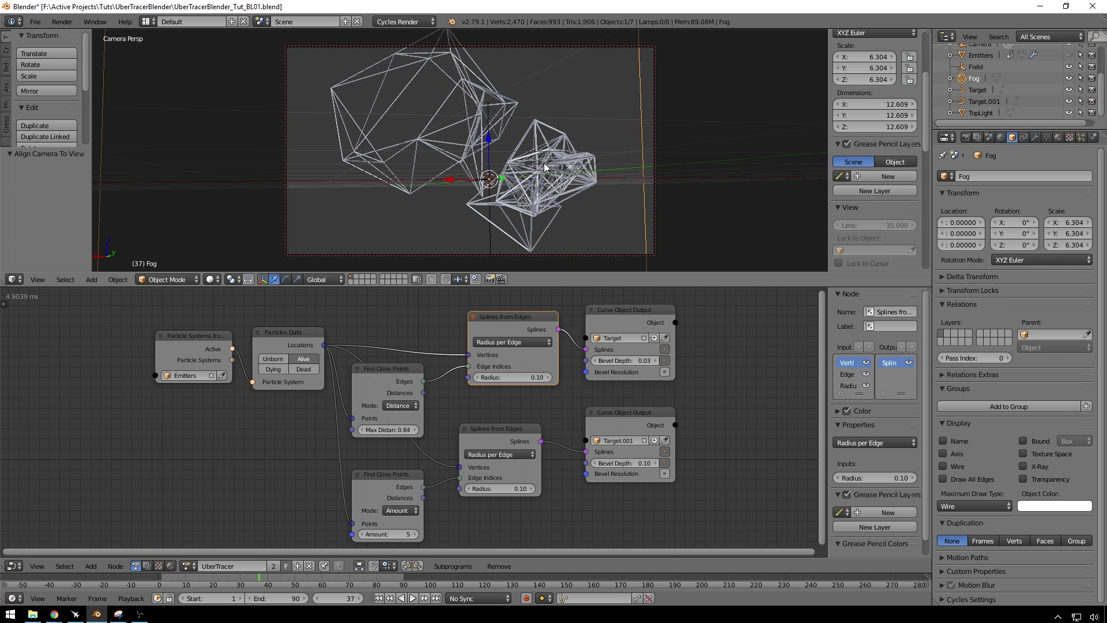
key("shift+Num_Lock")
key("z")
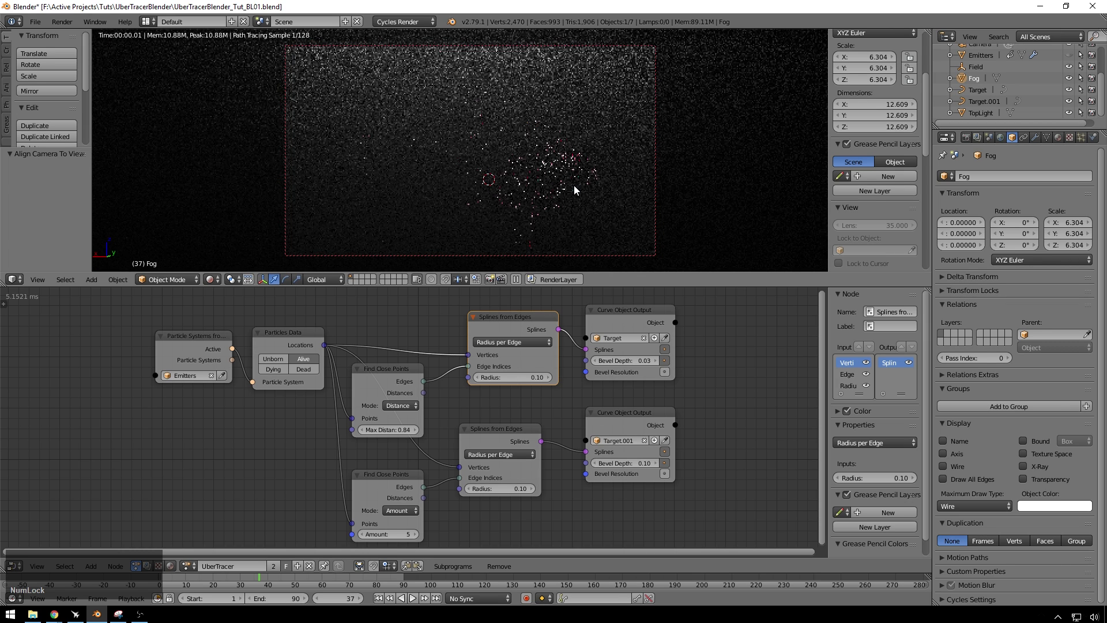
Step: Show the Render properties and toggle Fog visibility off and on to compare the preview
left_click(973, 144)
left_click(969, 367)
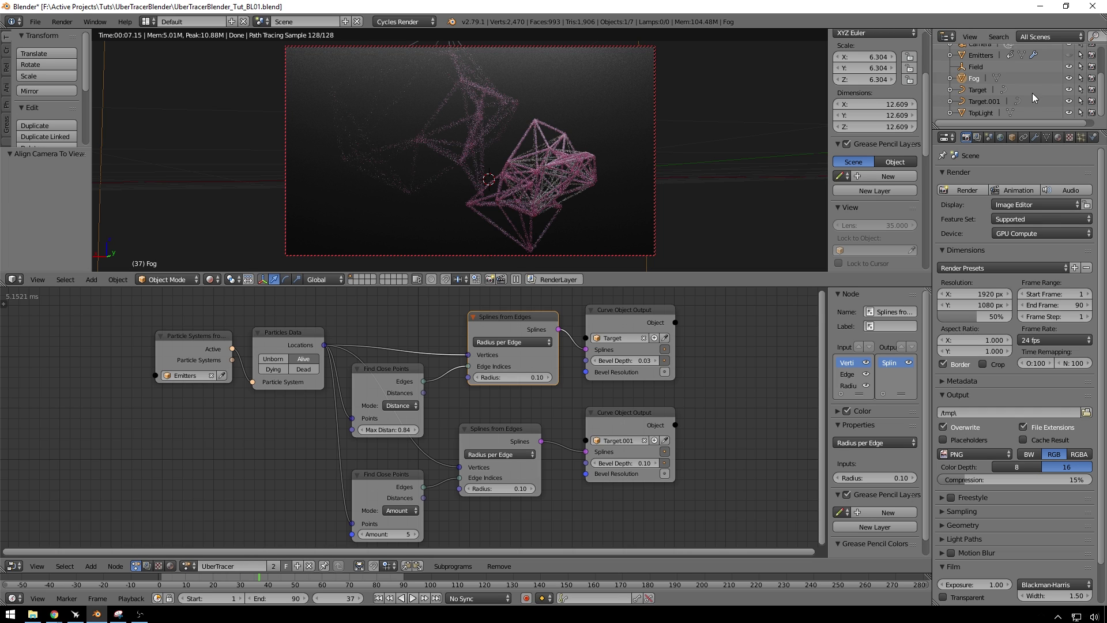
left_click(1075, 85)
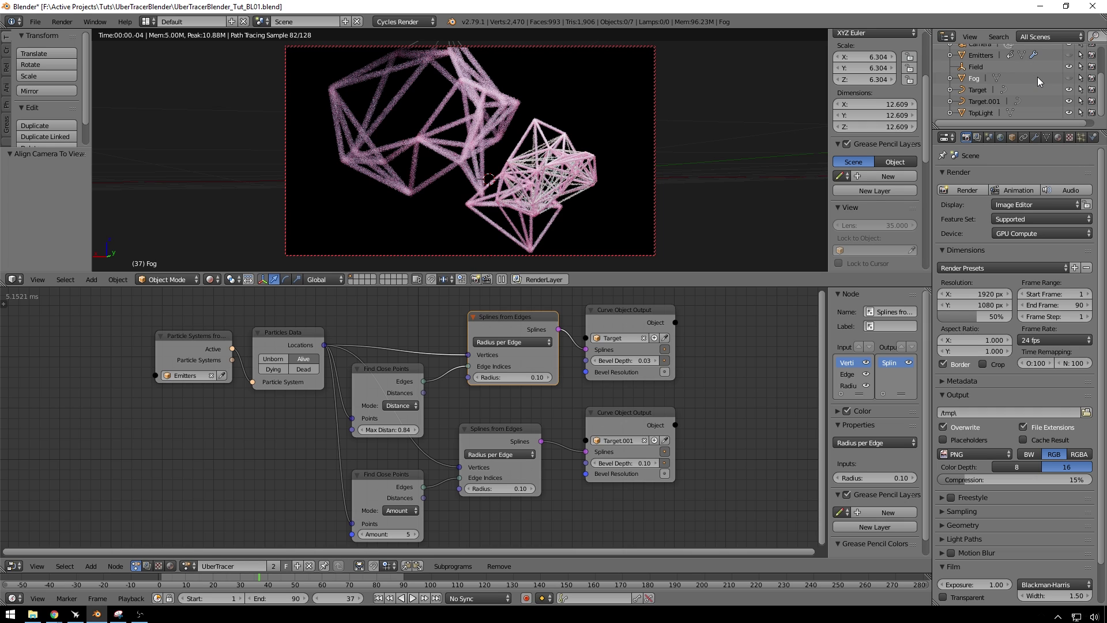
left_click(1073, 80)
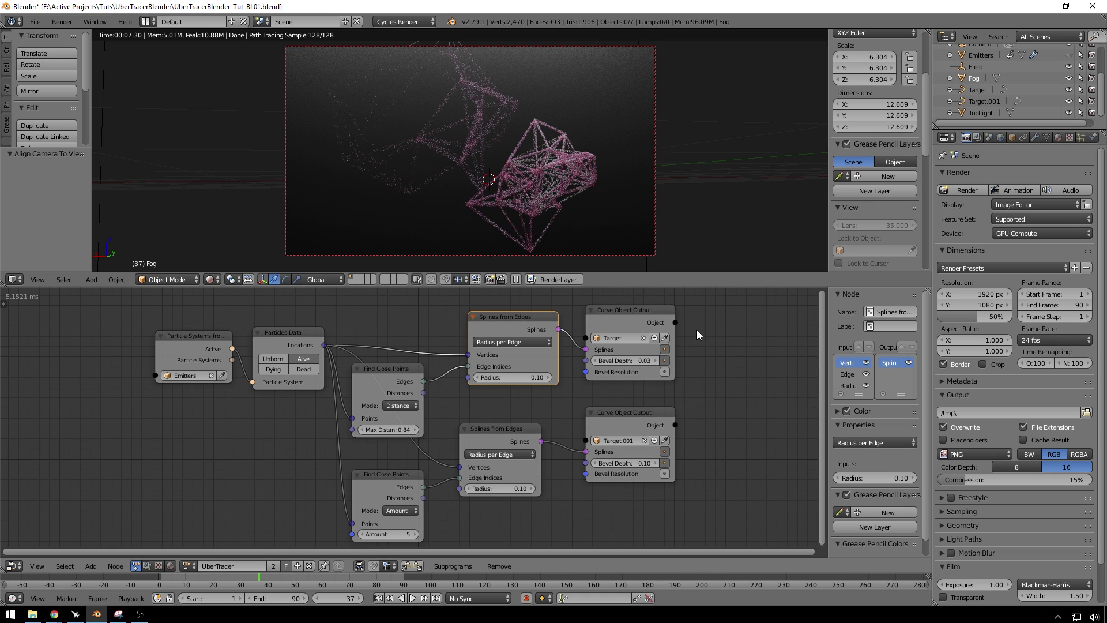
Step: Insert an Add Shader before the Target material's output in the node editor
left_click(976, 92)
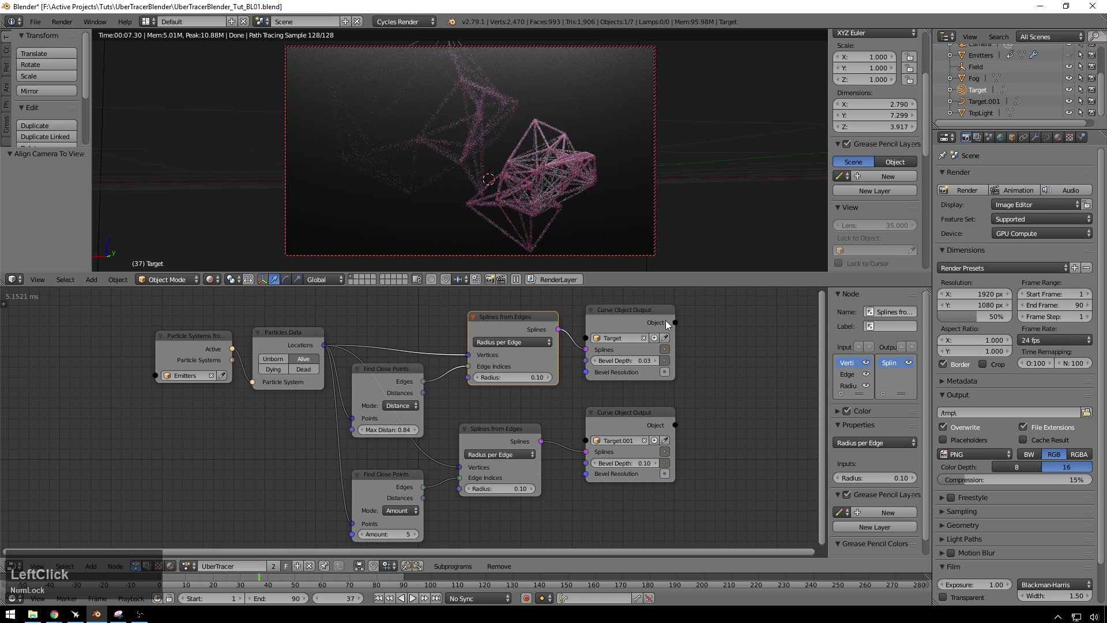
left_click(1062, 145)
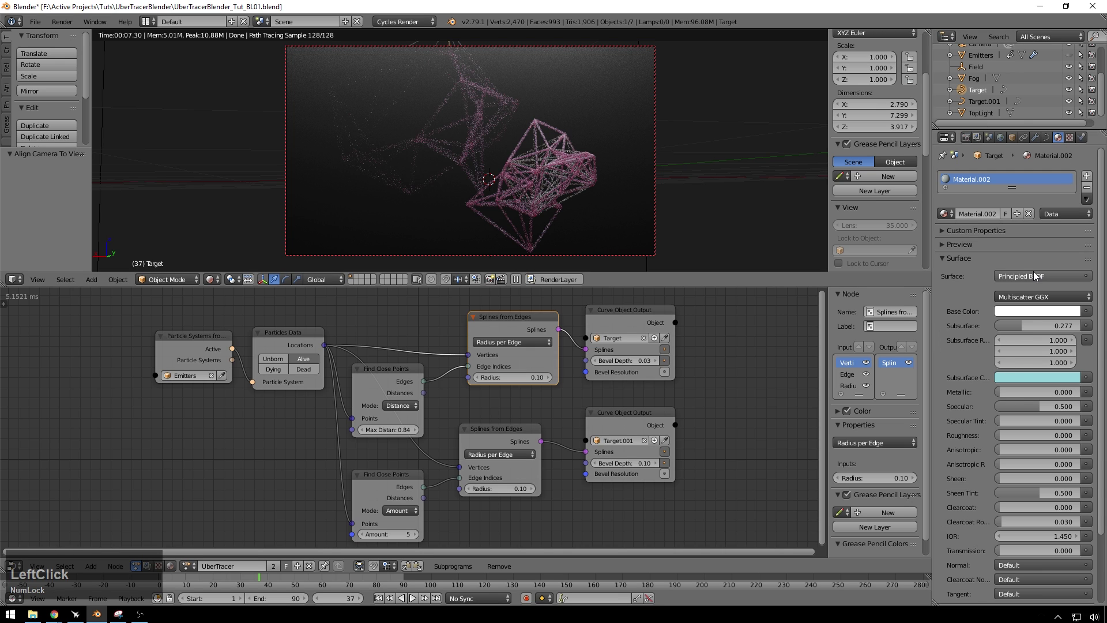
left_click(174, 572)
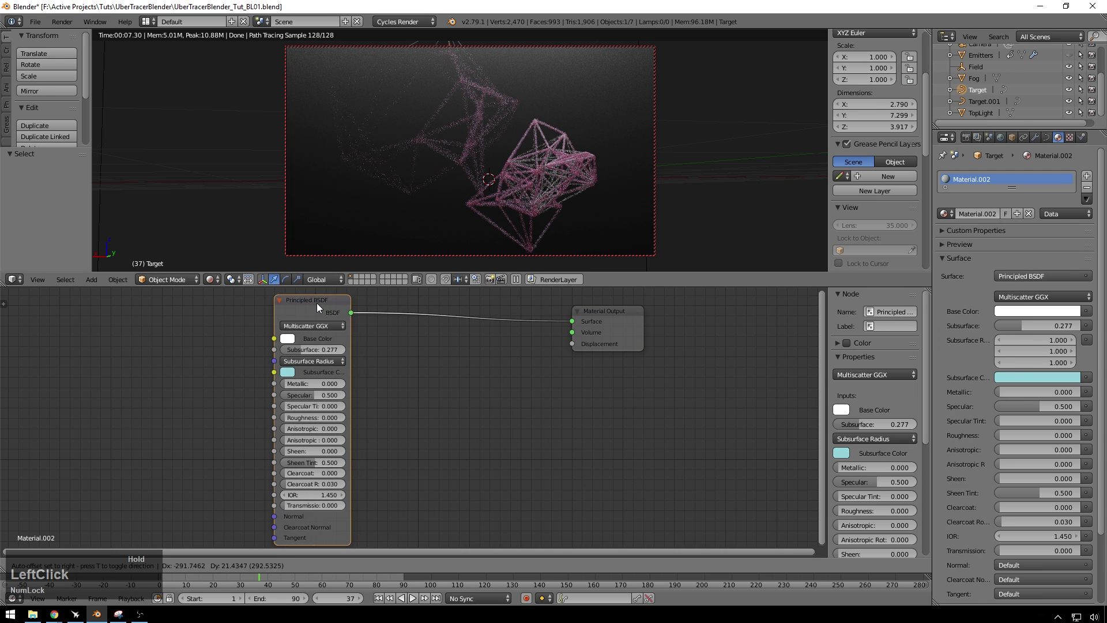
key("a")
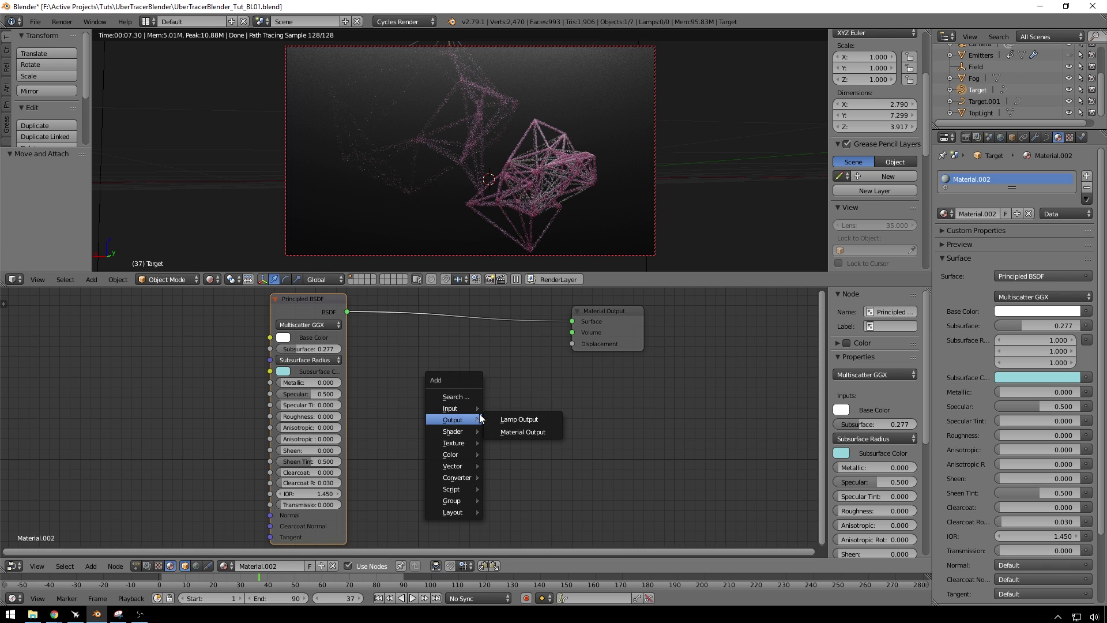
left_click(467, 435)
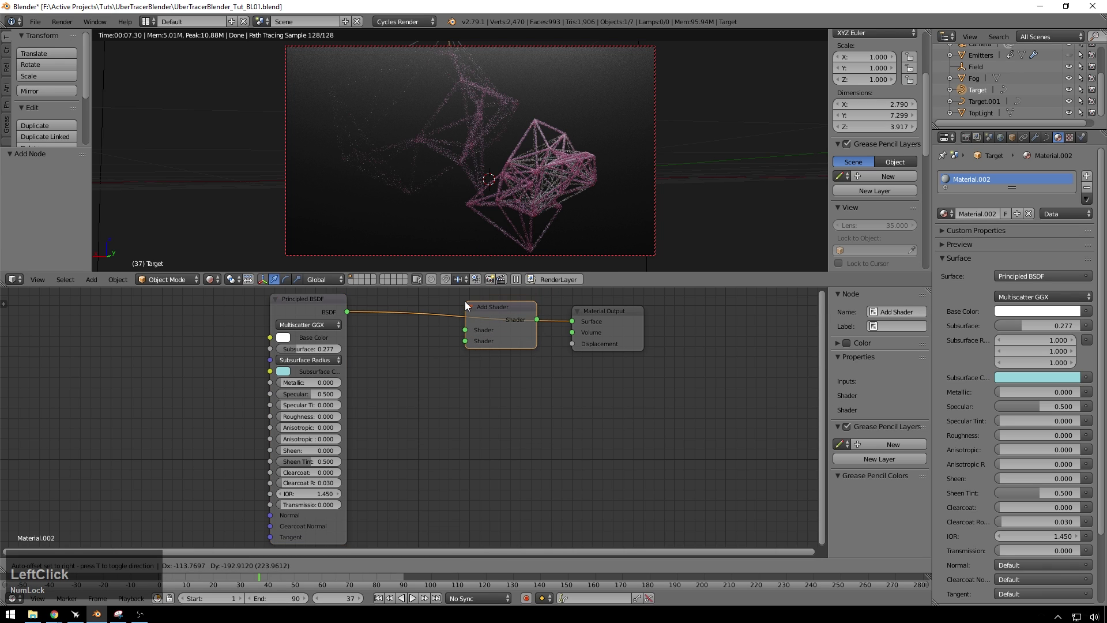
Step: Feed a cyan Emission shader at strength 1.3 into the Add Shader
key("a")
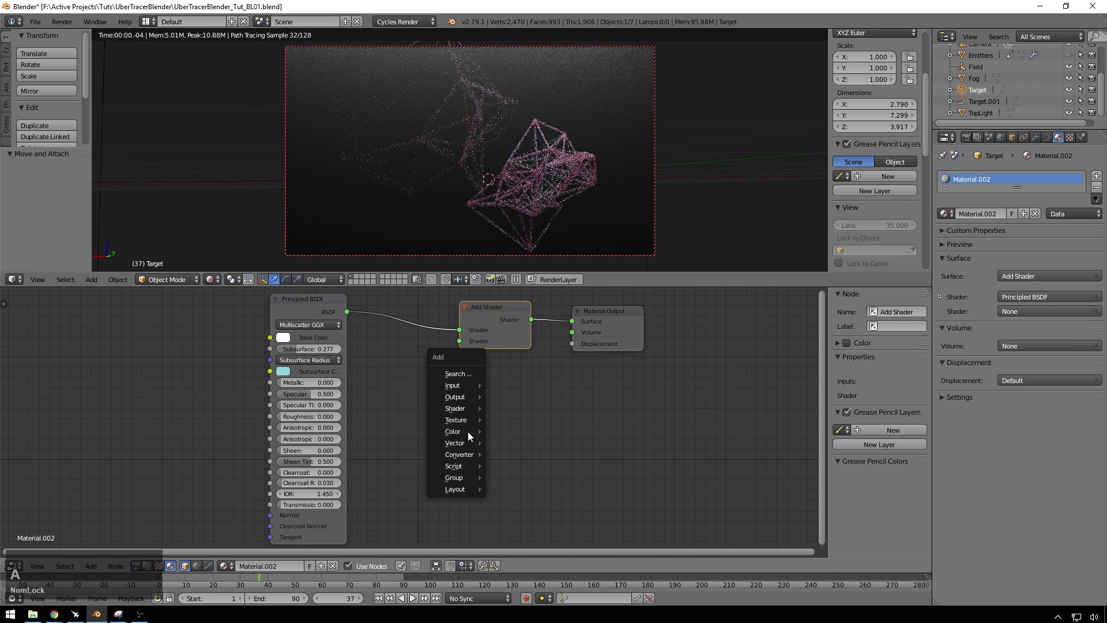
left_click(464, 417)
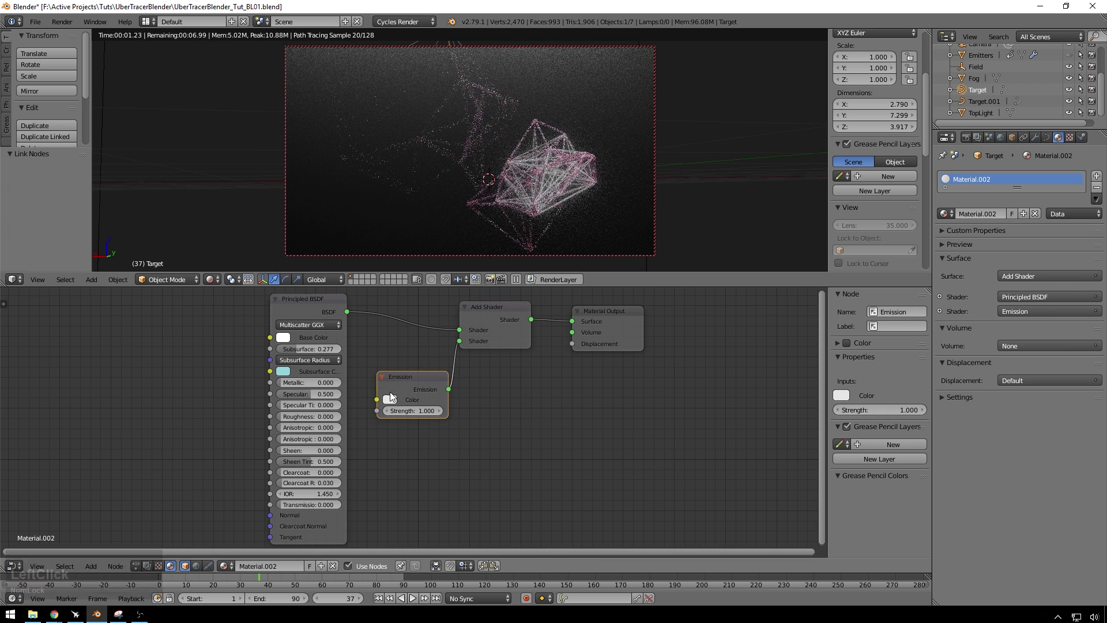
left_click(397, 403)
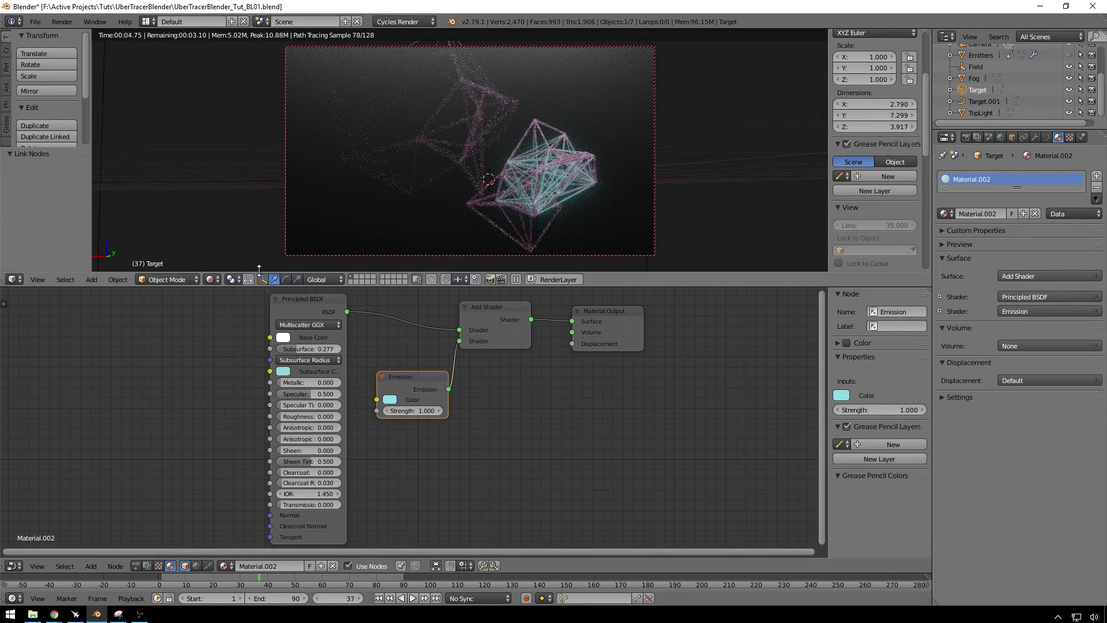
left_click(443, 417)
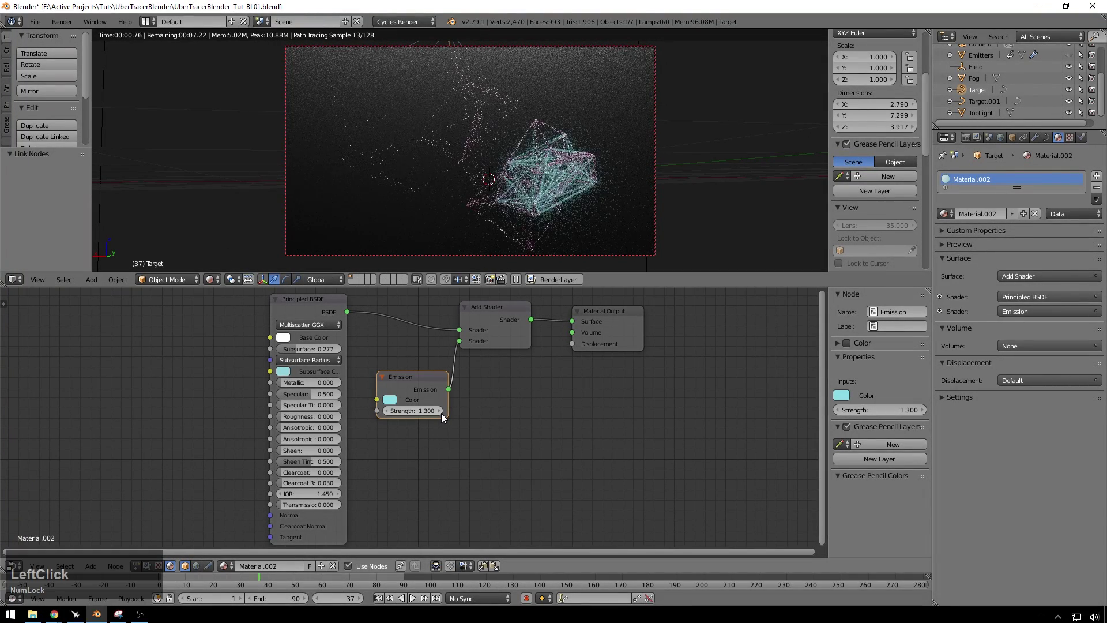
left_click(605, 425)
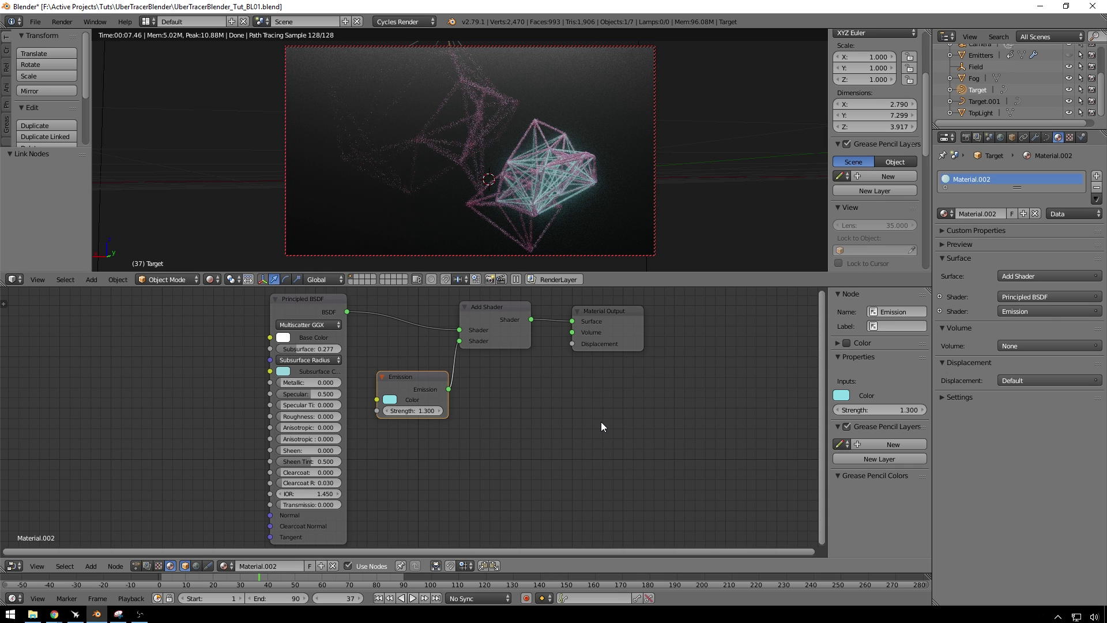
left_click(139, 569)
key("a")
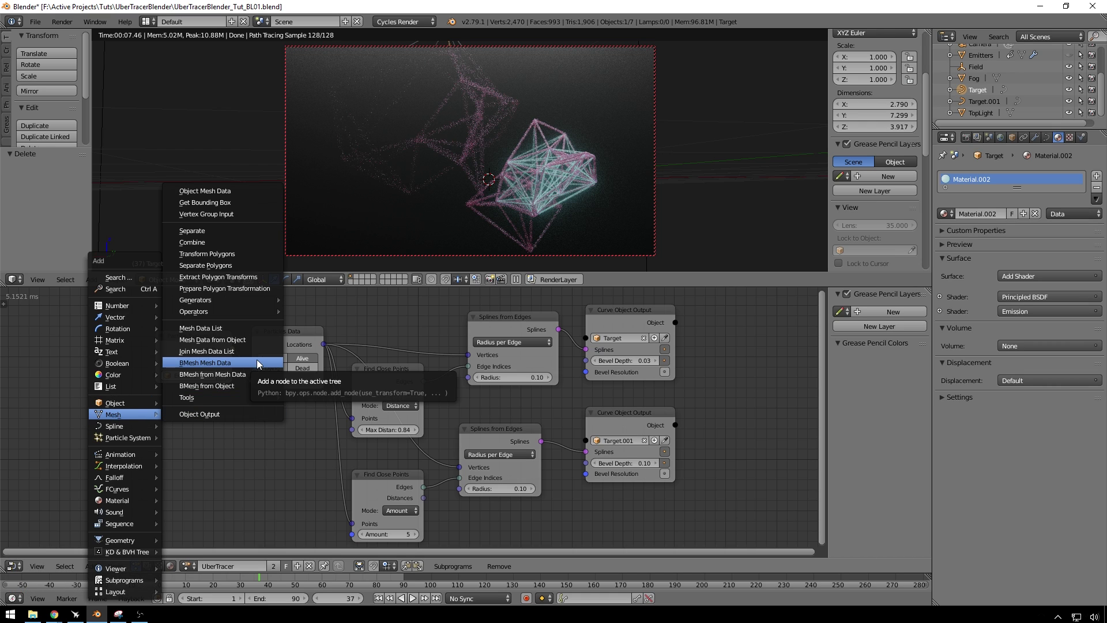
left_click(125, 409)
left_click(120, 406)
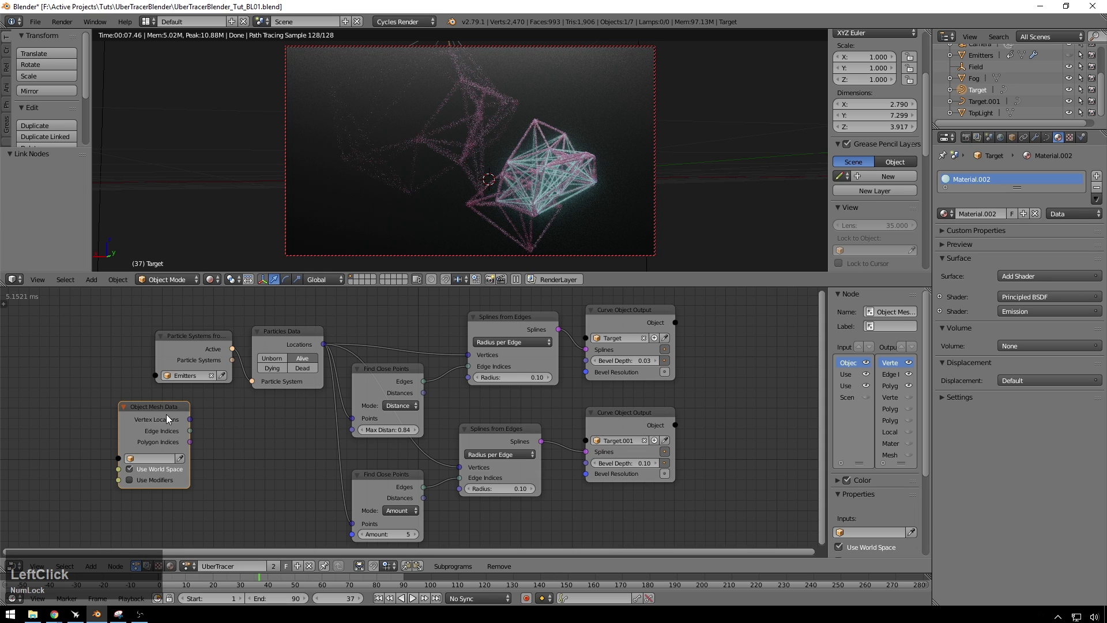
left_click(157, 417)
key("Delete")
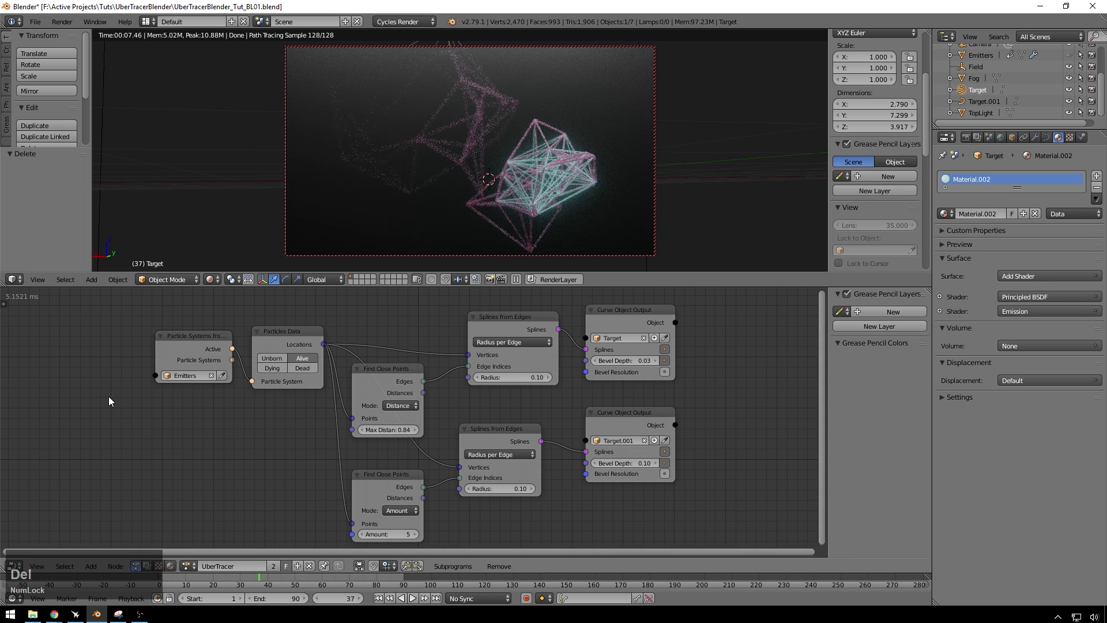